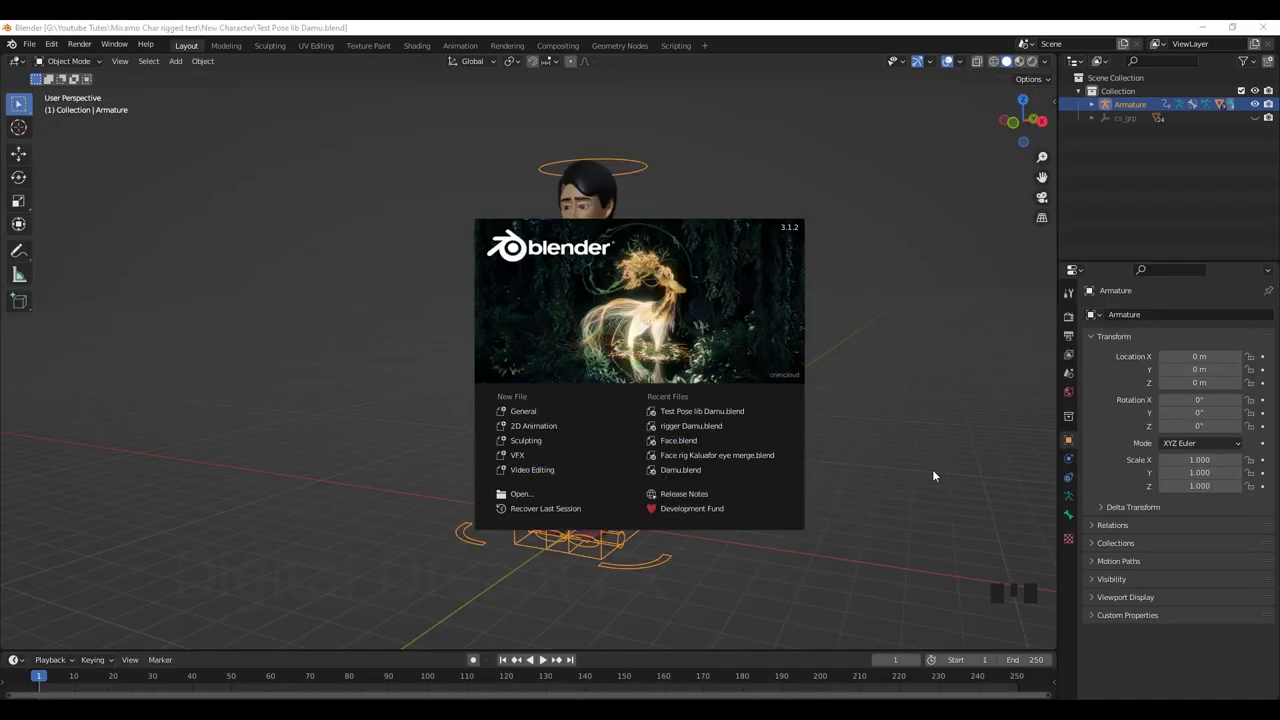
Dismiss Blender's start-up splash screen to reveal the rigged character scene.
{"action": "scroll", "scroll_direction": "down", "scroll_amount": 3}
{"action": "left_click_drag", "start_coordinate": [798, 503], "coordinate": [784, 452]}
{"action": "scroll", "scroll_direction": "up", "scroll_amount": 3}
{"action": "left_click_drag", "start_coordinate": [804, 475], "coordinate": [726, 391]}
{"action": "left_click", "coordinate": [726, 391]}
Select the Armature and switch it from Object Mode into Pose Mode.
{"action": "scroll", "scroll_direction": "down", "scroll_amount": 3}
{"action": "left_click_drag", "start_coordinate": [744, 437], "coordinate": [830, 425]}
{"action": "scroll", "scroll_direction": "down", "scroll_amount": 3}
{"action": "left_click_drag", "start_coordinate": [822, 440], "coordinate": [80, 65]}
{"action": "left_click_drag", "start_coordinate": [80, 65], "coordinate": [559, 176]}
{"action": "left_click_drag", "start_coordinate": [708, 294], "coordinate": [858, 282]}
{"action": "key", "text": "n"}
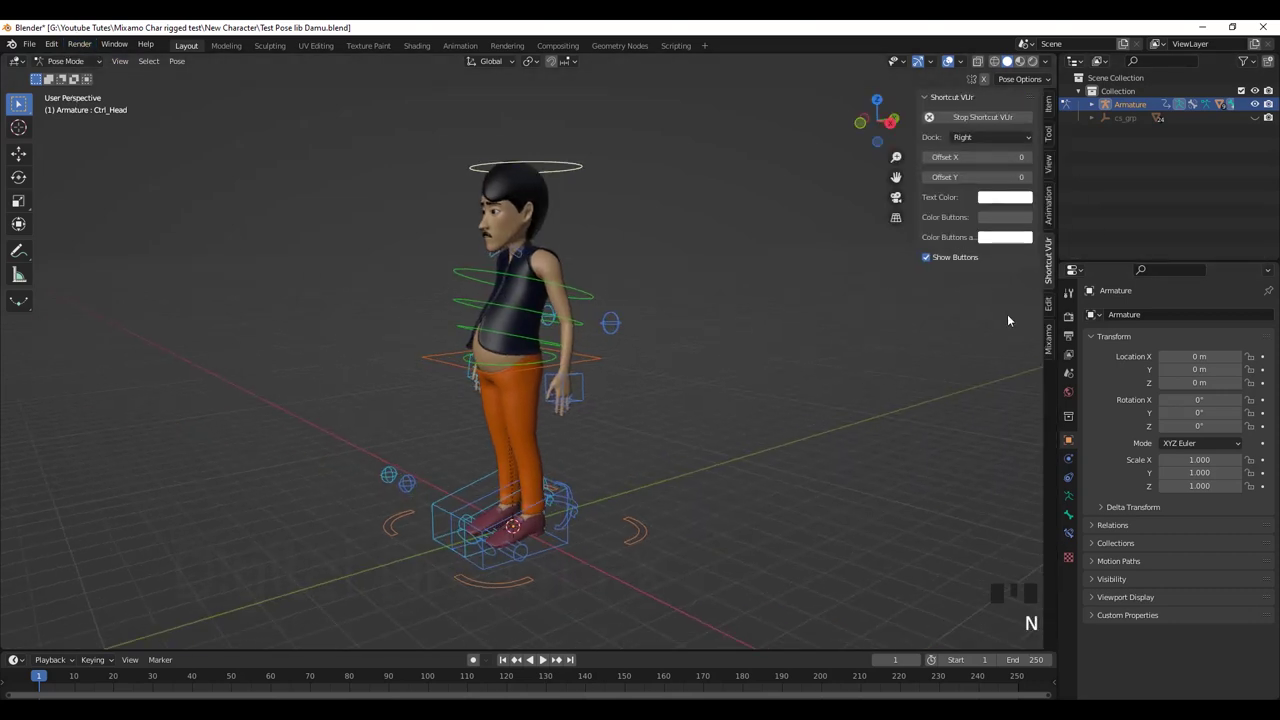
Show the Pose Library panel in the viewport sidebar's Animation tab.
{"action": "left_click", "coordinate": [1052, 217]}
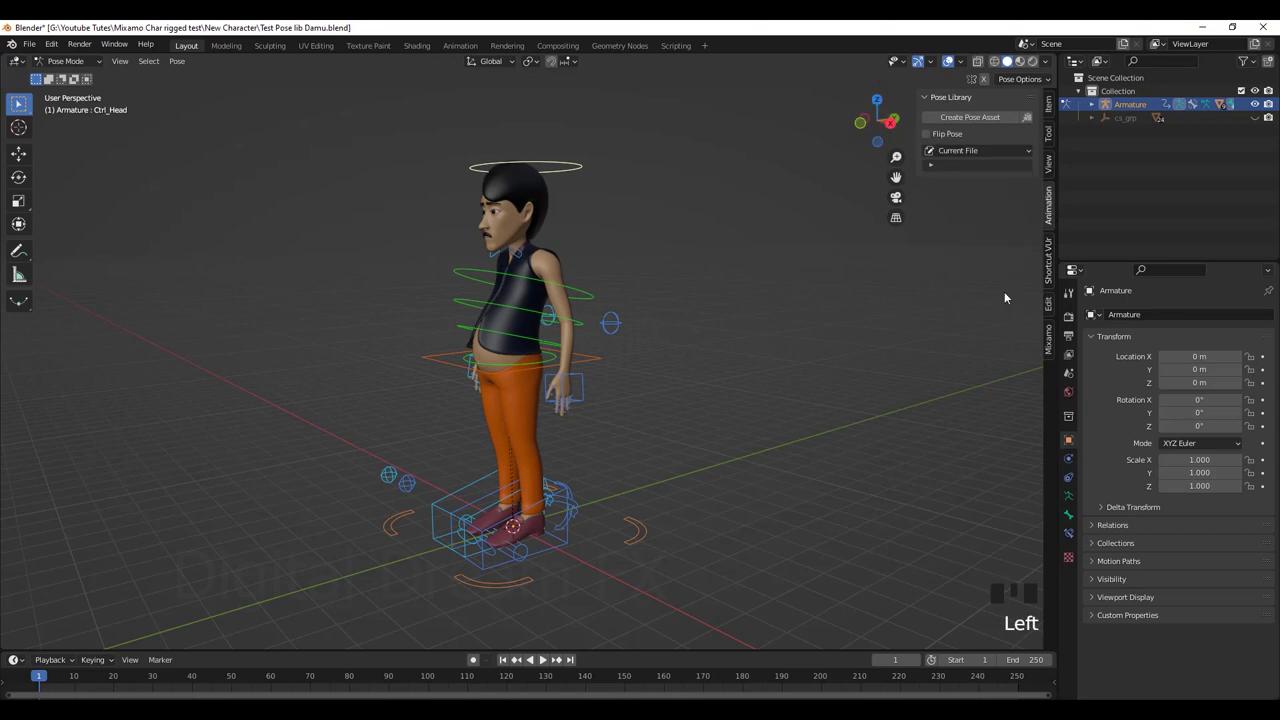
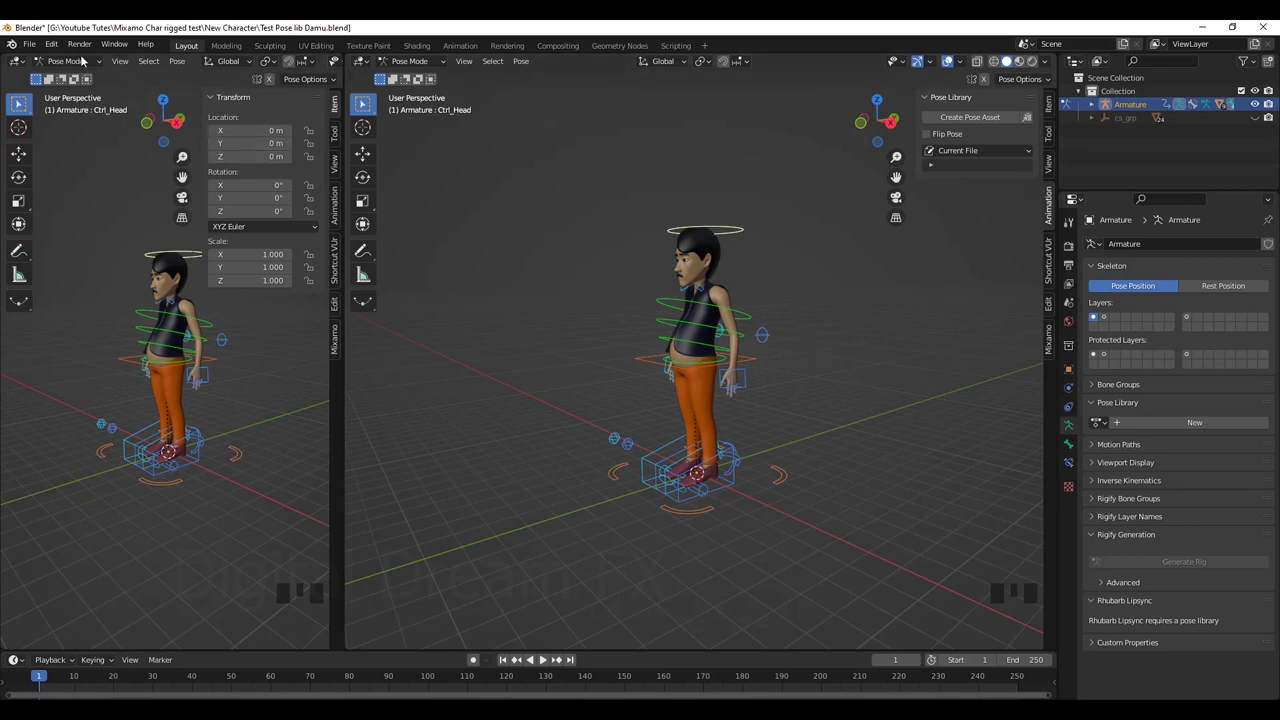
Turn the left area into an Asset Browser and adjust the view around the character.
{"action": "left_click_drag", "start_coordinate": [29, 62], "coordinate": [448, 147]}
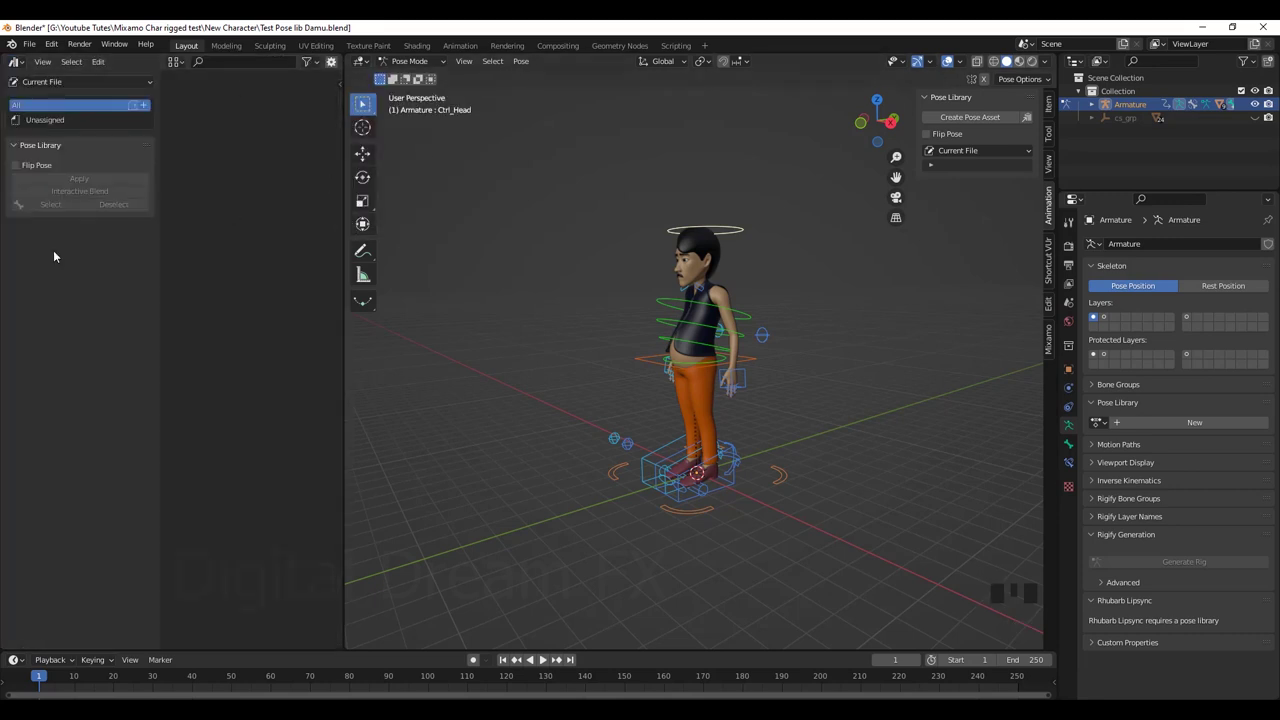
{"action": "left_click_drag", "start_coordinate": [852, 360], "coordinate": [924, 287]}
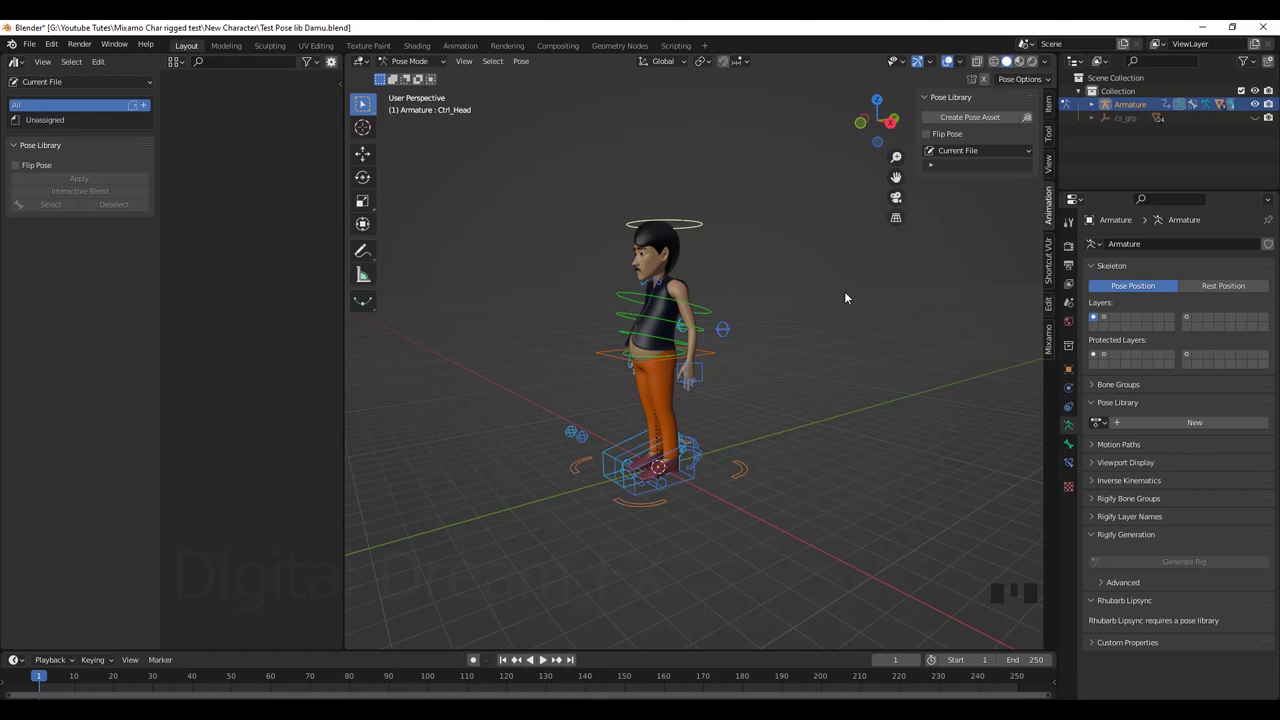
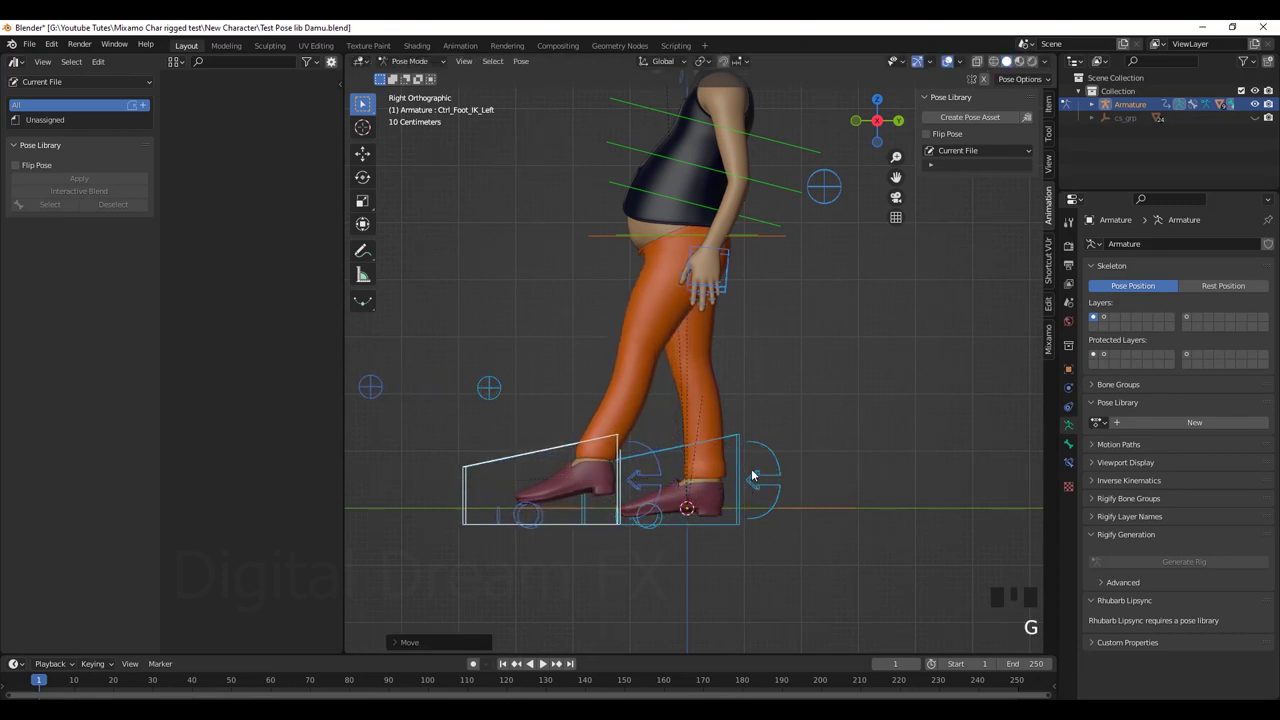
Move the right foot IK control back behind the body and reframe on the character.
{"action": "left_click_drag", "start_coordinate": [738, 478], "coordinate": [777, 490]}
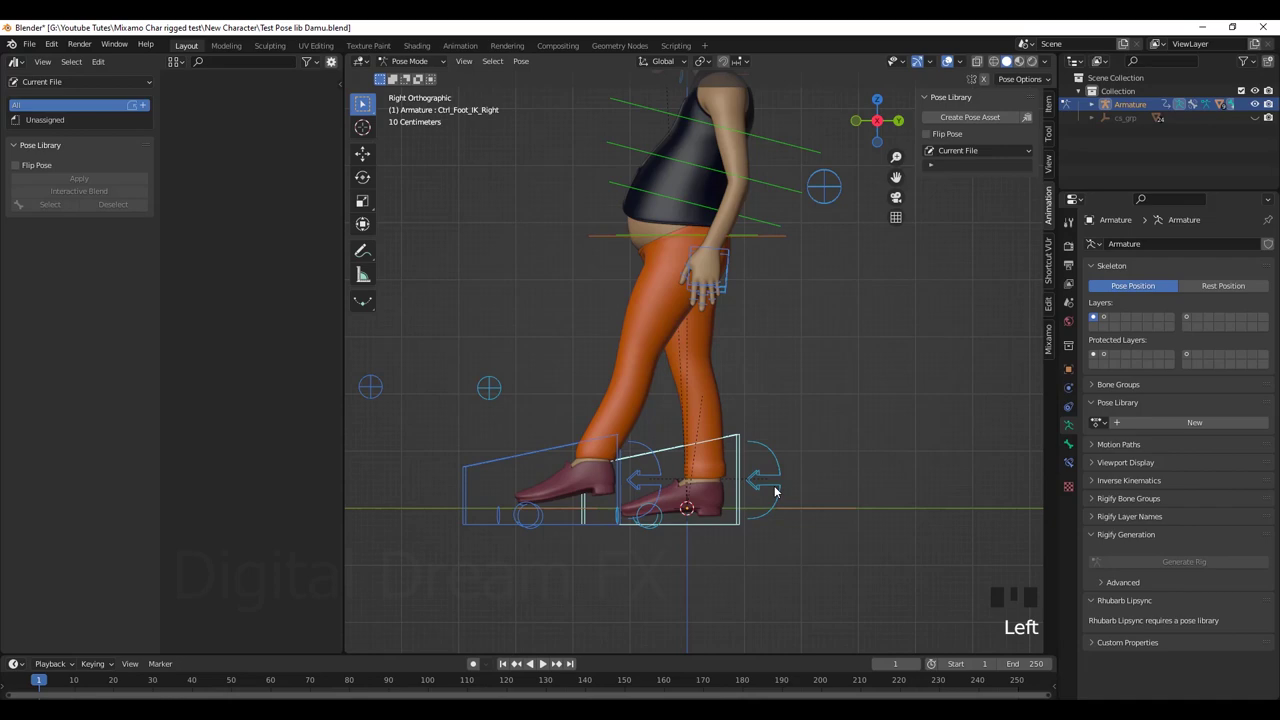
{"action": "key", "text": "g"}
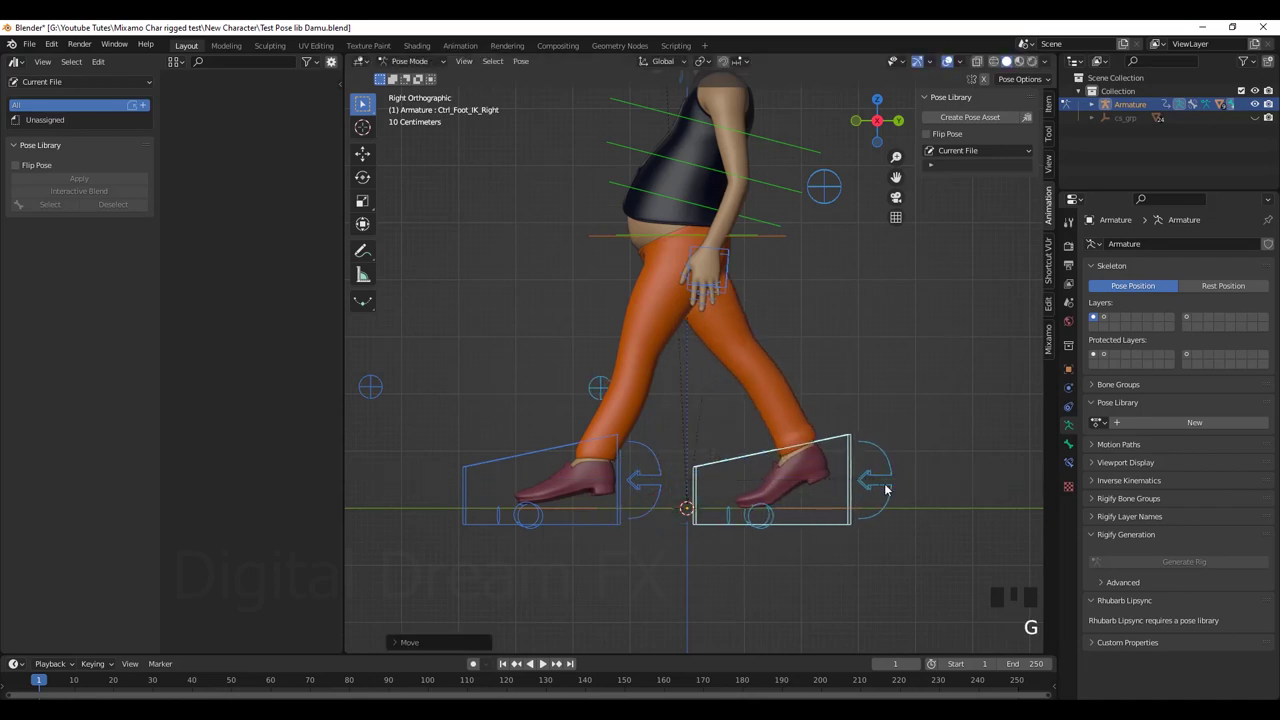
{"action": "scroll", "scroll_direction": "down", "scroll_amount": 3}
{"action": "middle_click", "coordinate": [742, 427]}
{"action": "scroll", "scroll_direction": "up", "scroll_amount": 3}
{"action": "left_click_drag", "start_coordinate": [701, 444], "coordinate": [714, 425]}
{"action": "scroll", "scroll_direction": "up", "scroll_amount": 3}
{"action": "middle_click", "coordinate": [714, 469]}
Lower the hips, raise the back foot onto its toes and readjust the hips position.
{"action": "left_click", "coordinate": [508, 478]}
{"action": "left_click_drag", "start_coordinate": [722, 404], "coordinate": [763, 310]}
{"action": "left_click_drag", "start_coordinate": [763, 310], "coordinate": [716, 343]}
{"action": "key", "text": "g"}
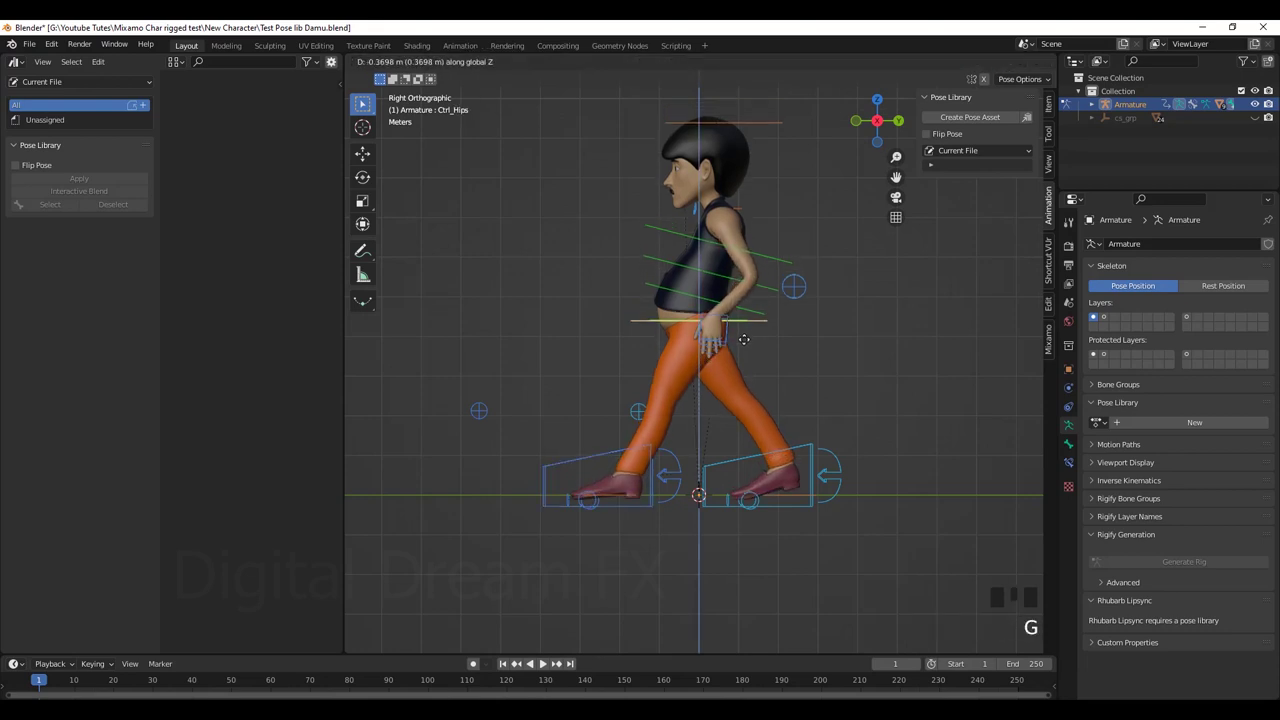
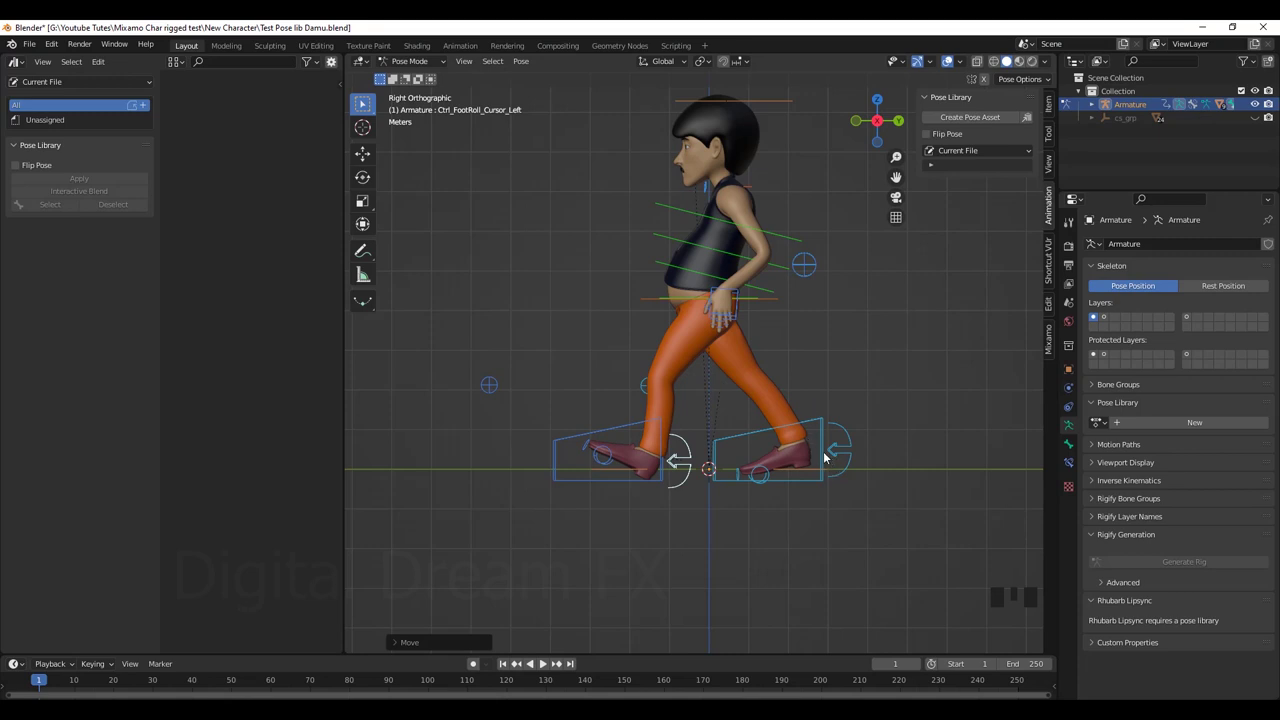
{"action": "left_click_drag", "start_coordinate": [772, 477], "coordinate": [803, 476]}
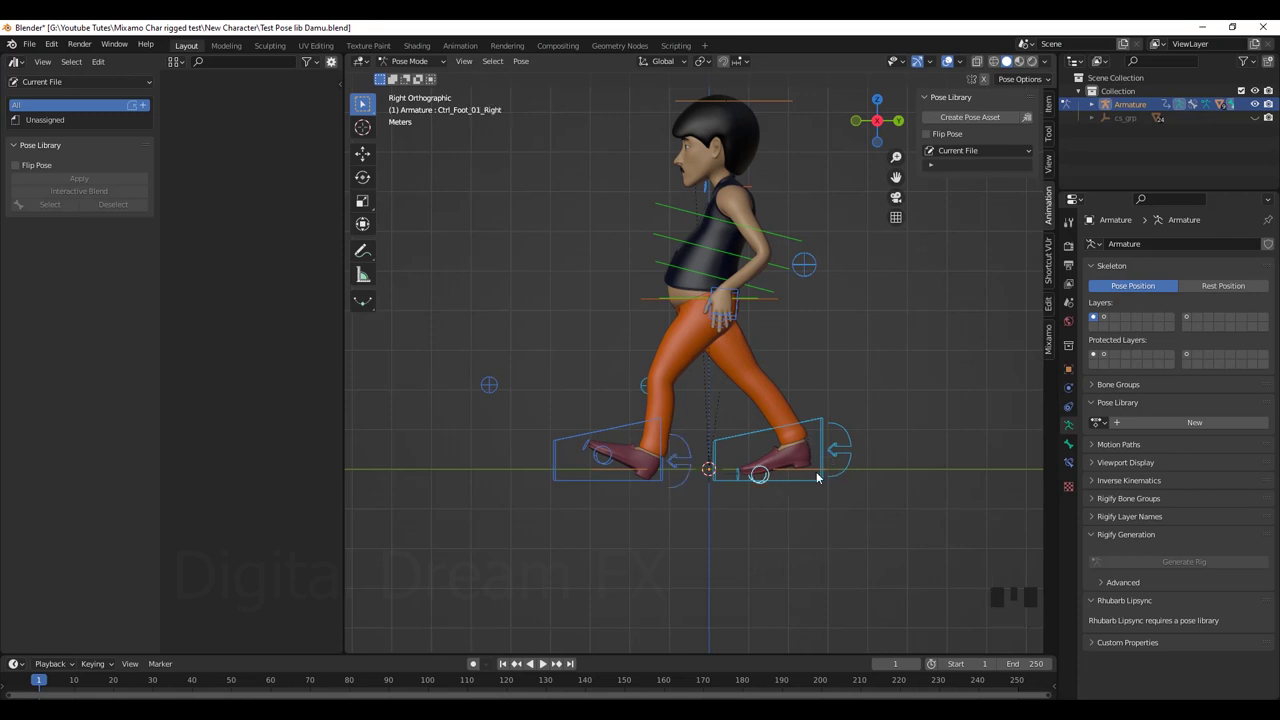
{"action": "key", "text": "r"}
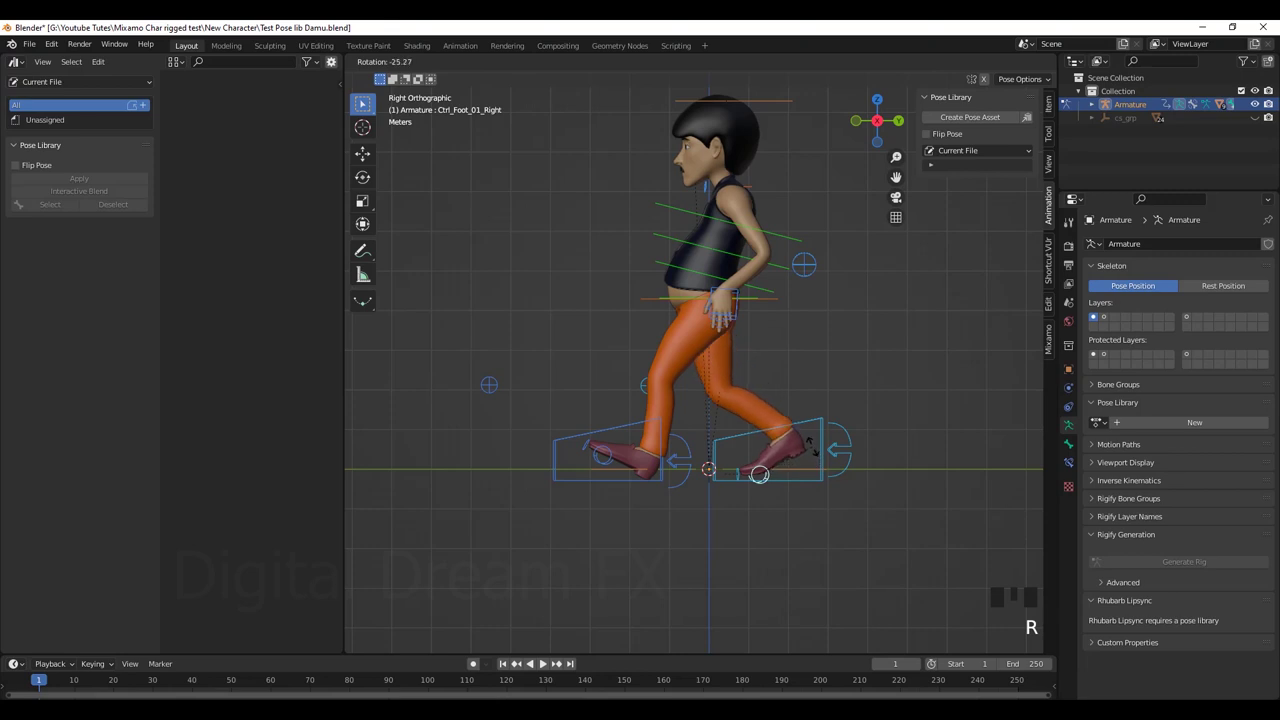
{"action": "left_click_drag", "start_coordinate": [772, 302], "coordinate": [768, 320]}
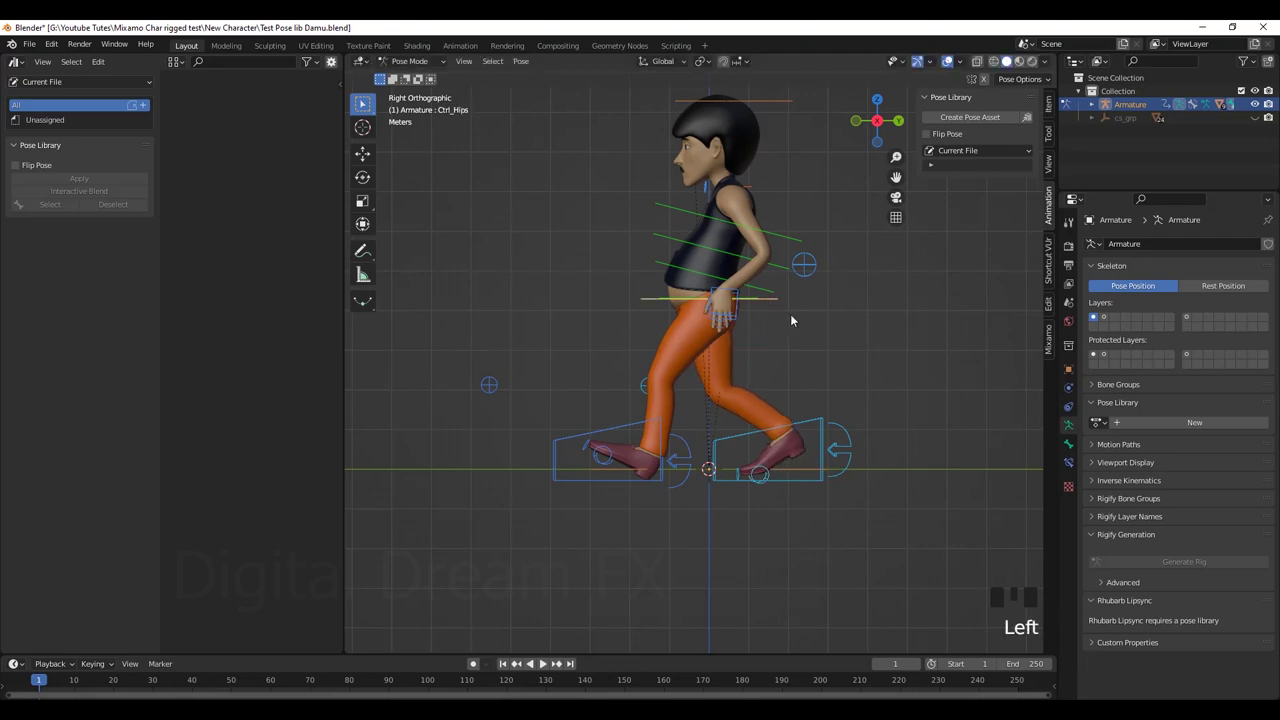
{"action": "key", "text": "g"}
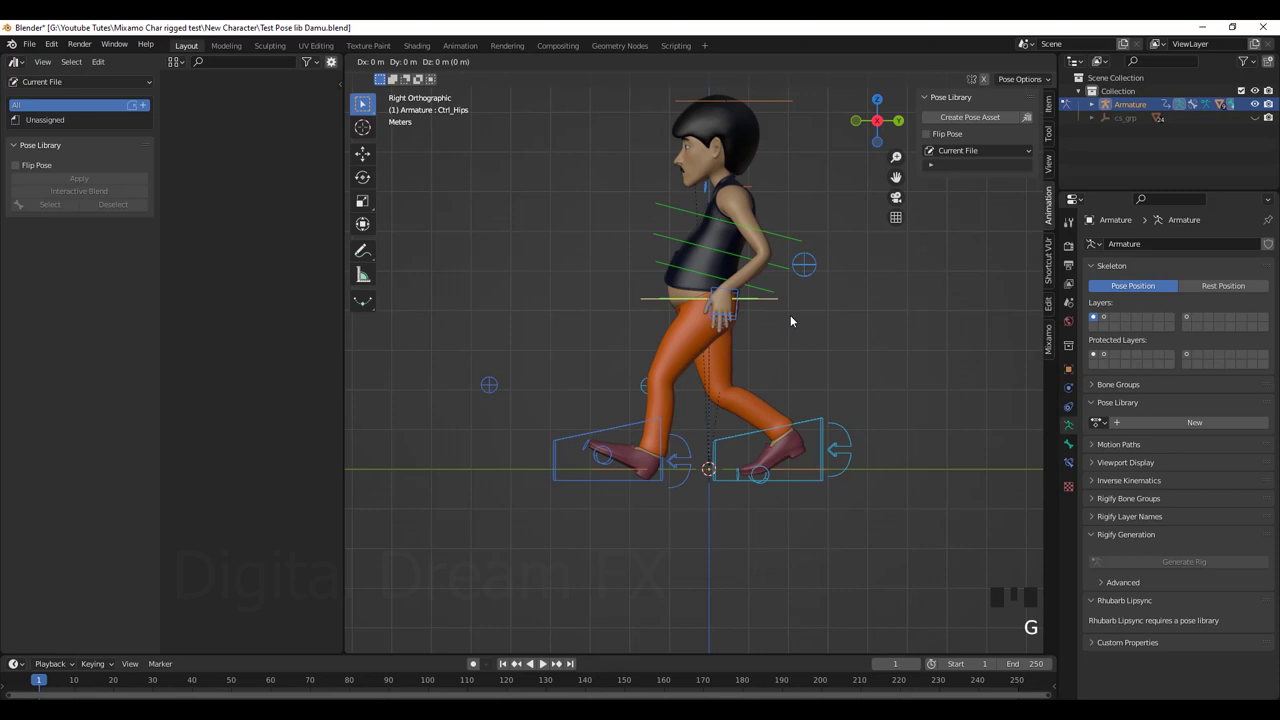
Nudge the front foot slightly and tilt the hips to complete the stride.
{"action": "left_click", "coordinate": [632, 428]}
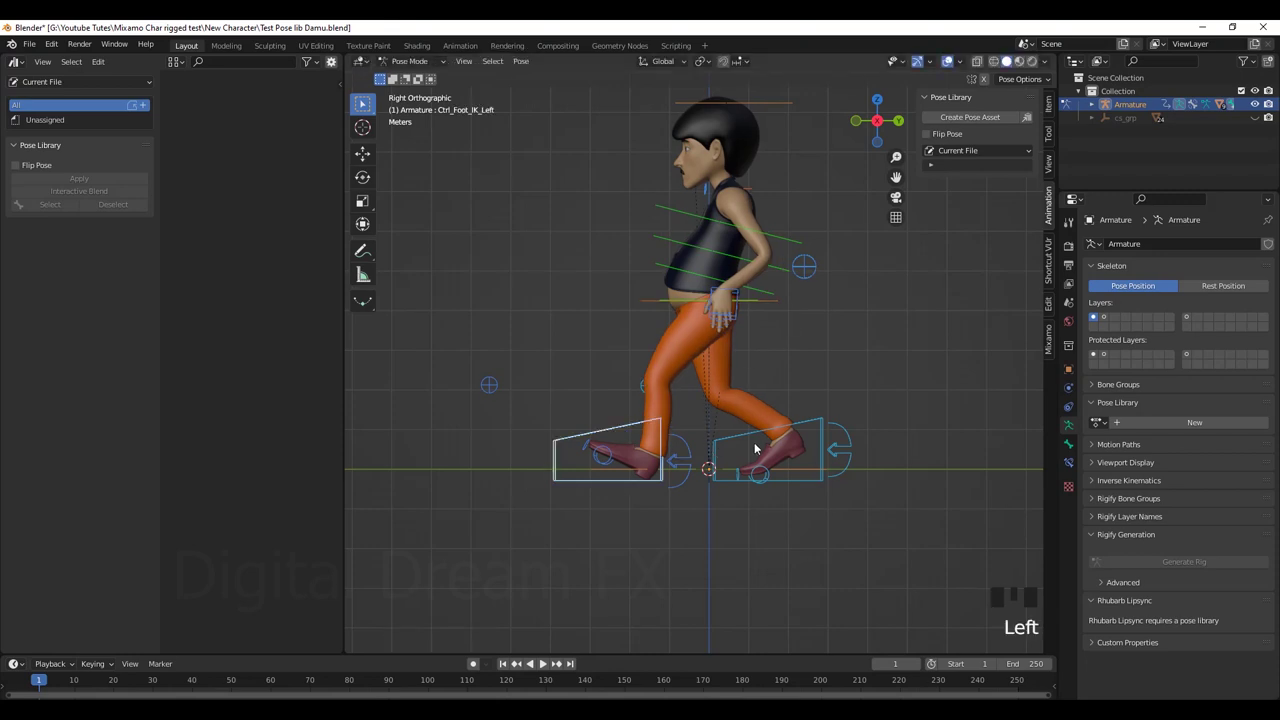
{"action": "key", "text": "g"}
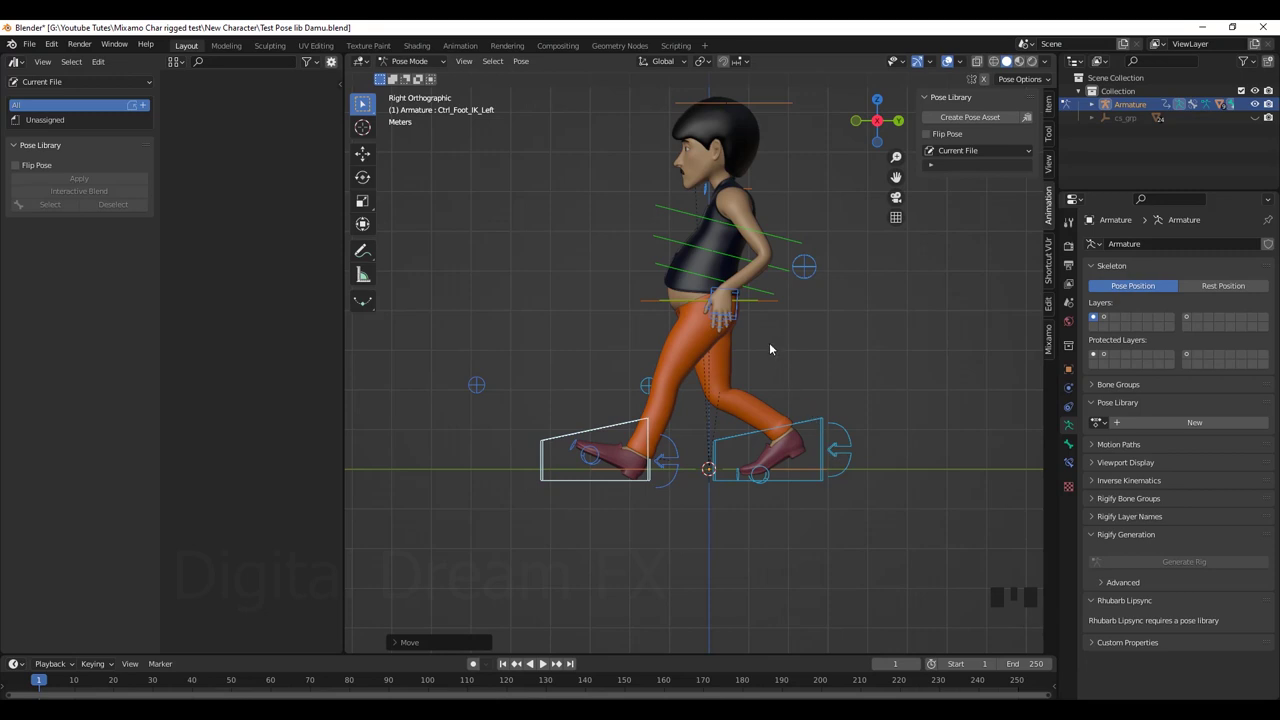
{"action": "left_click_drag", "start_coordinate": [818, 384], "coordinate": [730, 326]}
{"action": "left_click_drag", "start_coordinate": [730, 326], "coordinate": [829, 431]}
{"action": "key", "text": "r"}
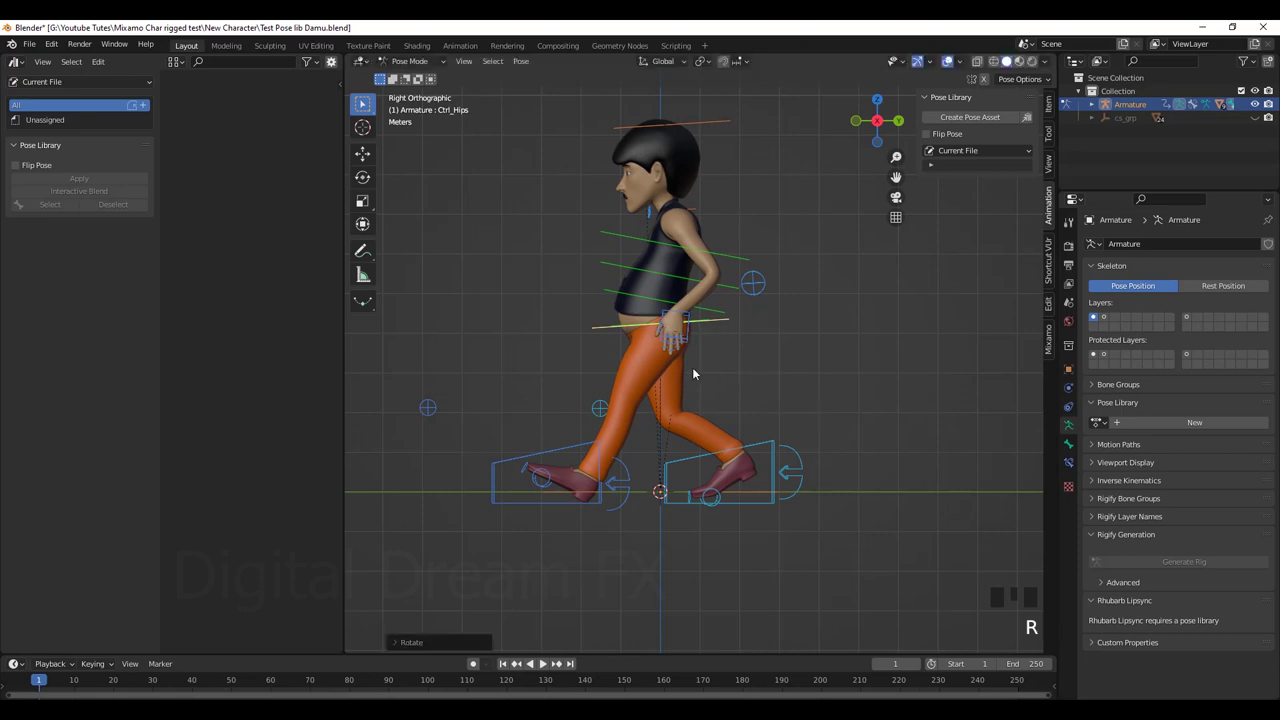
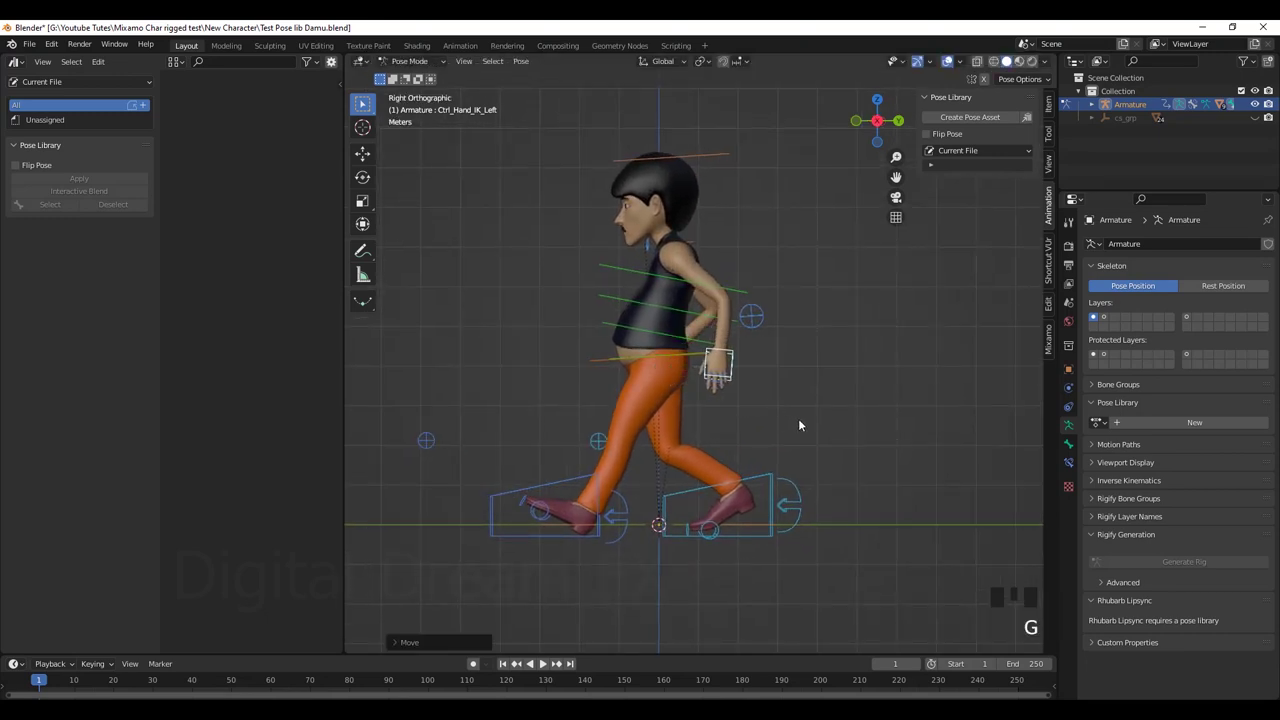
Rotate the left hand, then from the other side move the right hand forward and rotate it.
{"action": "key", "text": "r"}
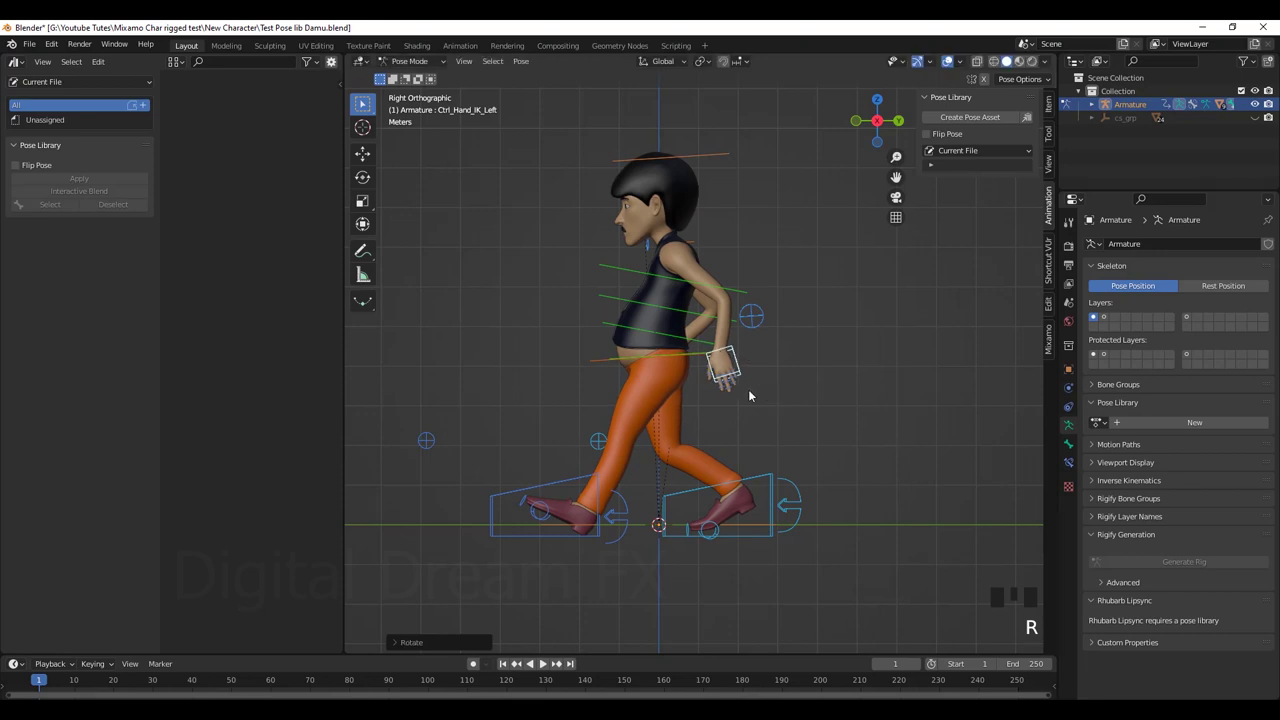
{"action": "left_click_drag", "start_coordinate": [723, 408], "coordinate": [610, 365]}
{"action": "left_click_drag", "start_coordinate": [610, 365], "coordinate": [716, 411]}
{"action": "left_click_drag", "start_coordinate": [675, 413], "coordinate": [648, 417]}
{"action": "key", "text": "g"}
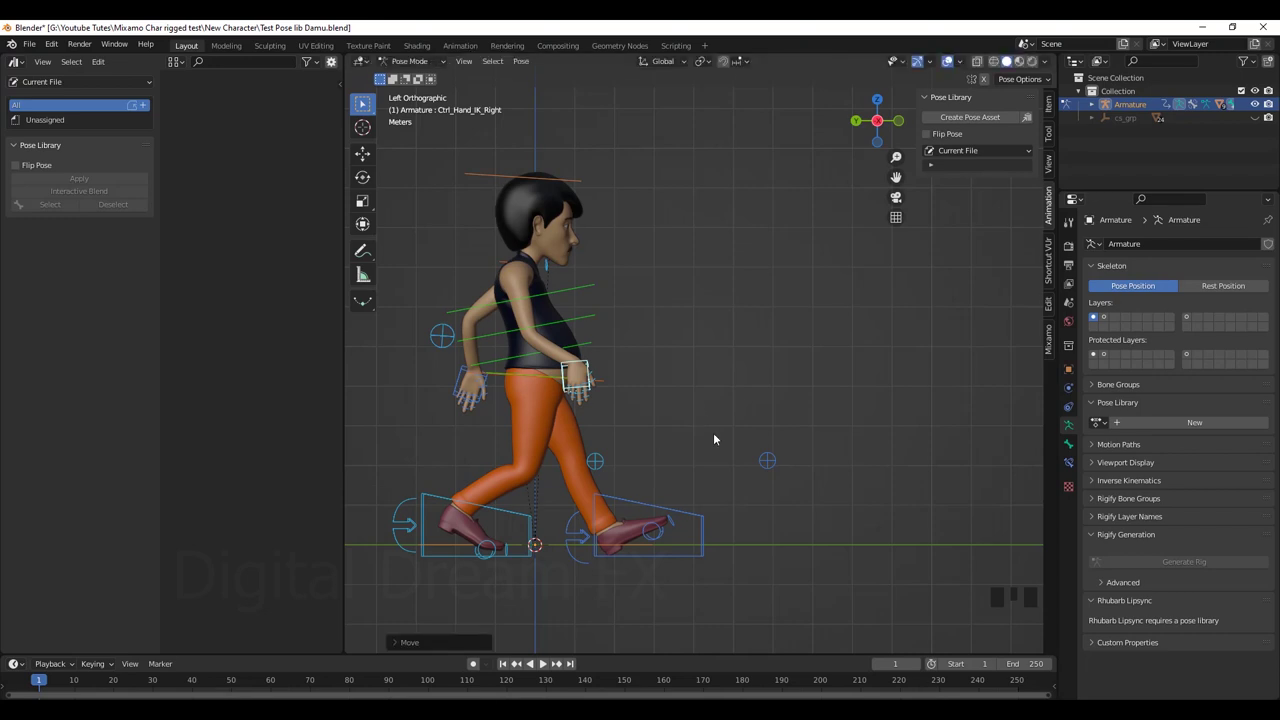
{"action": "key", "text": "r"}
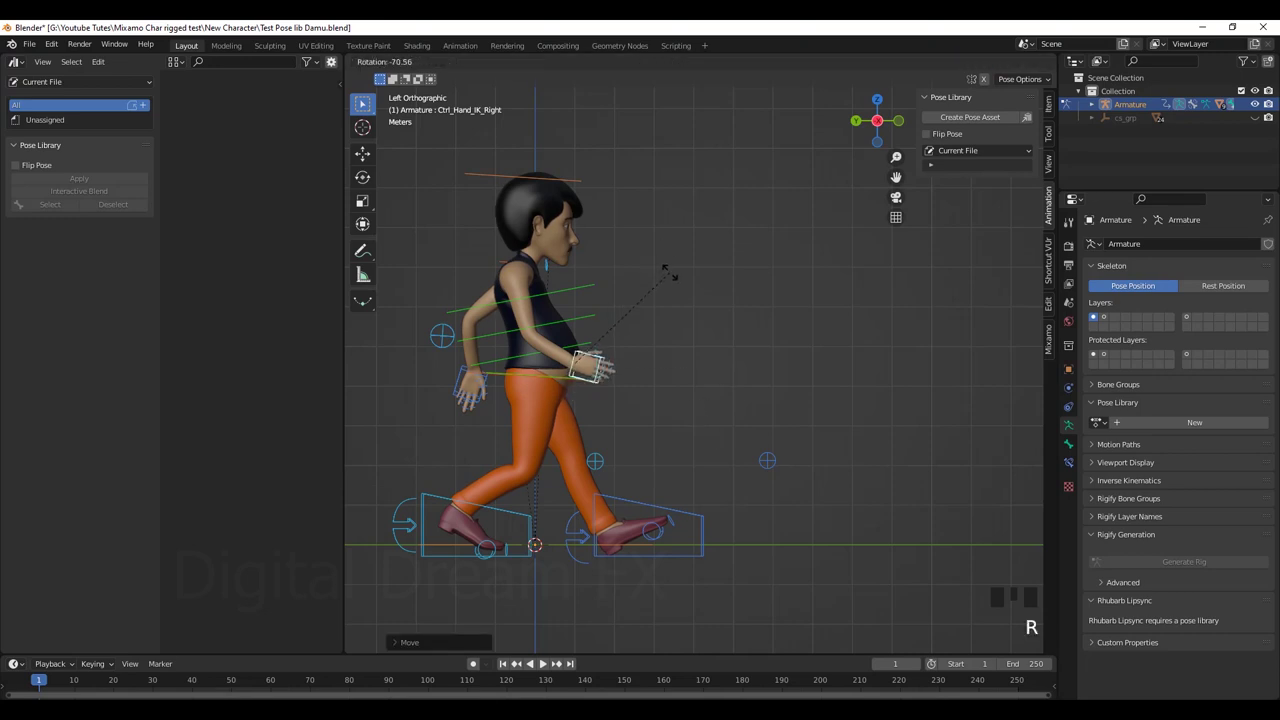
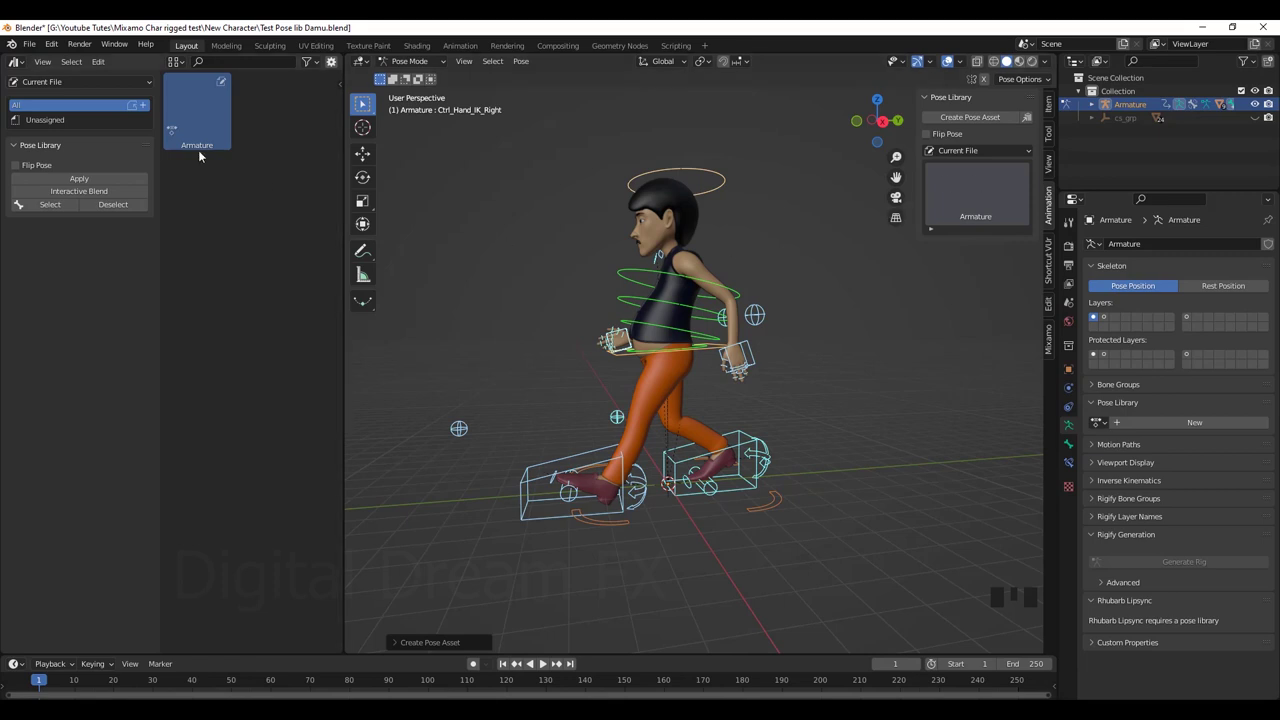
Zoom out from the character and return the Armature to Object Mode.
{"action": "left_click_drag", "start_coordinate": [878, 516], "coordinate": [742, 499]}
{"action": "scroll", "scroll_direction": "down", "scroll_amount": 3}
{"action": "left_click_drag", "start_coordinate": [772, 499], "coordinate": [732, 413]}
{"action": "scroll", "scroll_direction": "down", "scroll_amount": 3}
{"action": "left_click_drag", "start_coordinate": [708, 421], "coordinate": [422, 61]}
{"action": "left_click_drag", "start_coordinate": [422, 61], "coordinate": [676, 405]}
{"action": "scroll", "scroll_direction": "down", "scroll_amount": 3}
{"action": "left_click_drag", "start_coordinate": [697, 417], "coordinate": [683, 451]}
Add a Camera object to the scene from the Shift+A add menu.
{"action": "key", "text": "shift+a"}
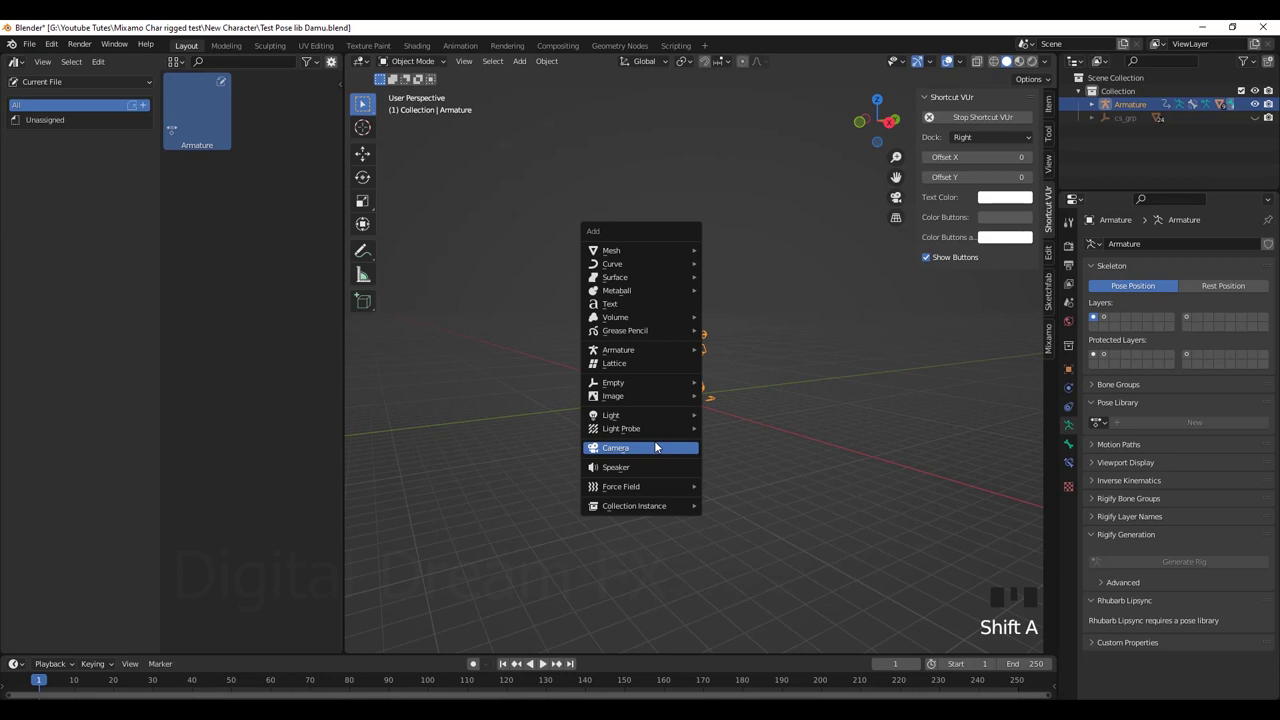
{"action": "scroll", "scroll_direction": "down", "scroll_amount": 3}
{"action": "left_click_drag", "start_coordinate": [725, 470], "coordinate": [800, 471]}
{"action": "scroll", "scroll_direction": "up", "scroll_amount": 3}
{"action": "left_click_drag", "start_coordinate": [696, 420], "coordinate": [776, 449]}
{"action": "key", "text": "g"}
{"action": "scroll", "scroll_direction": "down", "scroll_amount": 3}
{"action": "middle_click", "coordinate": [766, 432]}
{"action": "scroll", "scroll_direction": "up", "scroll_amount": 3}
{"action": "left_click_drag", "start_coordinate": [758, 471], "coordinate": [1056, 162]}
{"action": "left_click", "coordinate": [1056, 162]}
Look through the camera, frame the walking character side-on, and re-enter Pose Mode on the Armature.
{"action": "left_click", "coordinate": [1002, 269]}
{"action": "left_click_drag", "start_coordinate": [678, 351], "coordinate": [674, 332]}
{"action": "key", "text": "KP_0"}
{"action": "scroll", "scroll_direction": "up", "scroll_amount": 3}
{"action": "scroll", "scroll_direction": "down", "scroll_amount": 3}
{"action": "left_click_drag", "start_coordinate": [770, 425], "coordinate": [778, 421]}
{"action": "scroll", "scroll_direction": "up", "scroll_amount": 3}
{"action": "middle_click", "coordinate": [805, 428]}
{"action": "scroll", "scroll_direction": "up", "scroll_amount": 3}
{"action": "middle_click", "coordinate": [821, 424]}
{"action": "scroll", "scroll_direction": "up", "scroll_amount": 3}
{"action": "left_click_drag", "start_coordinate": [825, 415], "coordinate": [762, 317]}
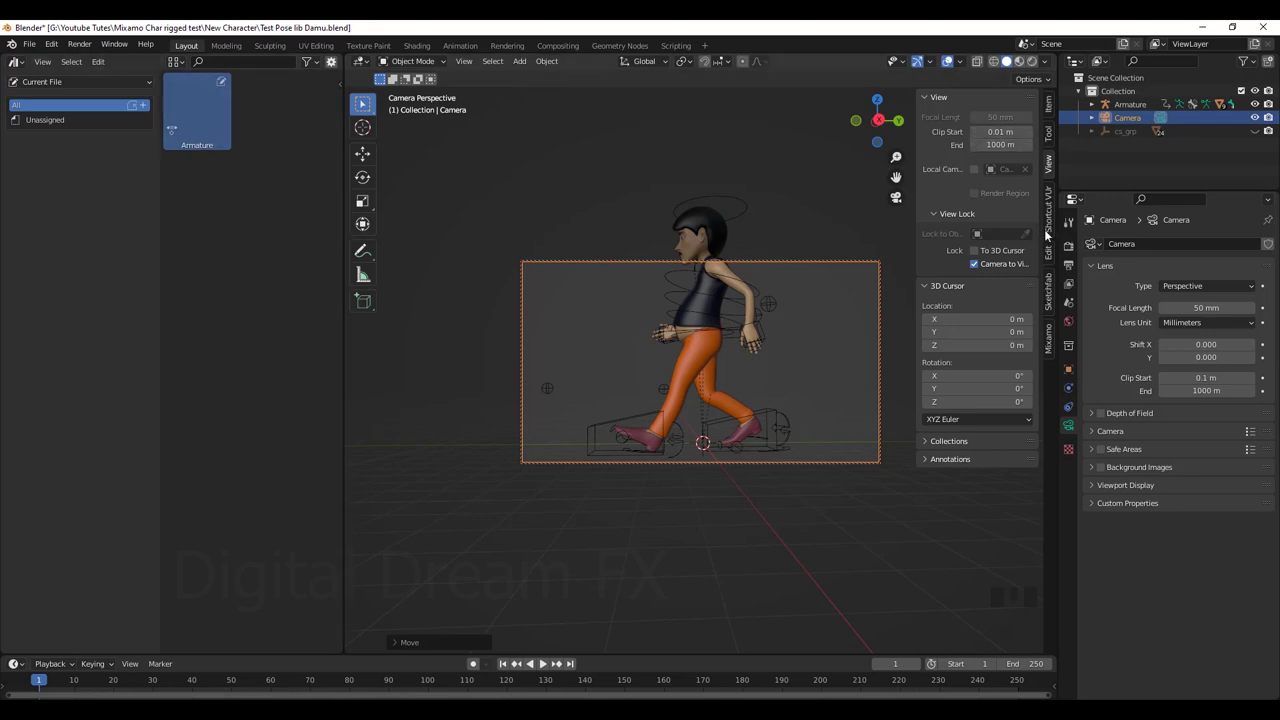
{"action": "left_click_drag", "start_coordinate": [418, 63], "coordinate": [756, 289]}
{"action": "left_click_drag", "start_coordinate": [416, 64], "coordinate": [1054, 211]}
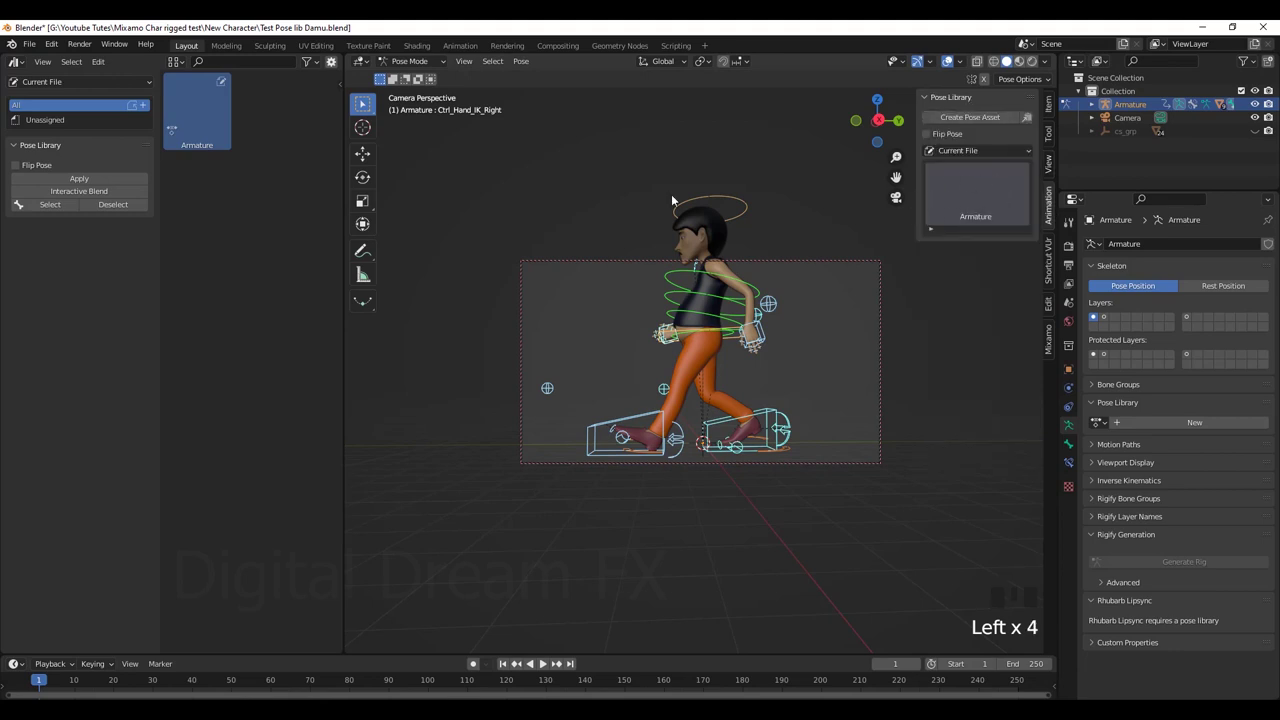
Select the 'Armature' pose asset in the Asset Browser to edit its details.
{"action": "left_click", "coordinate": [207, 122]}
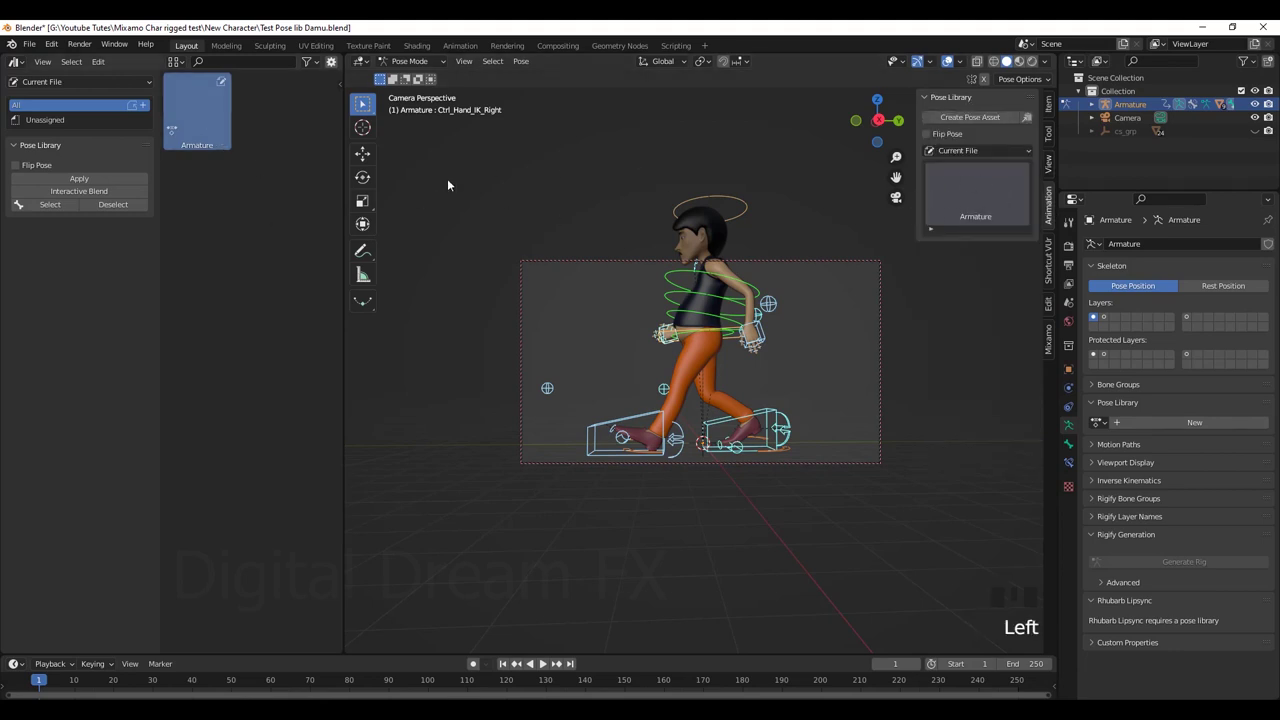
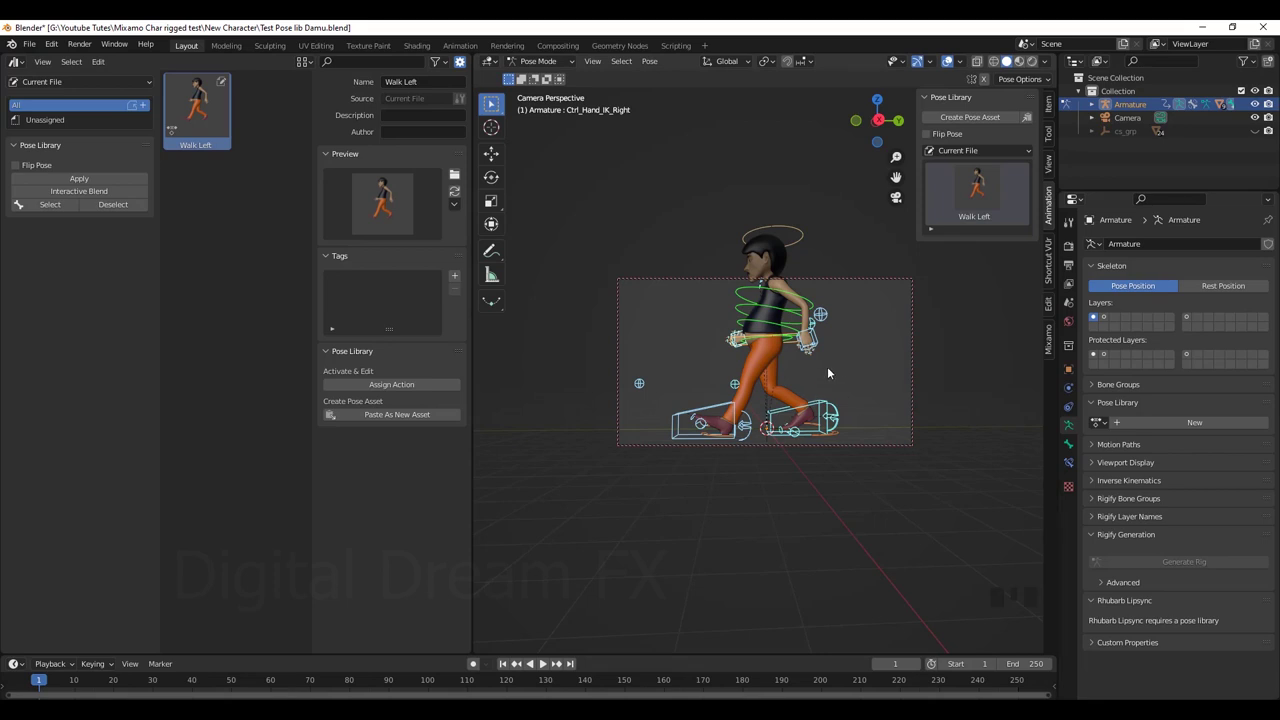
Apply the Walk Left pose mirrored onto the character to form the Walk Right stride.
{"action": "left_click_drag", "start_coordinate": [851, 374], "coordinate": [978, 197]}
{"action": "left_click", "coordinate": [978, 197]}
{"action": "left_click", "coordinate": [928, 135]}
{"action": "left_click", "coordinate": [968, 197]}
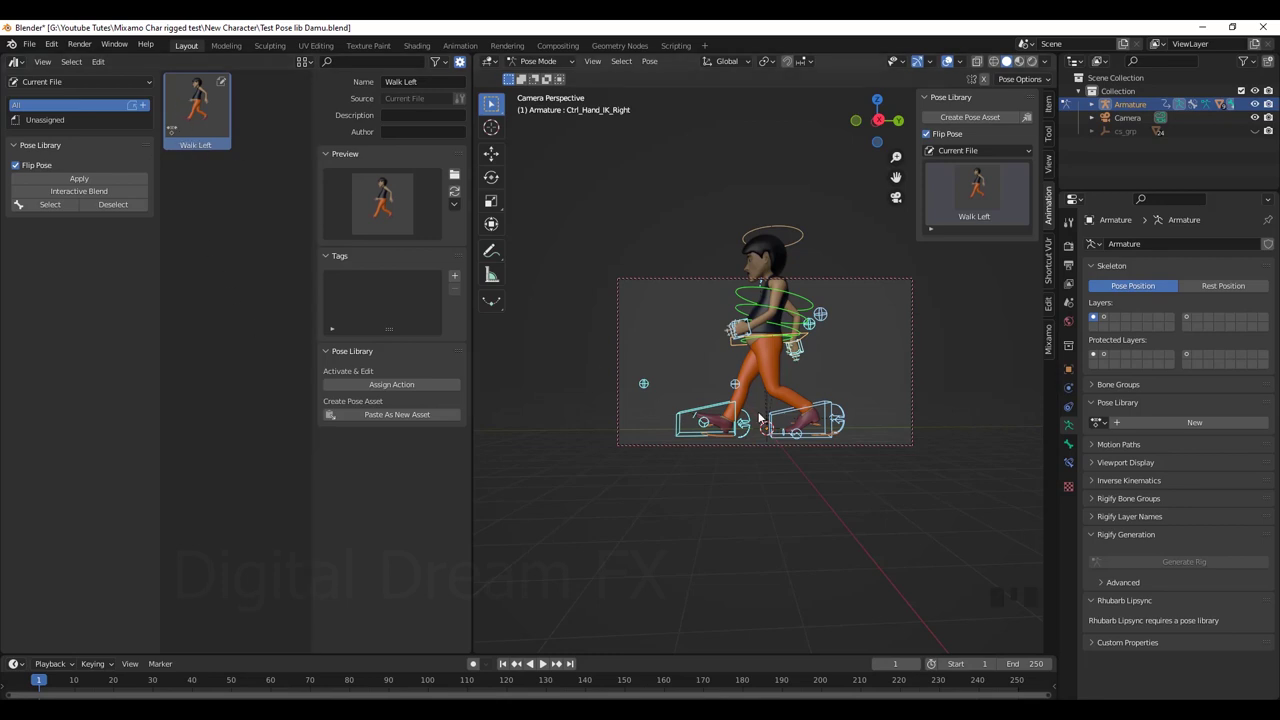
{"action": "left_click_drag", "start_coordinate": [994, 123], "coordinate": [197, 125]}
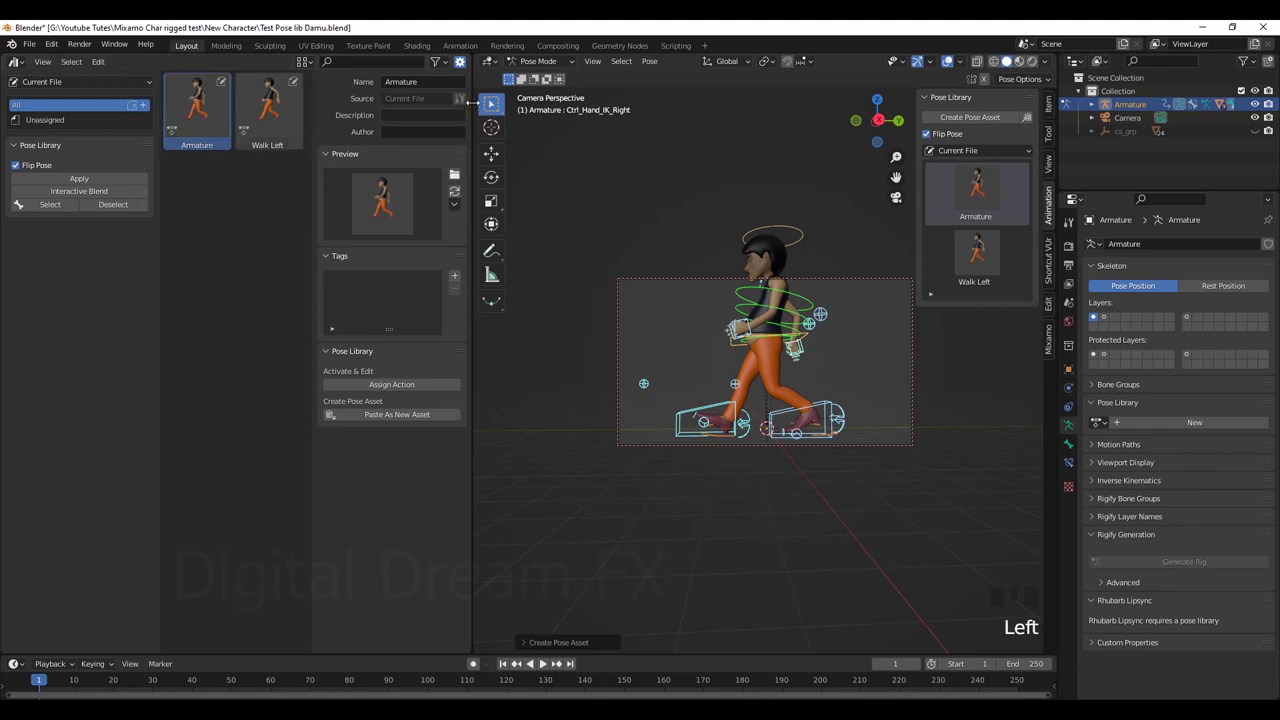
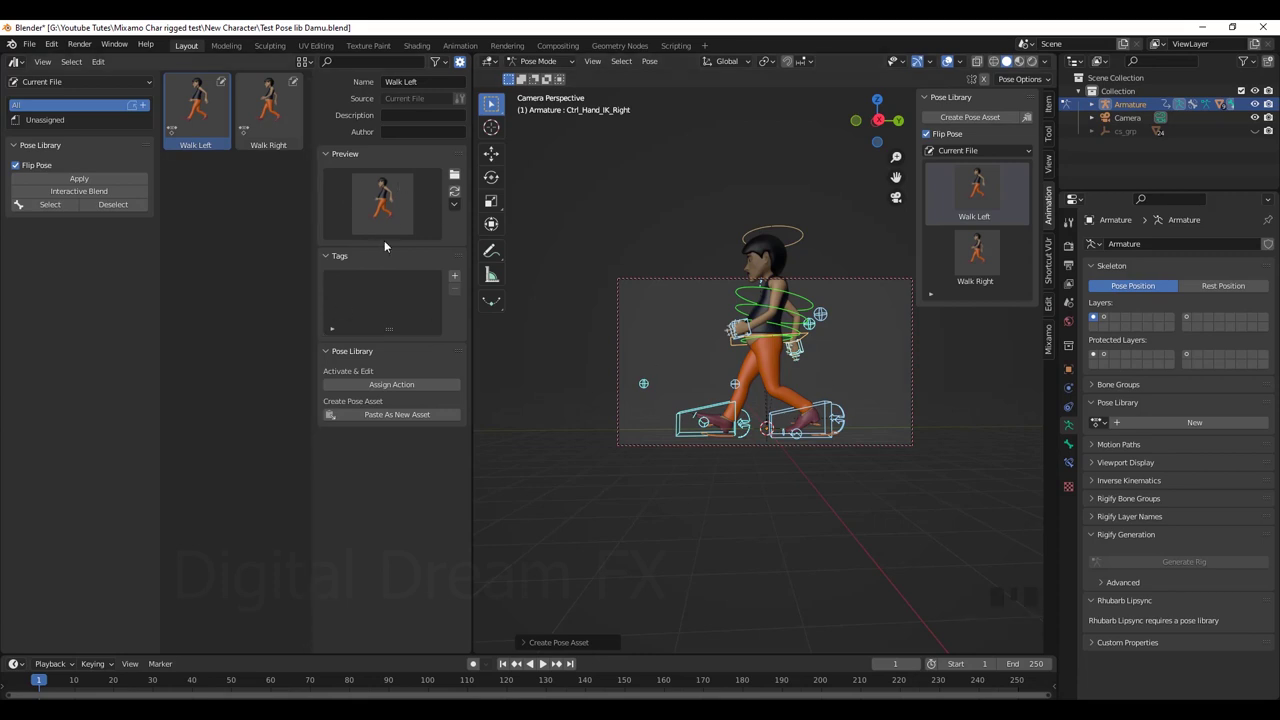
Blend the Walk Right pose gradually into the character, confirm it, then apply it fully.
{"action": "key", "text": "n"}
{"action": "left_click", "coordinate": [942, 252]}
{"action": "left_click_drag", "start_coordinate": [968, 259], "coordinate": [1040, 259]}
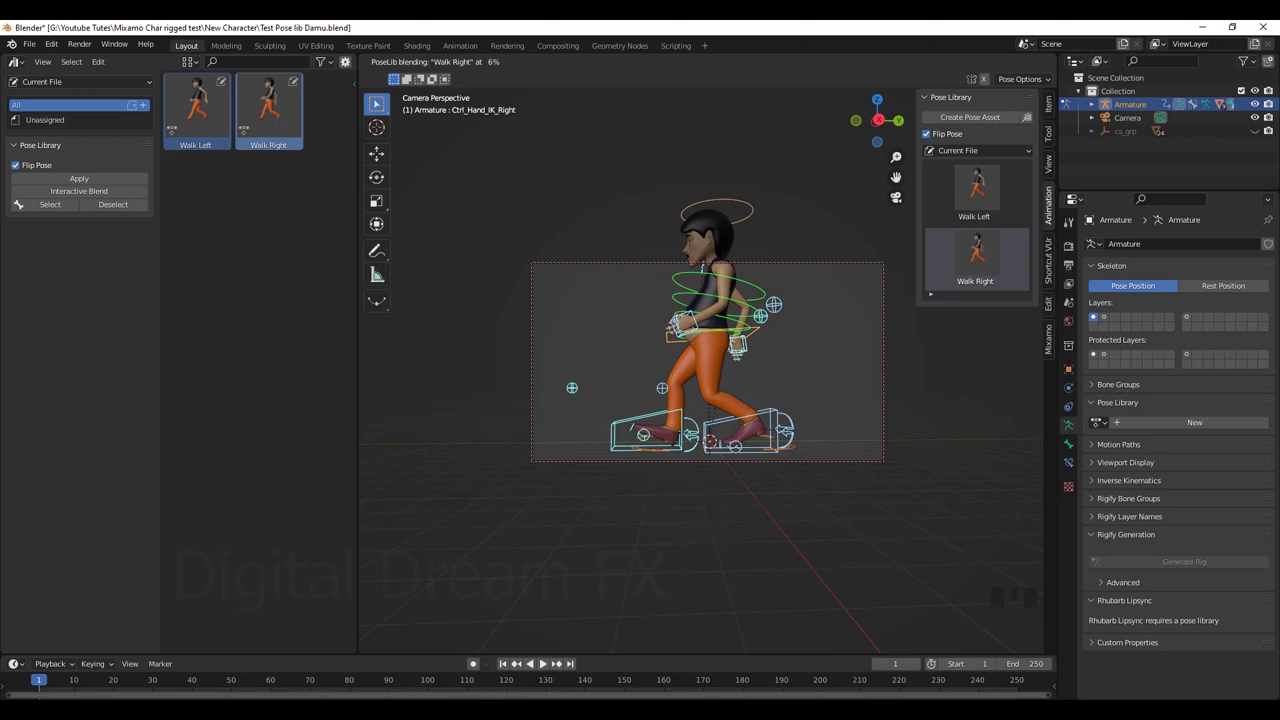
{"action": "left_click", "coordinate": [978, 181]}
{"action": "left_click", "coordinate": [980, 257]}
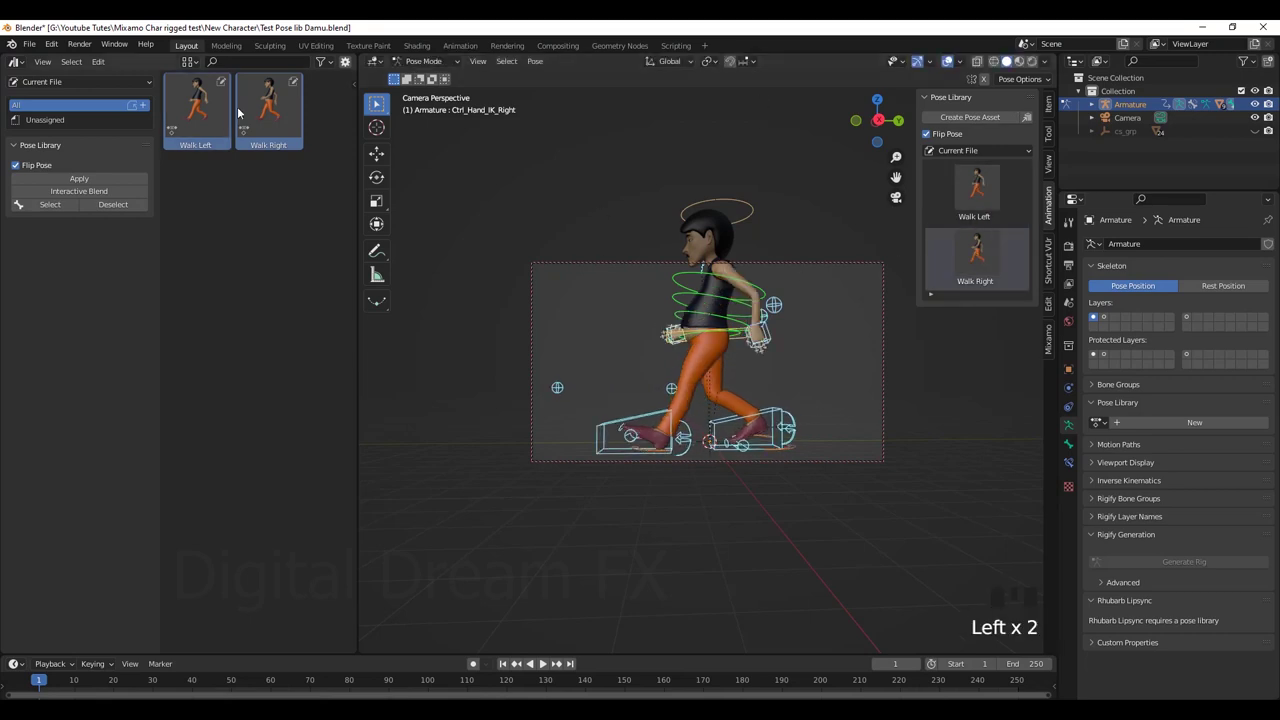
Select the Walk Left pose asset in the Asset Browser list.
{"action": "left_click", "coordinate": [275, 101]}
{"action": "left_click", "coordinate": [195, 104]}
{"action": "left_click", "coordinate": [283, 118]}
{"action": "left_click", "coordinate": [174, 117]}
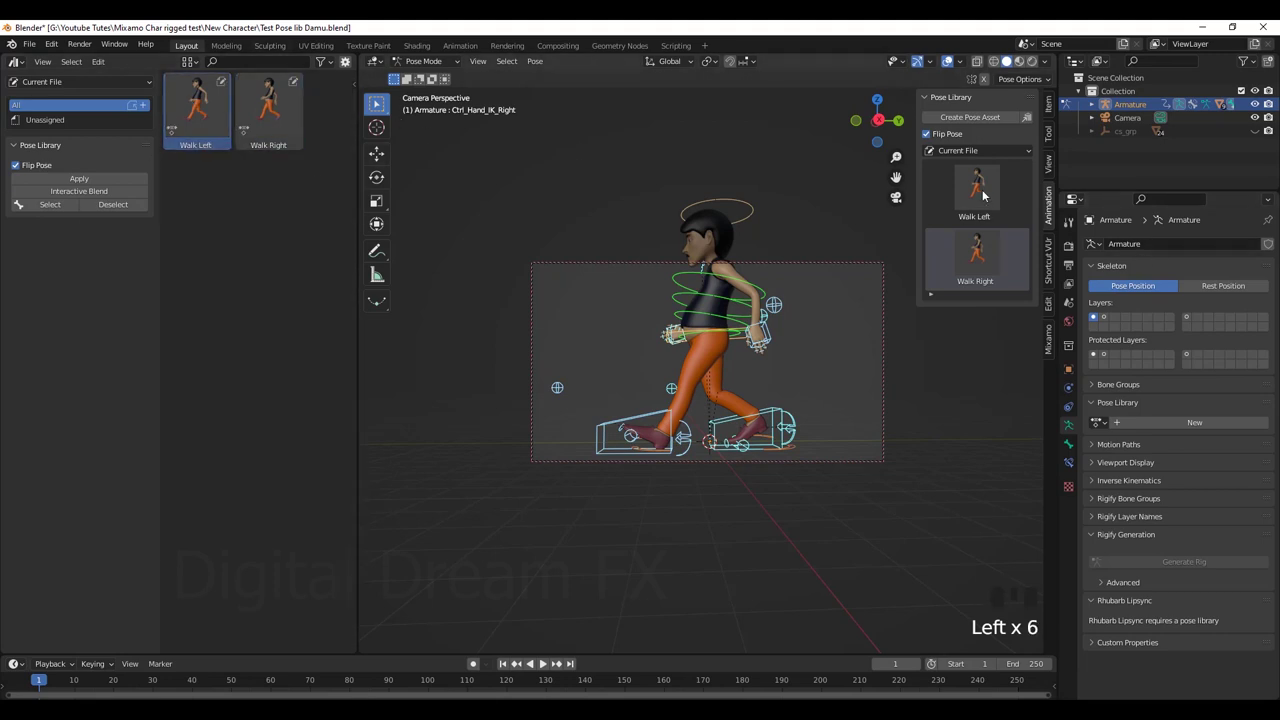
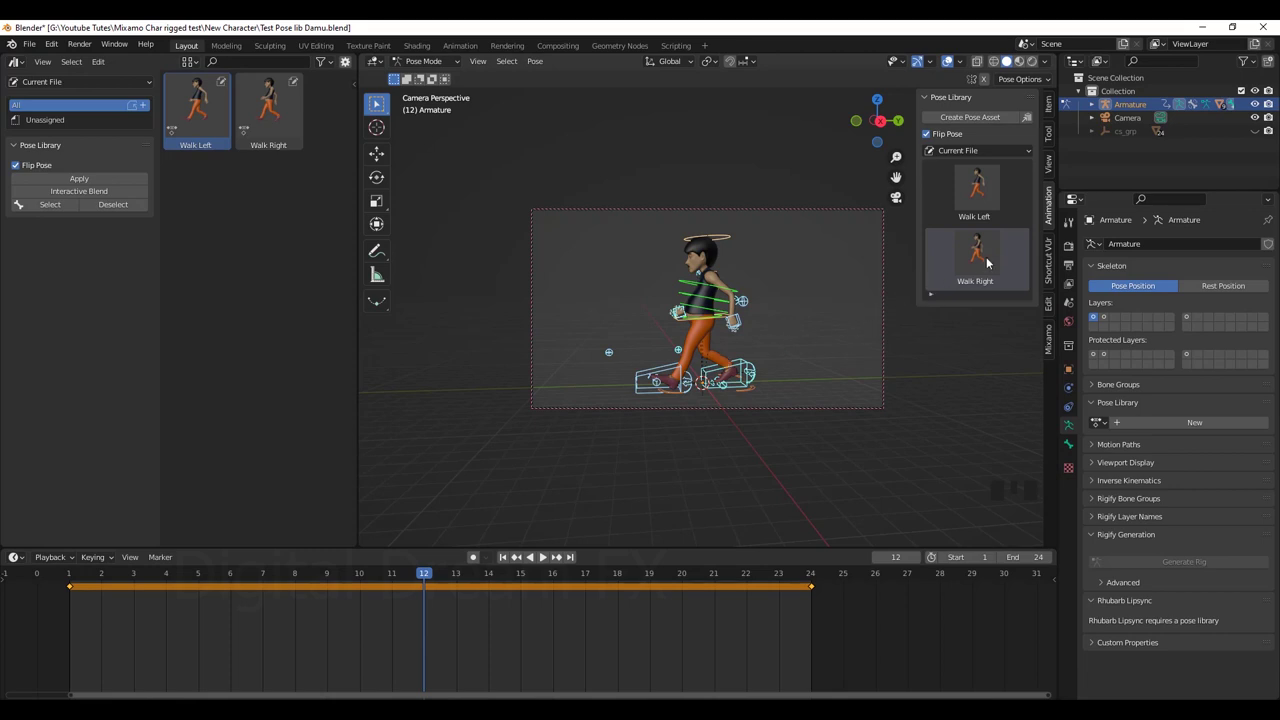
At frame 12 apply the Walk Left pose and keyframe it between frames 1 and 24.
{"action": "left_click", "coordinate": [990, 261]}
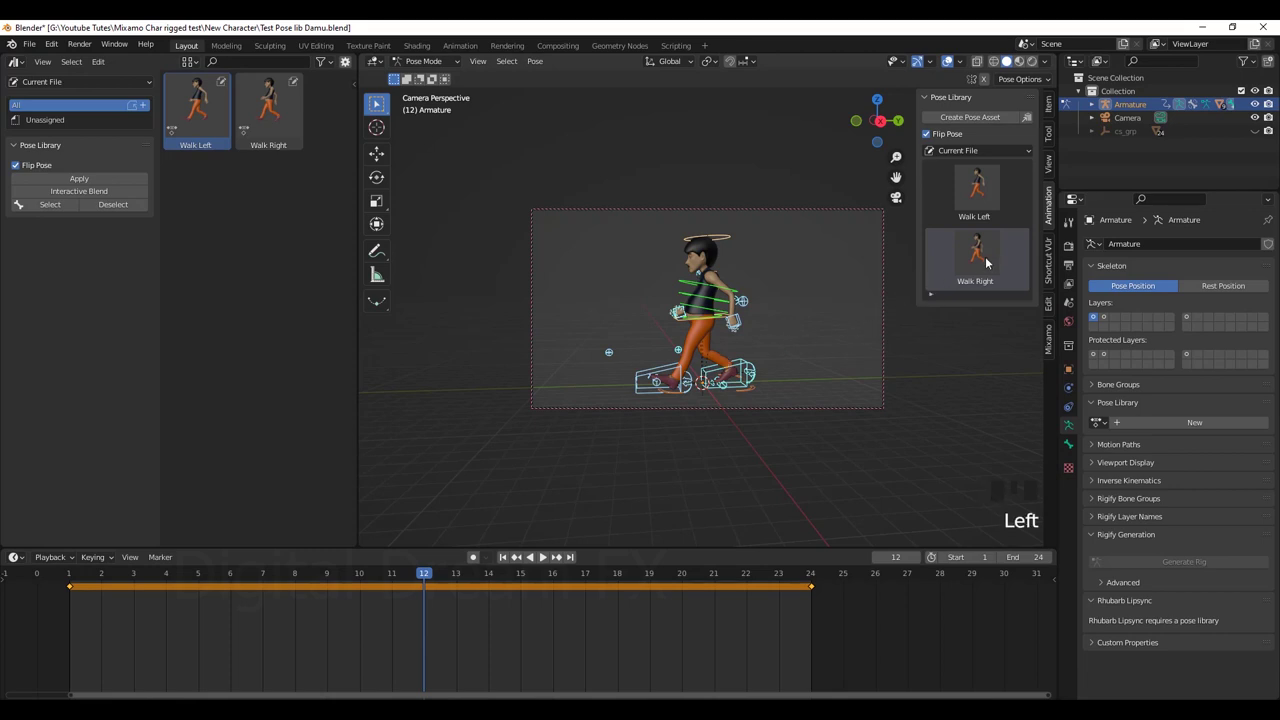
{"action": "left_click", "coordinate": [990, 261]}
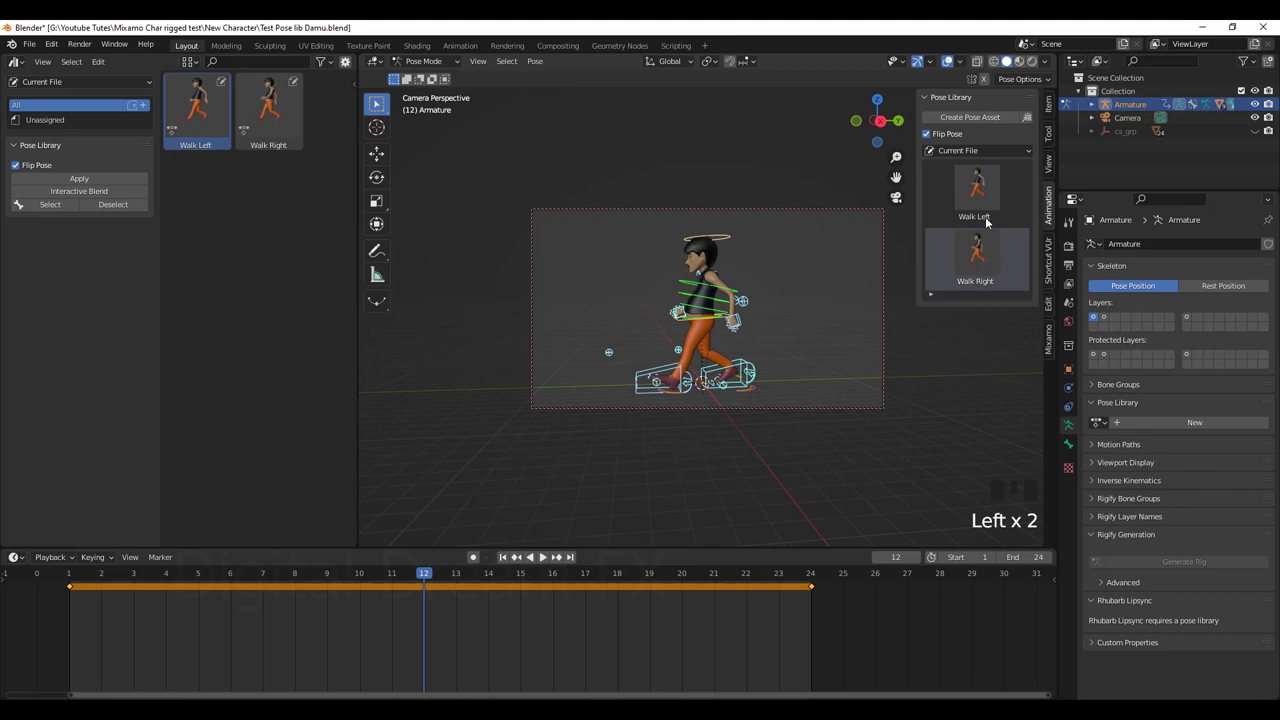
{"action": "left_click", "coordinate": [987, 195]}
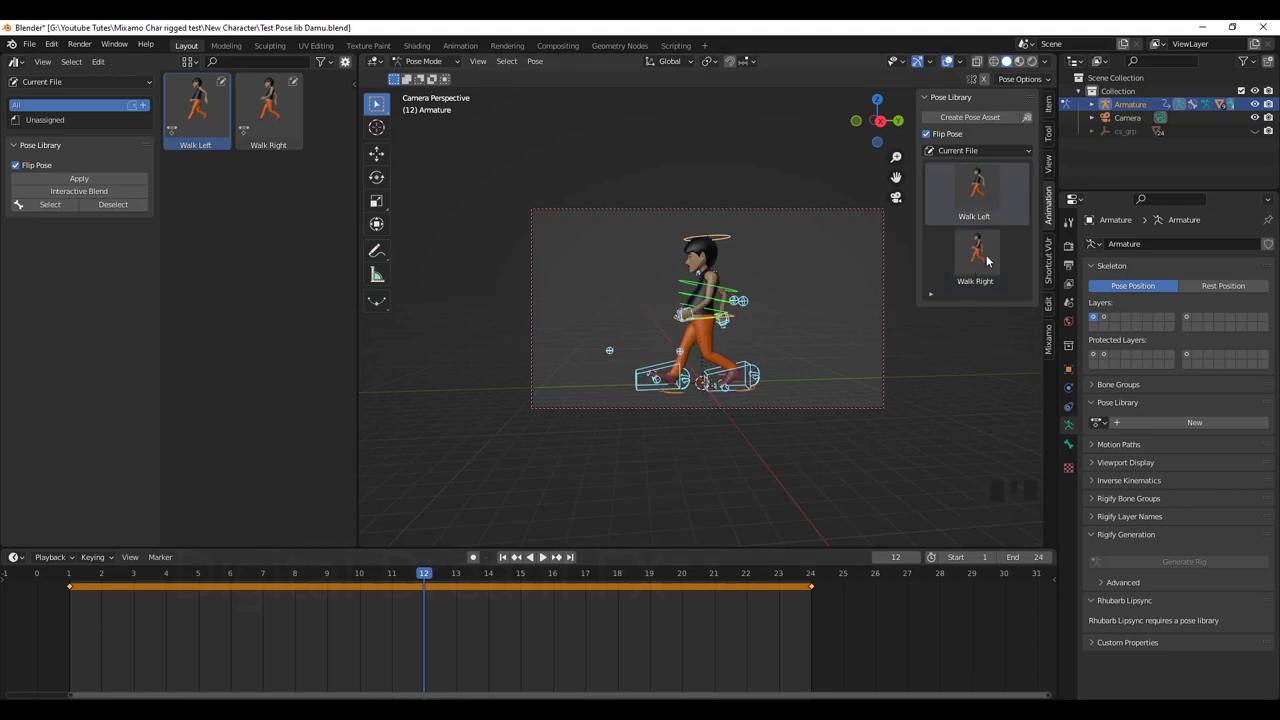
{"action": "left_click", "coordinate": [990, 259]}
{"action": "left_click", "coordinate": [1006, 194]}
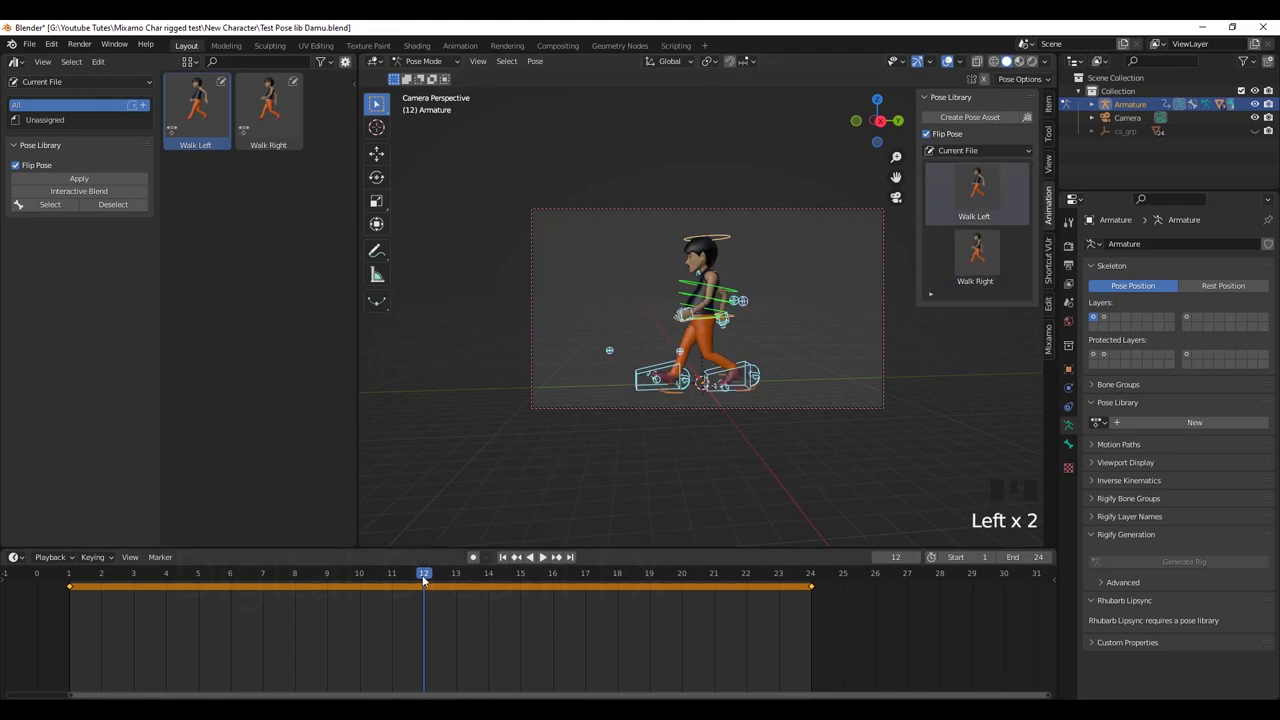
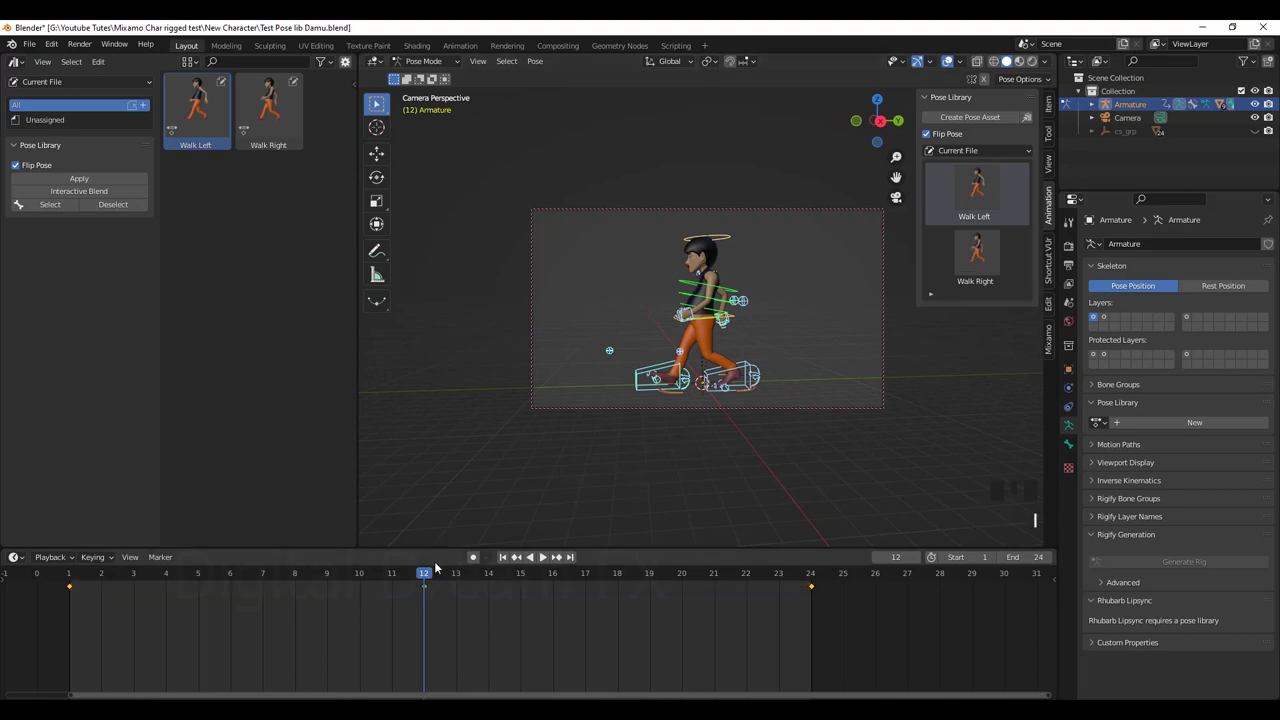
Set the current frame to 4 and bring the character's feet into view.
{"action": "left_click_drag", "start_coordinate": [361, 585], "coordinate": [533, 562]}
{"action": "left_click_drag", "start_coordinate": [546, 559], "coordinate": [802, 391]}
{"action": "middle_click", "coordinate": [802, 391]}
{"action": "scroll", "scroll_direction": "up", "scroll_amount": 3}
{"action": "left_click_drag", "start_coordinate": [809, 372], "coordinate": [795, 351]}
{"action": "scroll", "scroll_direction": "up", "scroll_amount": 3}
{"action": "left_click_drag", "start_coordinate": [798, 349], "coordinate": [1034, 316]}
Select the foot roll controls and clear their location with Alt+G.
{"action": "left_click", "coordinate": [1058, 161]}
{"action": "left_click", "coordinate": [991, 263]}
{"action": "scroll", "scroll_direction": "up", "scroll_amount": 3}
{"action": "left_click_drag", "start_coordinate": [678, 369], "coordinate": [706, 381]}
{"action": "scroll", "scroll_direction": "up", "scroll_amount": 3}
{"action": "left_click_drag", "start_coordinate": [698, 421], "coordinate": [683, 362]}
{"action": "left_click_drag", "start_coordinate": [683, 362], "coordinate": [721, 413]}
{"action": "key", "text": "alt+g"}
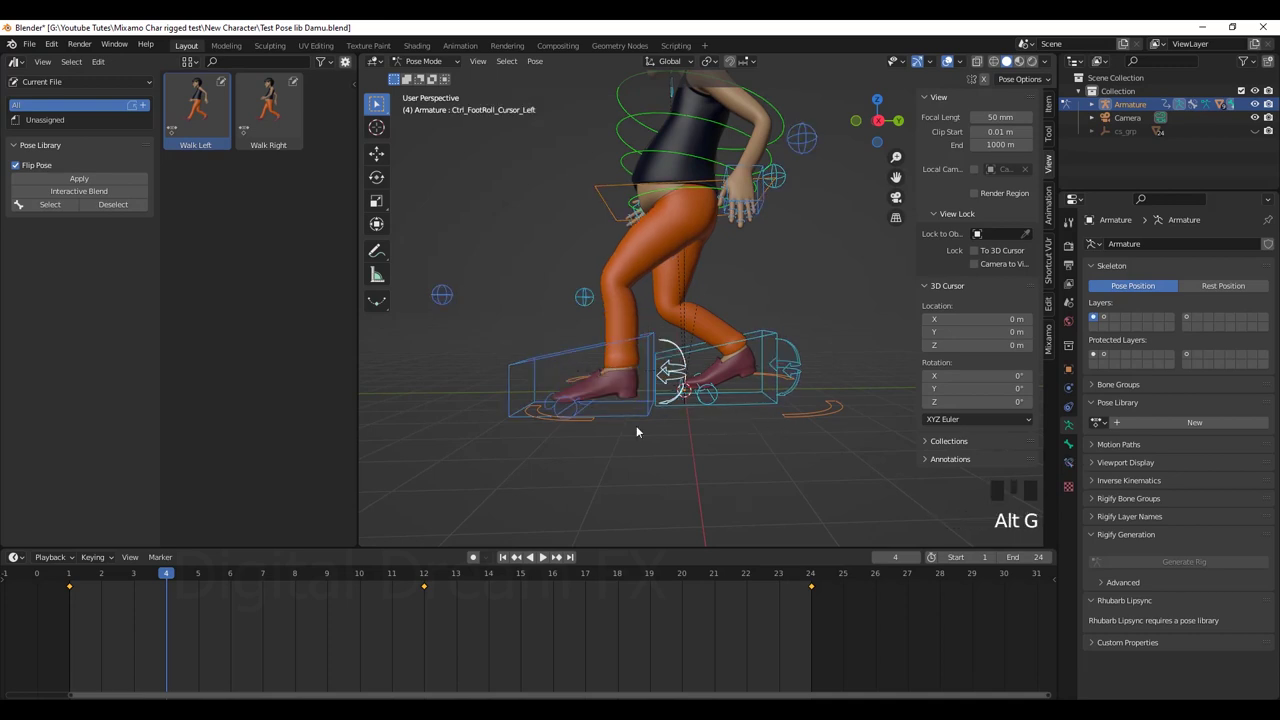
{"action": "left_click_drag", "start_coordinate": [609, 191], "coordinate": [670, 298]}
{"action": "scroll", "scroll_direction": "down", "scroll_amount": 3}
{"action": "left_click_drag", "start_coordinate": [704, 423], "coordinate": [704, 325]}
Move the Ctrl_Hips control and shift the right hand IK control vertically.
{"action": "key", "text": "g"}
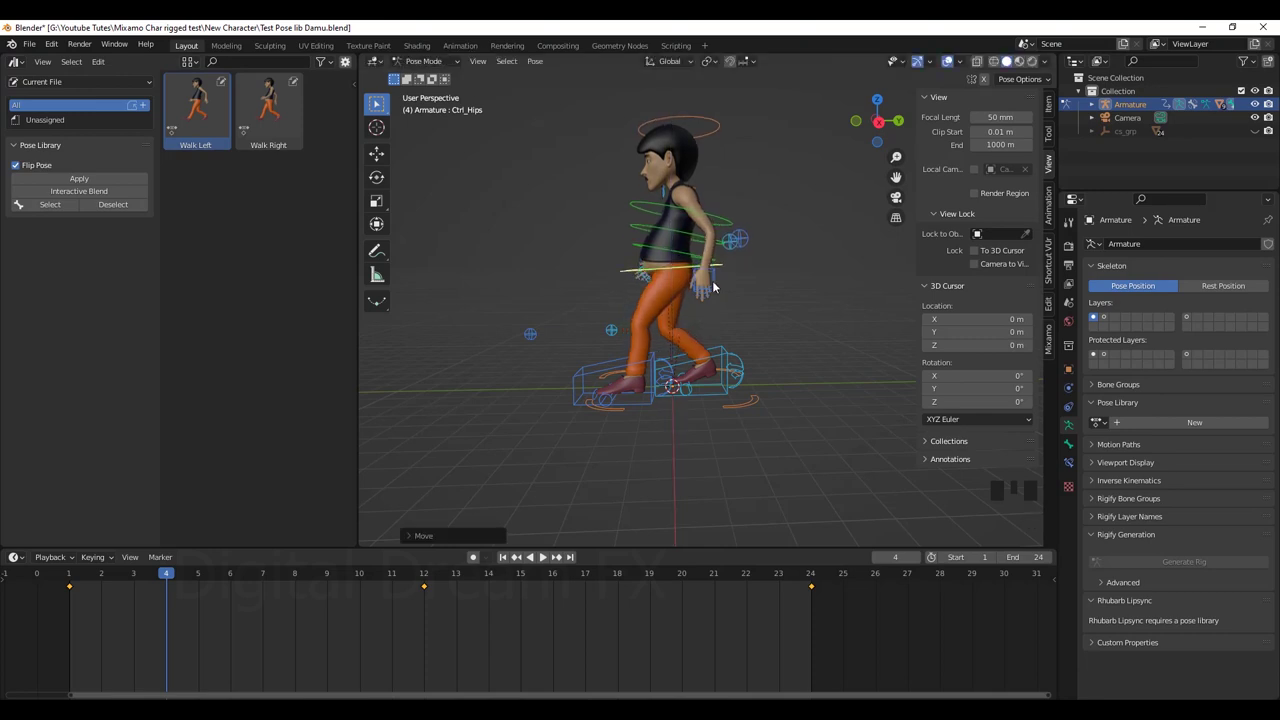
{"action": "left_click", "coordinate": [717, 285]}
{"action": "left_click_drag", "start_coordinate": [700, 397], "coordinate": [706, 331]}
{"action": "left_click_drag", "start_coordinate": [706, 331], "coordinate": [733, 424]}
{"action": "left_click_drag", "start_coordinate": [766, 425], "coordinate": [704, 432]}
{"action": "key", "text": "g"}
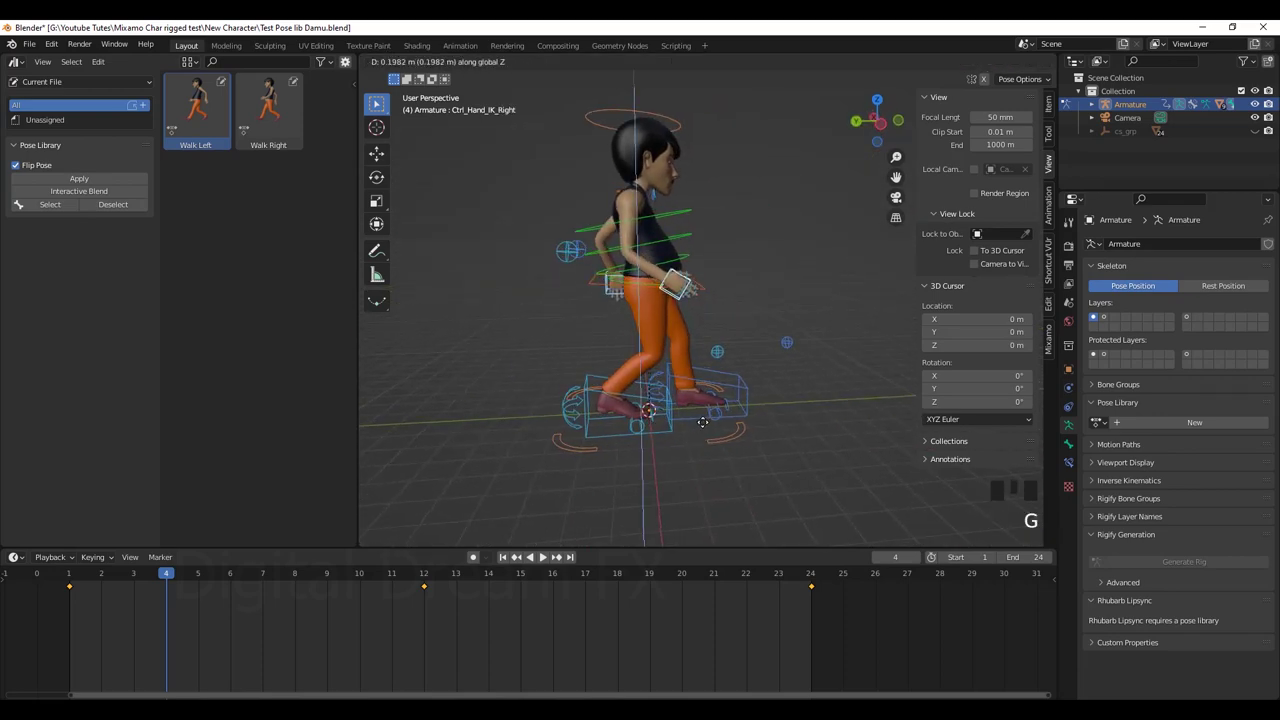
Rotate the hips control to a new angle and confirm it.
{"action": "scroll", "scroll_direction": "down", "scroll_amount": 3}
{"action": "left_click_drag", "start_coordinate": [758, 418], "coordinate": [714, 403]}
{"action": "scroll", "scroll_direction": "up", "scroll_amount": 3}
{"action": "left_click_drag", "start_coordinate": [688, 417], "coordinate": [646, 318]}
{"action": "left_click_drag", "start_coordinate": [646, 318], "coordinate": [714, 417]}
{"action": "left_click_drag", "start_coordinate": [728, 415], "coordinate": [756, 425]}
{"action": "key", "text": "r"}
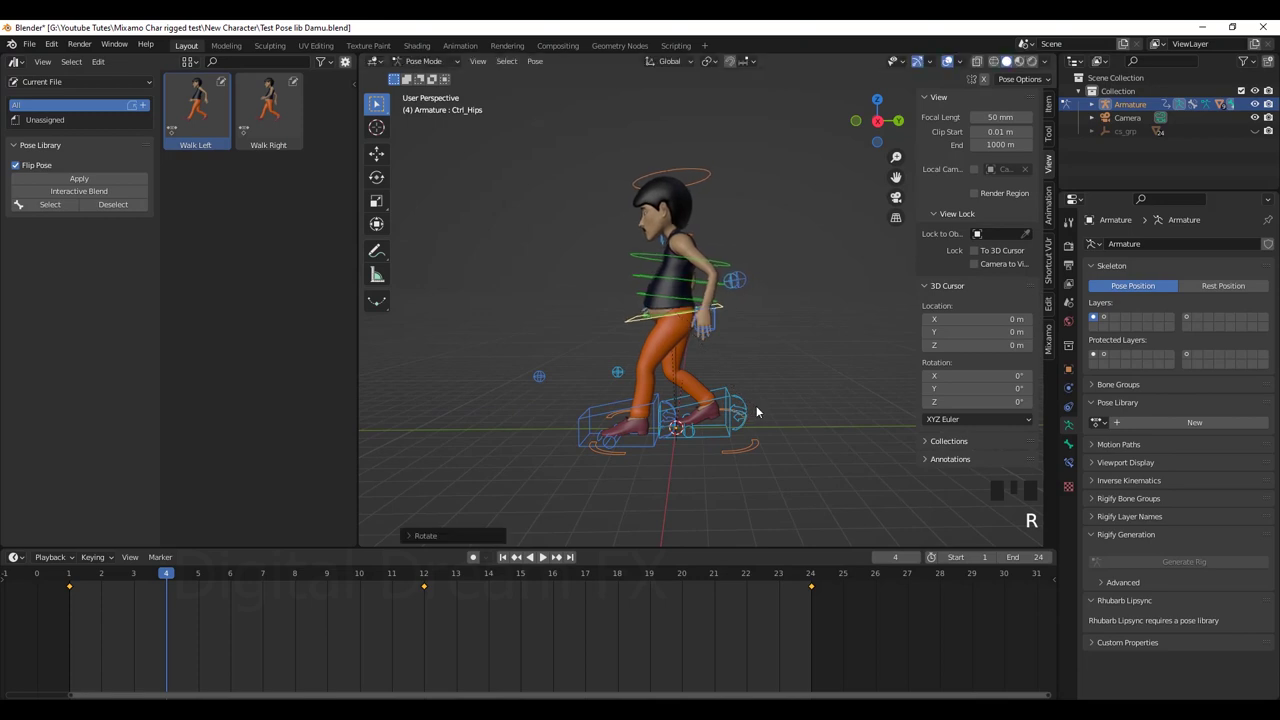
{"action": "scroll", "scroll_direction": "down", "scroll_amount": 3}
{"action": "left_click_drag", "start_coordinate": [751, 428], "coordinate": [690, 339]}
{"action": "left_click", "coordinate": [690, 339]}
Save the frame-4 pose as a new Armature pose asset in the library.
{"action": "left_click_drag", "start_coordinate": [745, 497], "coordinate": [1055, 212]}
{"action": "left_click", "coordinate": [1055, 212]}
{"action": "left_click_drag", "start_coordinate": [842, 334], "coordinate": [977, 121]}
{"action": "left_click_drag", "start_coordinate": [977, 121], "coordinate": [236, 198]}
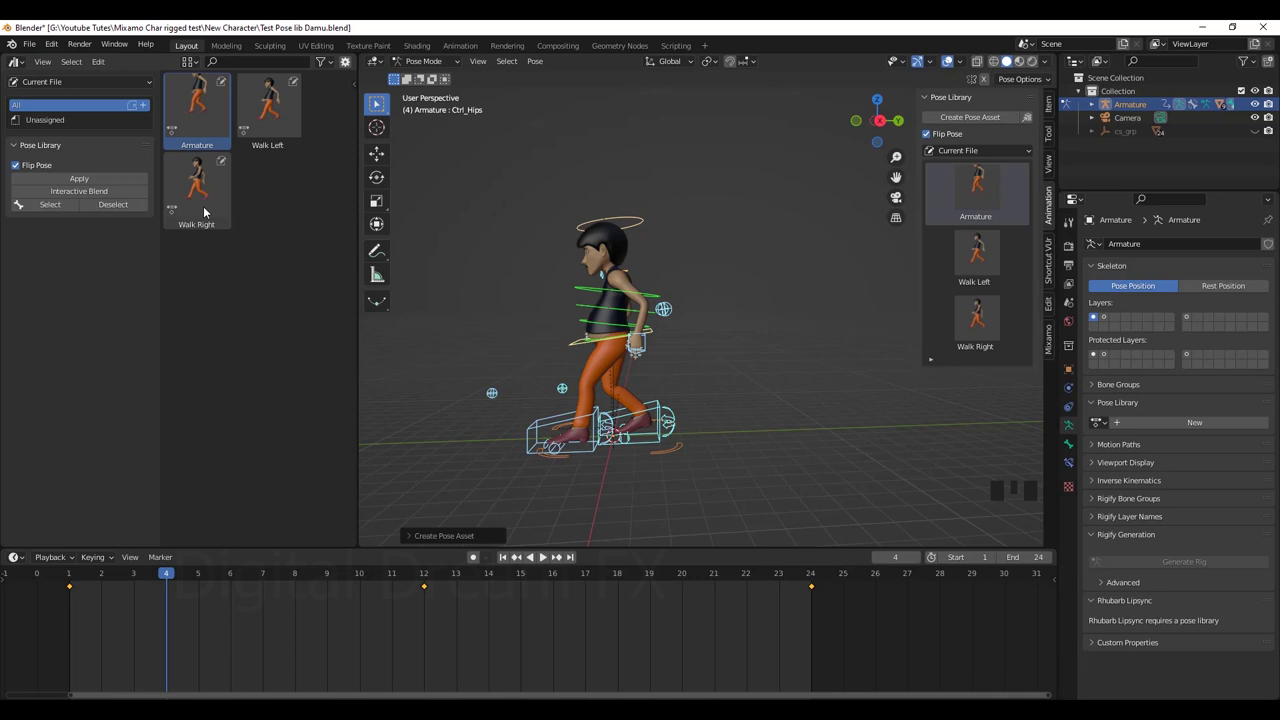
Select the newly created Armature pose asset in the asset browser.
{"action": "left_click", "coordinate": [208, 137]}
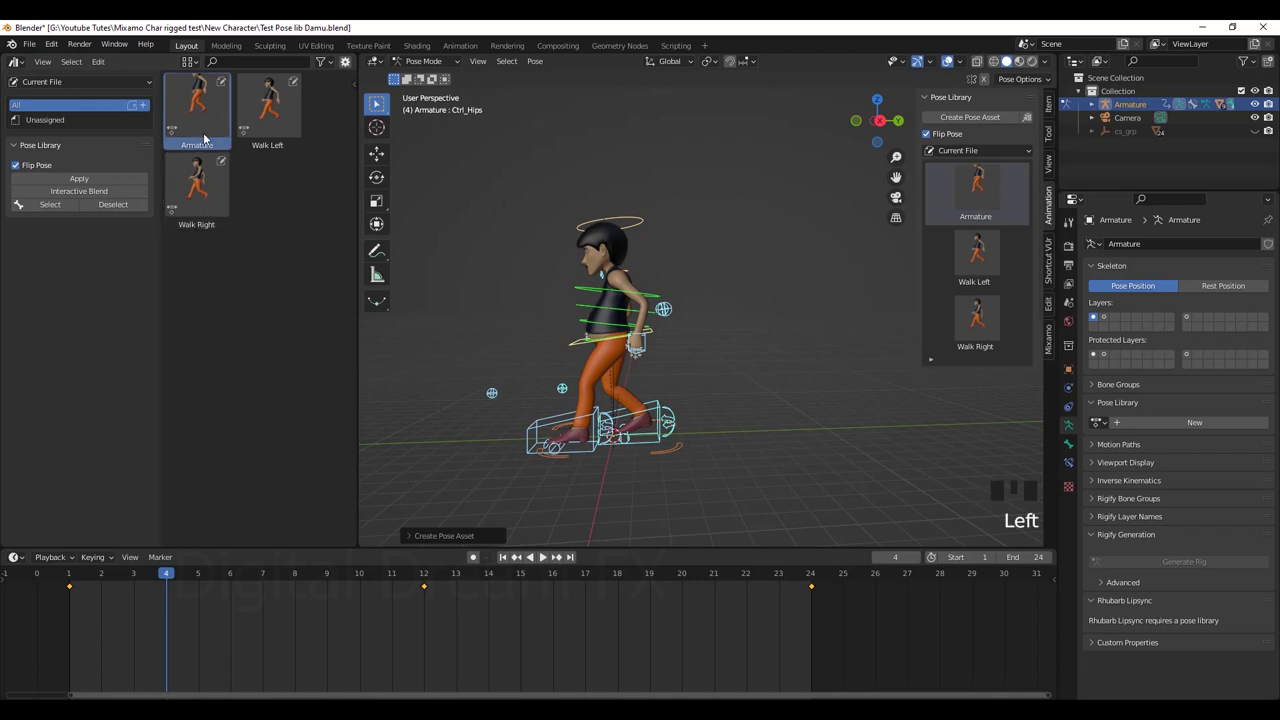
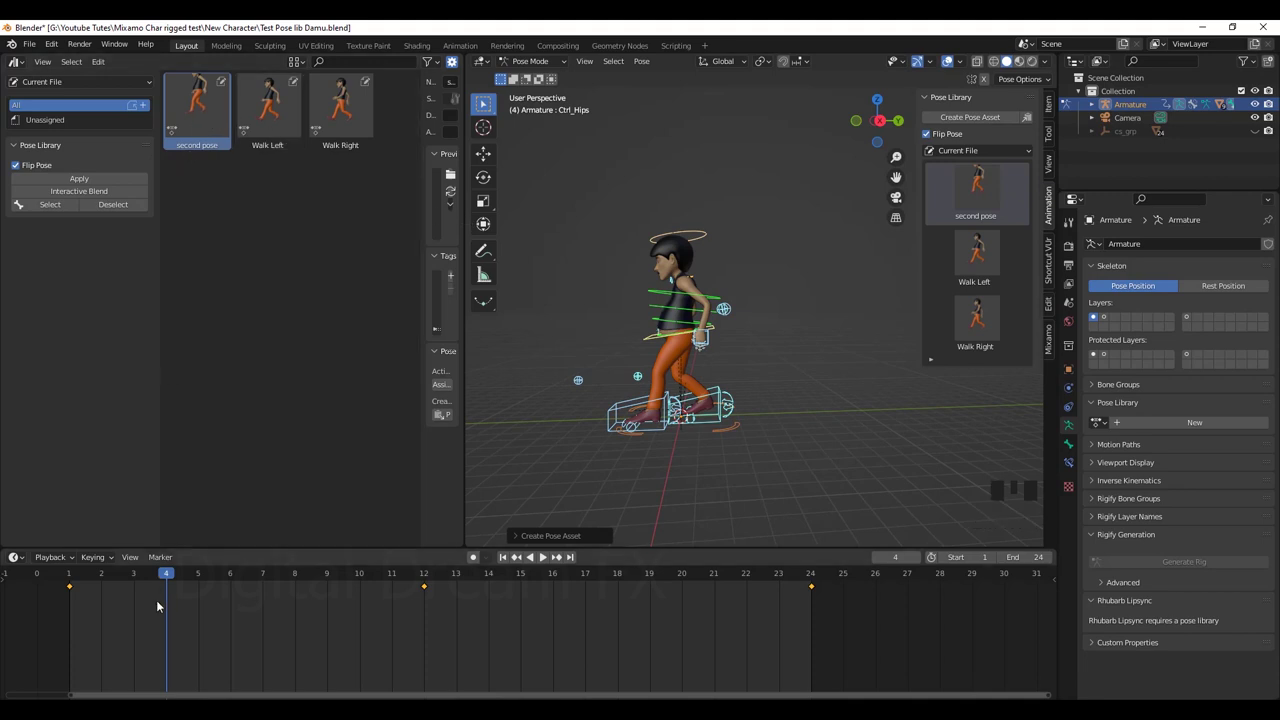
At frame 16 apply second pose, testing Flip Pose off and on, leaving it applied mirrored.
{"action": "left_click_drag", "start_coordinate": [798, 469], "coordinate": [796, 445]}
{"action": "left_click_drag", "start_coordinate": [126, 579], "coordinate": [192, 112]}
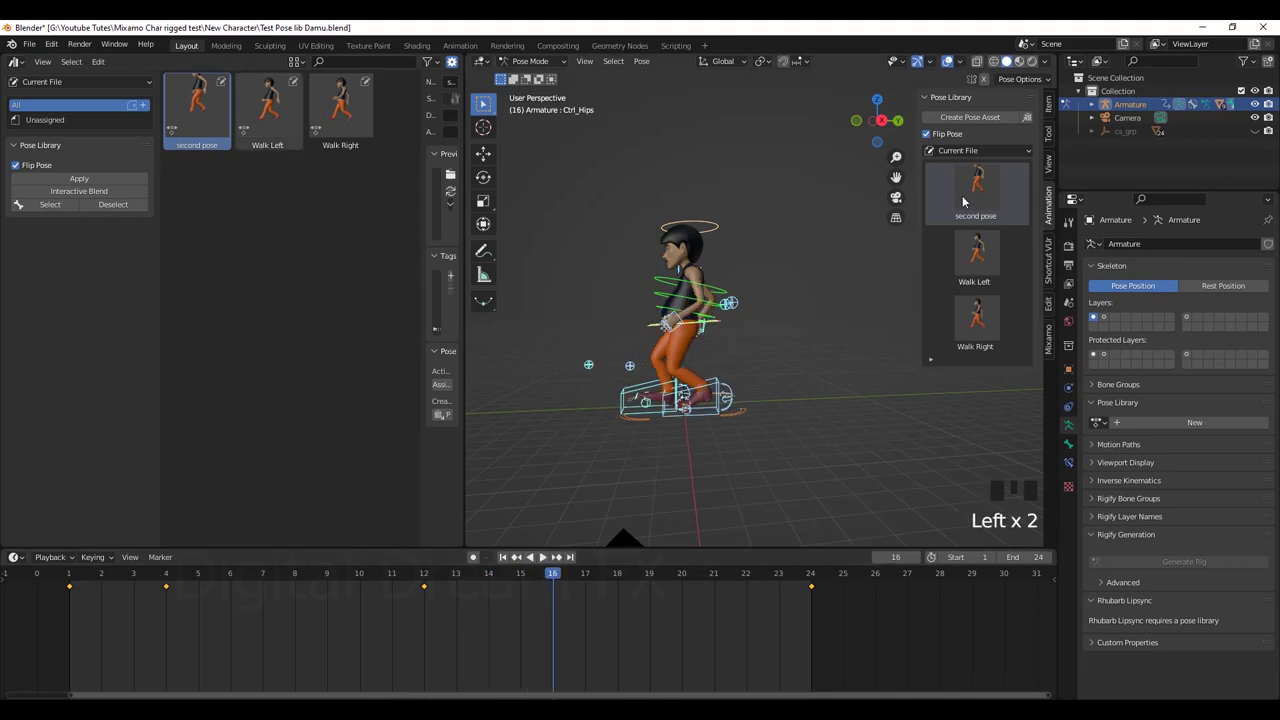
{"action": "left_click", "coordinate": [974, 199]}
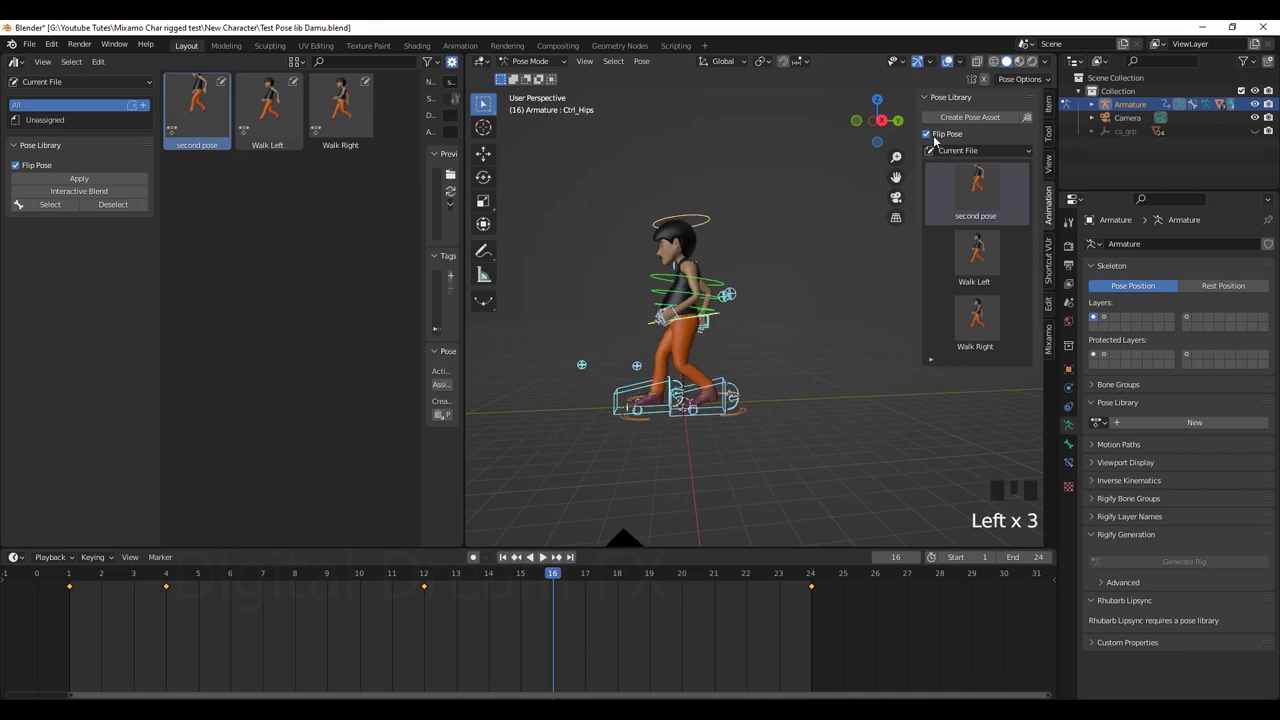
{"action": "left_click", "coordinate": [936, 138]}
{"action": "left_click", "coordinate": [968, 199]}
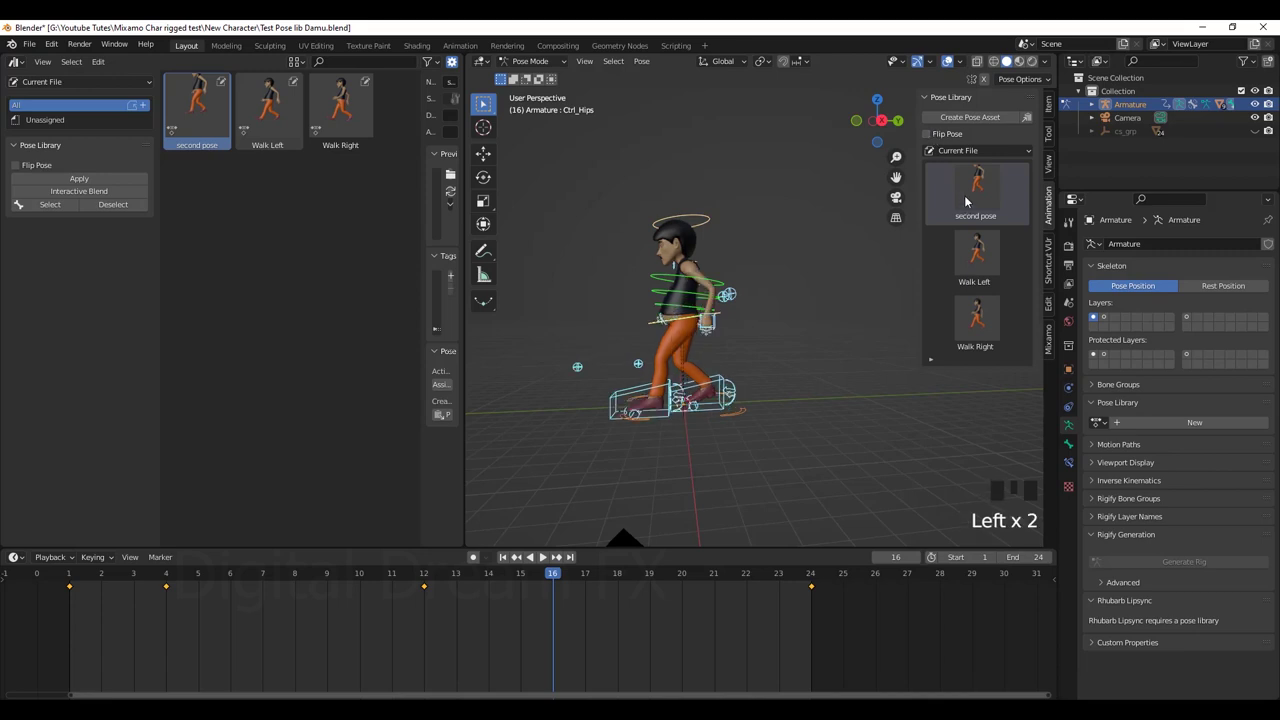
{"action": "left_click", "coordinate": [968, 199]}
{"action": "left_click", "coordinate": [926, 135]}
{"action": "left_click", "coordinate": [976, 203]}
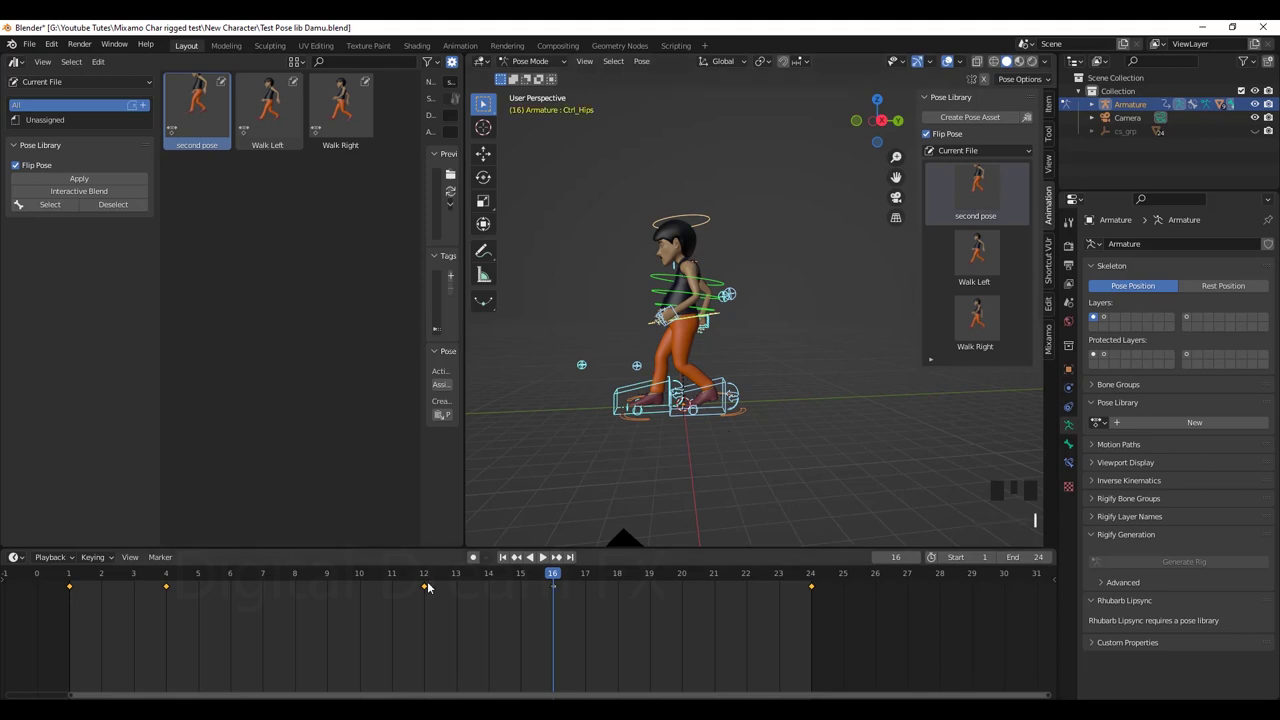
Orbit around the character and hide the rig overlays to review the walk cycle.
{"action": "left_click_drag", "start_coordinate": [514, 584], "coordinate": [714, 402]}
{"action": "left_click_drag", "start_coordinate": [714, 402], "coordinate": [842, 406]}
{"action": "scroll", "scroll_direction": "down", "scroll_amount": 3}
{"action": "left_click_drag", "start_coordinate": [758, 406], "coordinate": [775, 407]}
{"action": "scroll", "scroll_direction": "up", "scroll_amount": 3}
{"action": "left_click_drag", "start_coordinate": [818, 418], "coordinate": [784, 279]}
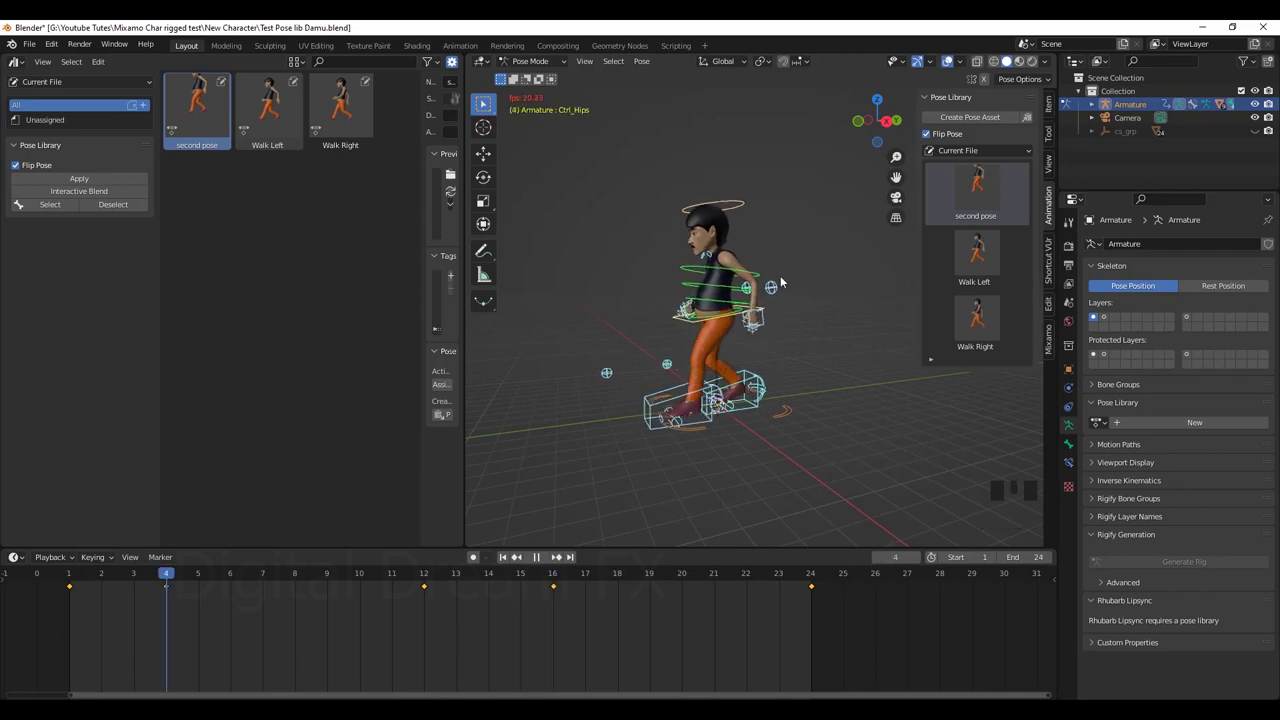
{"action": "scroll", "scroll_direction": "up", "scroll_amount": 3}
{"action": "left_click_drag", "start_coordinate": [824, 339], "coordinate": [953, 61]}
{"action": "left_click", "coordinate": [953, 61]}
{"action": "scroll", "scroll_direction": "down", "scroll_amount": 3}
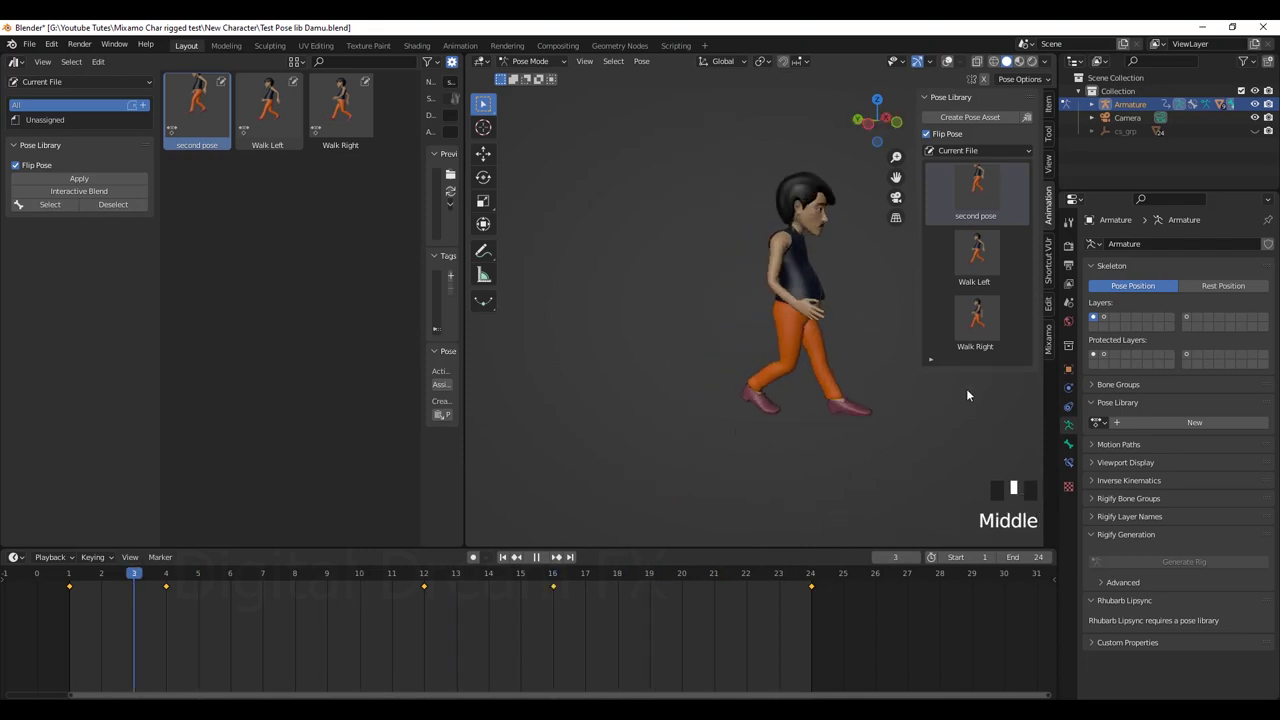
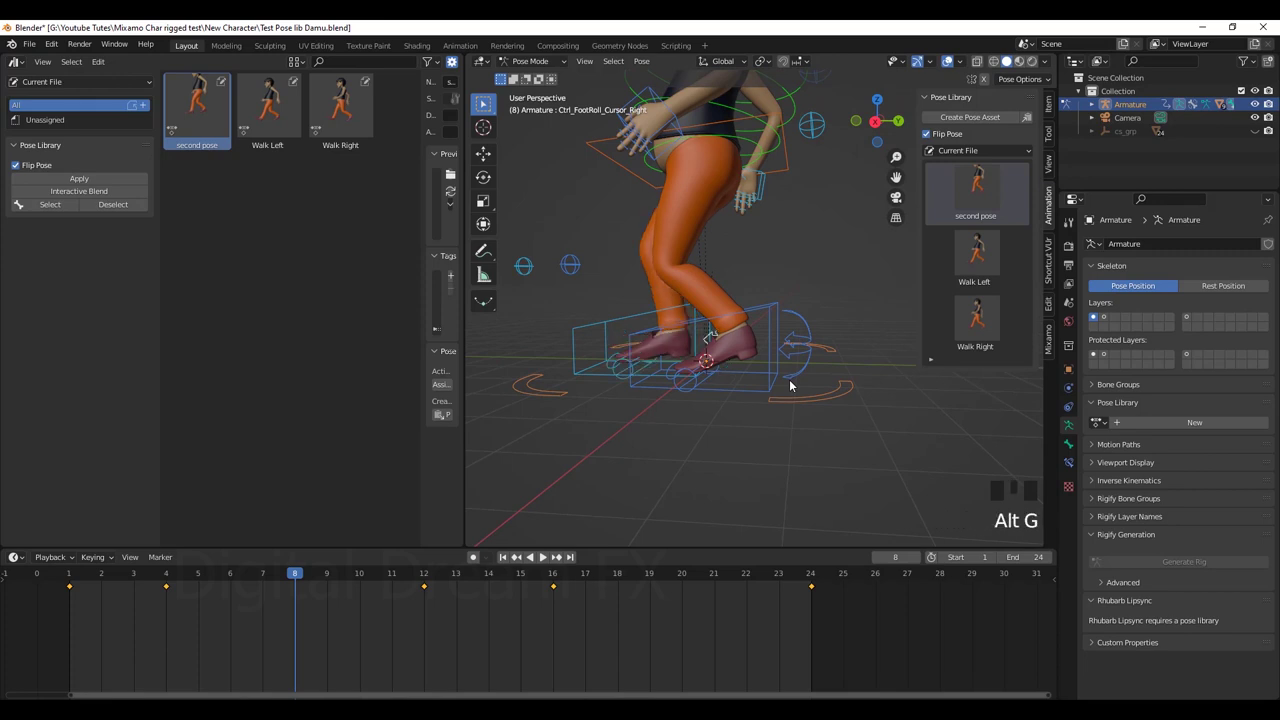
Clear the right foot control's rotation and reposition the left foot roll control at frame 8.
{"action": "left_click_drag", "start_coordinate": [762, 395], "coordinate": [618, 386]}
{"action": "left_click", "coordinate": [618, 386]}
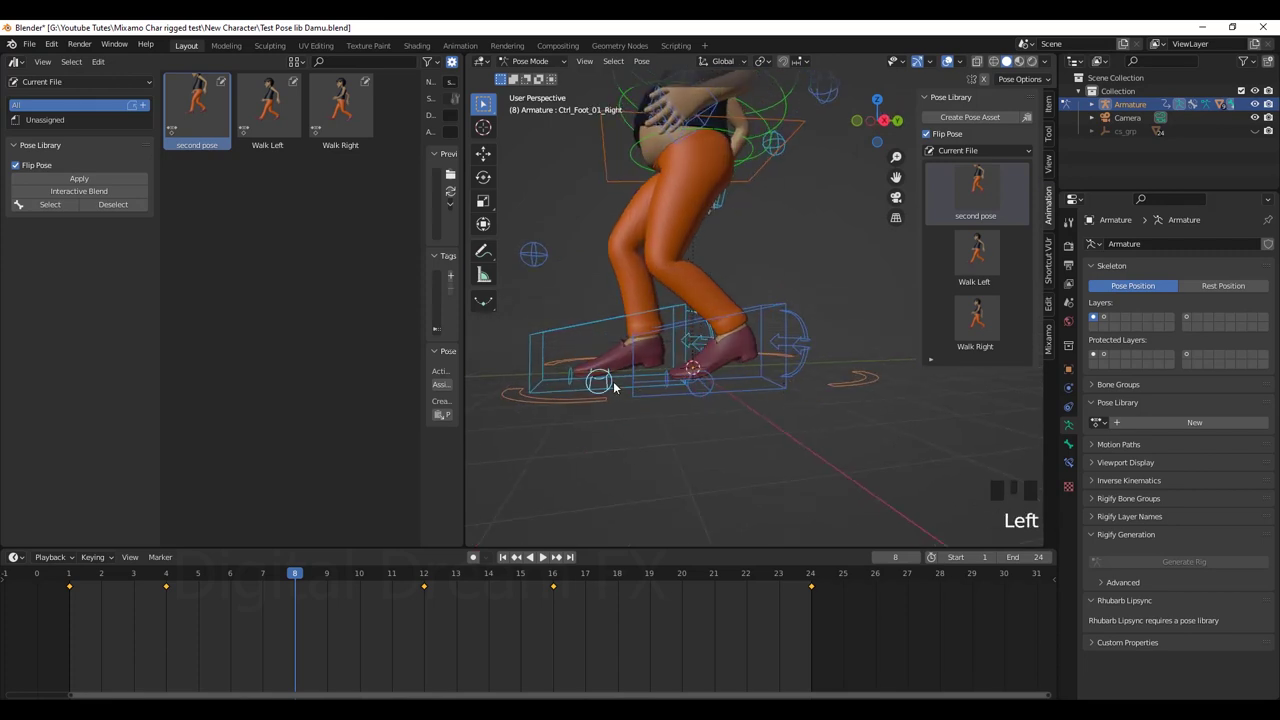
{"action": "key", "text": "alt+r"}
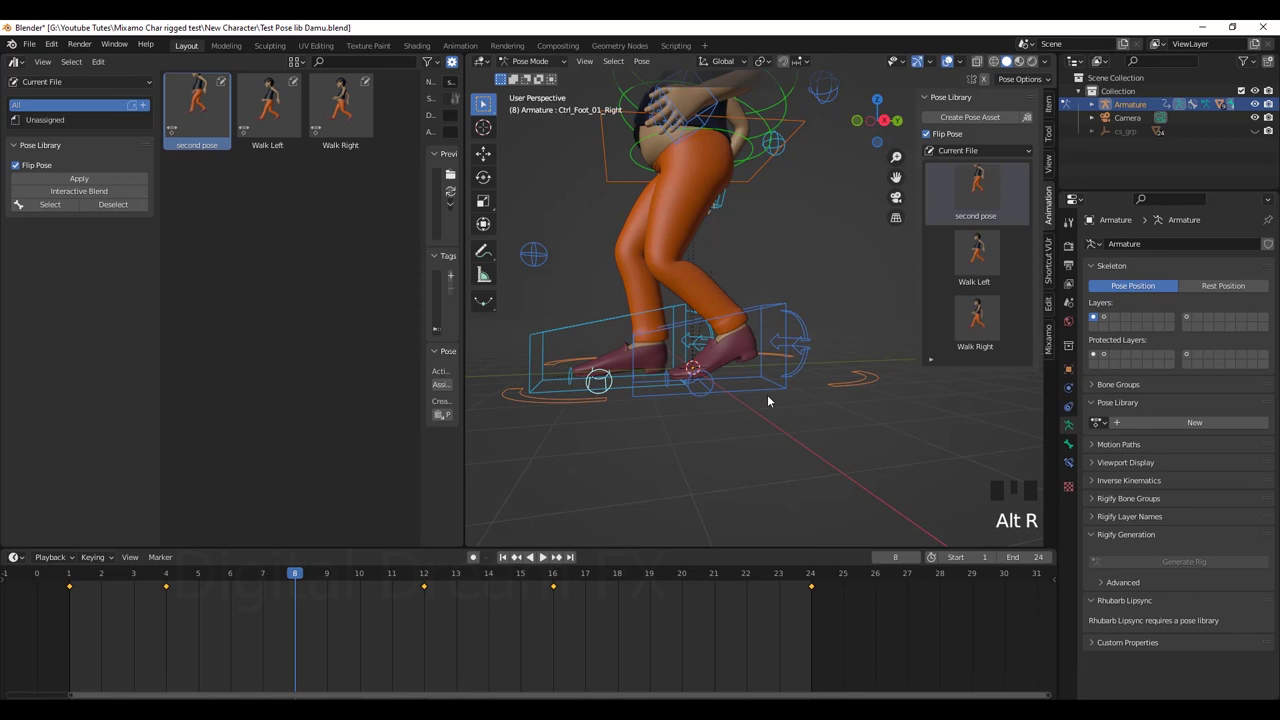
{"action": "left_click_drag", "start_coordinate": [752, 406], "coordinate": [808, 339]}
{"action": "left_click", "coordinate": [808, 339]}
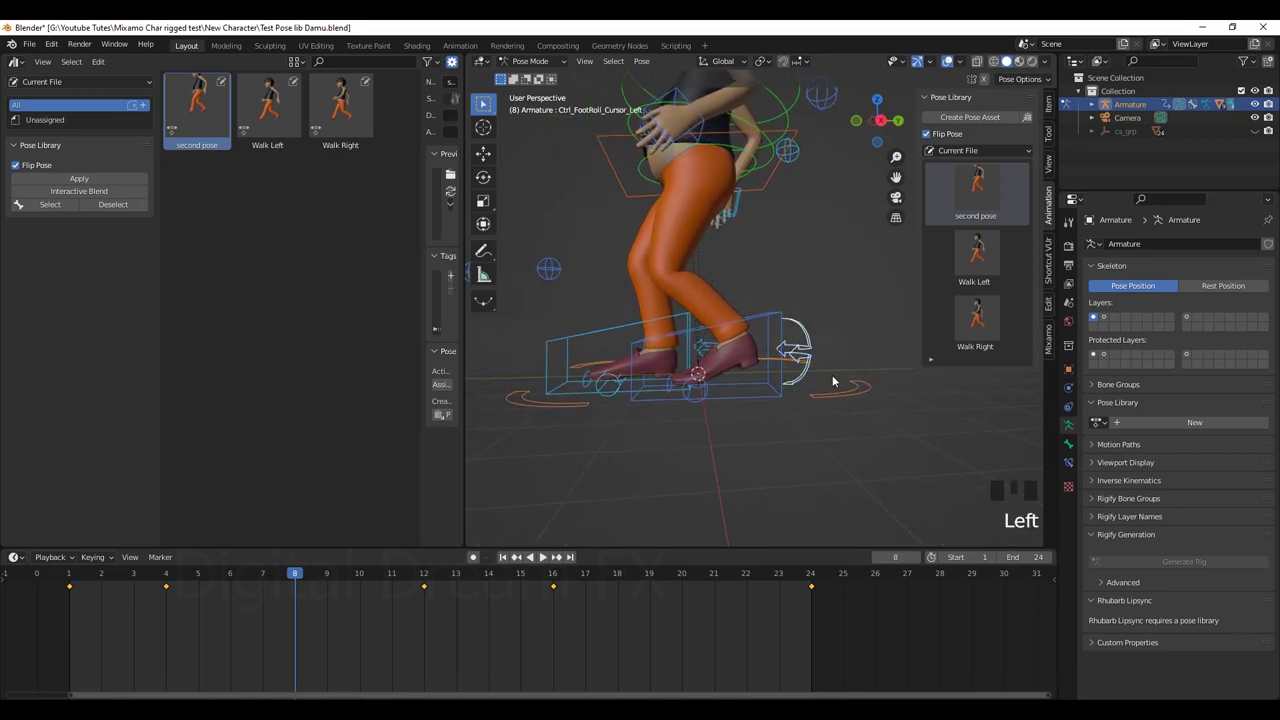
{"action": "key", "text": "g"}
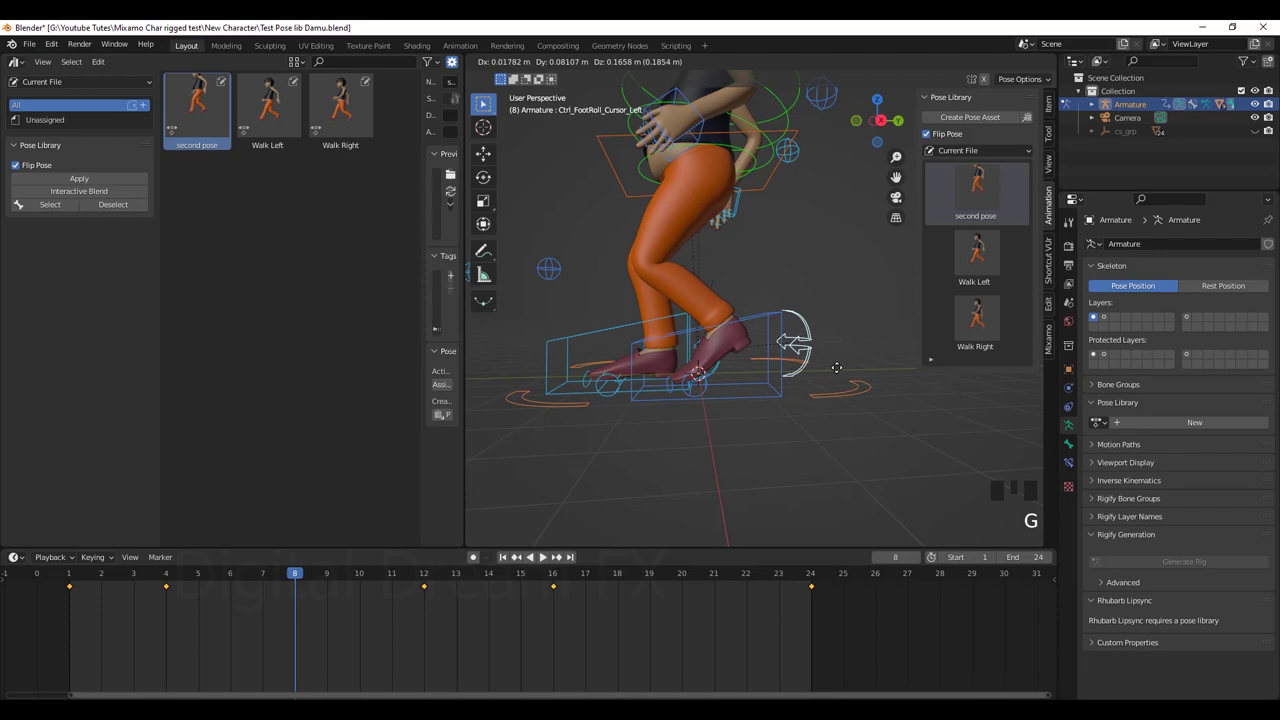
{"action": "scroll", "scroll_direction": "down", "scroll_amount": 3}
{"action": "left_click_drag", "start_coordinate": [779, 396], "coordinate": [778, 417]}
Select all controls and save the frame-8 pose as a new Armature pose asset.
{"action": "key", "text": "a"}
{"action": "left_click_drag", "start_coordinate": [812, 387], "coordinate": [832, 455]}
{"action": "left_click_drag", "start_coordinate": [792, 453], "coordinate": [964, 119]}
{"action": "left_click_drag", "start_coordinate": [964, 119], "coordinate": [217, 138]}
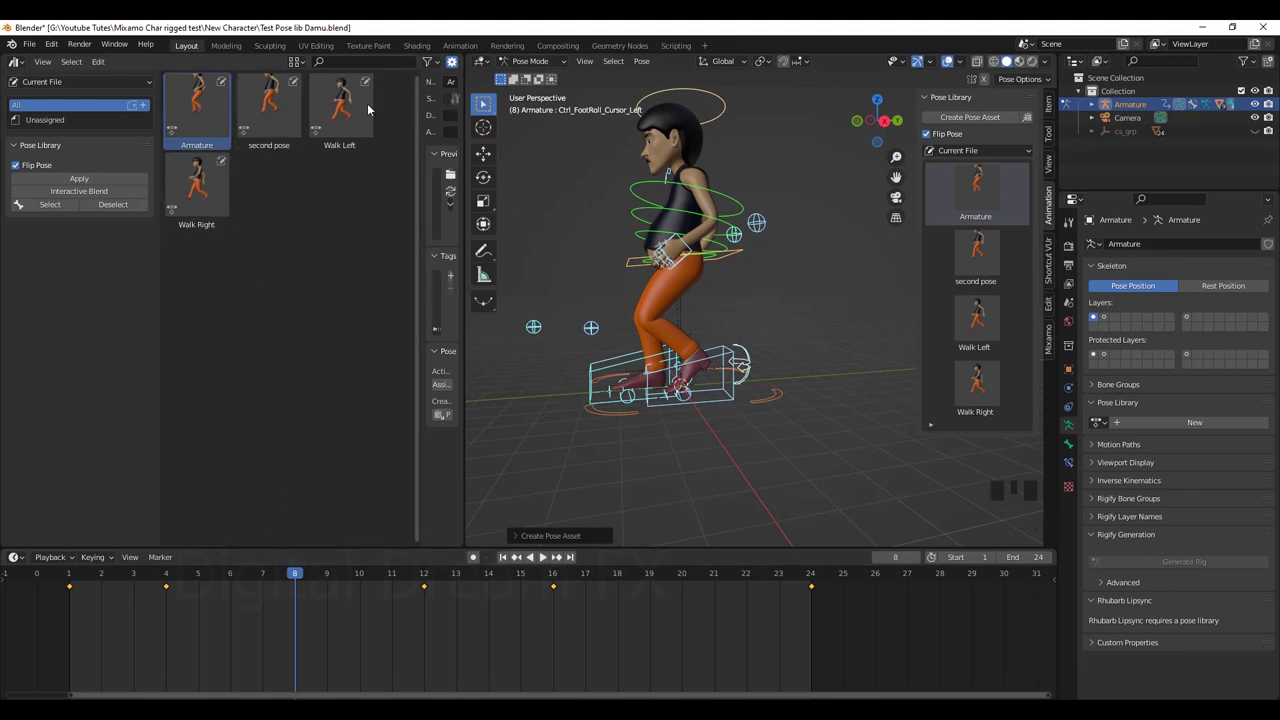
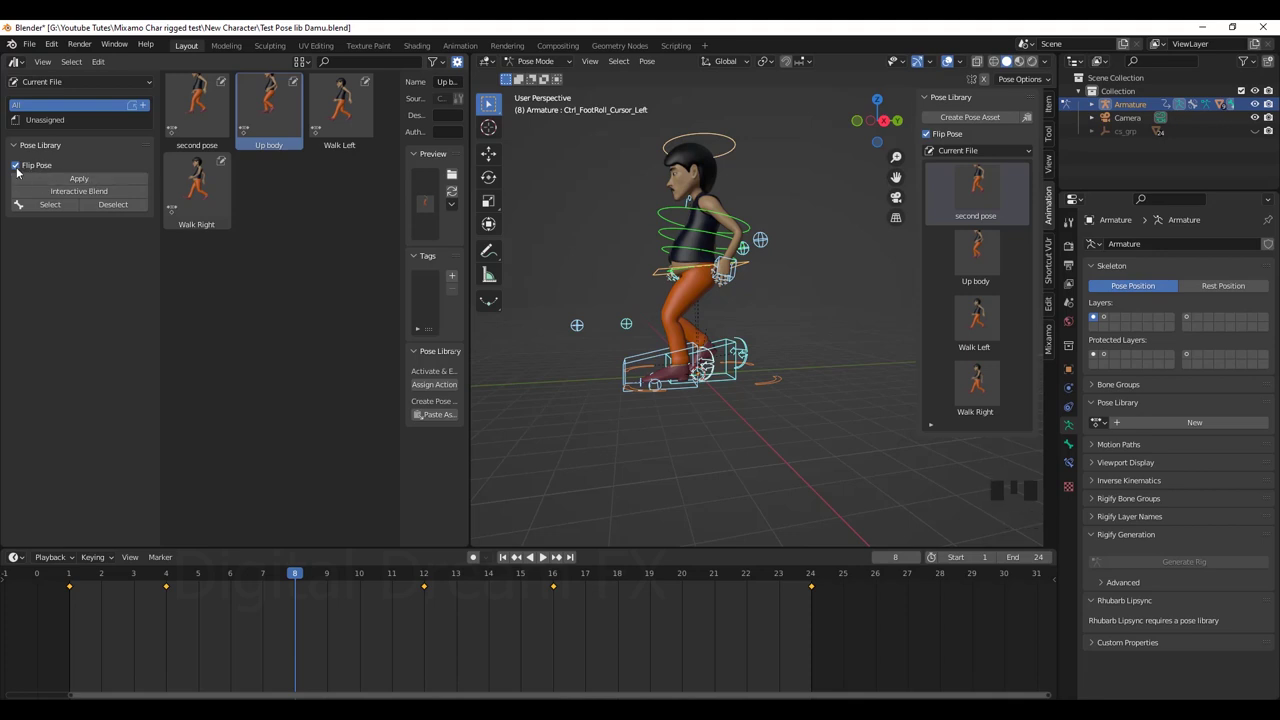
{"action": "left_click", "coordinate": [21, 171]}
Apply the Up body pose from the Pose Library to the character.
{"action": "left_click_drag", "start_coordinate": [68, 181], "coordinate": [55, 182]}
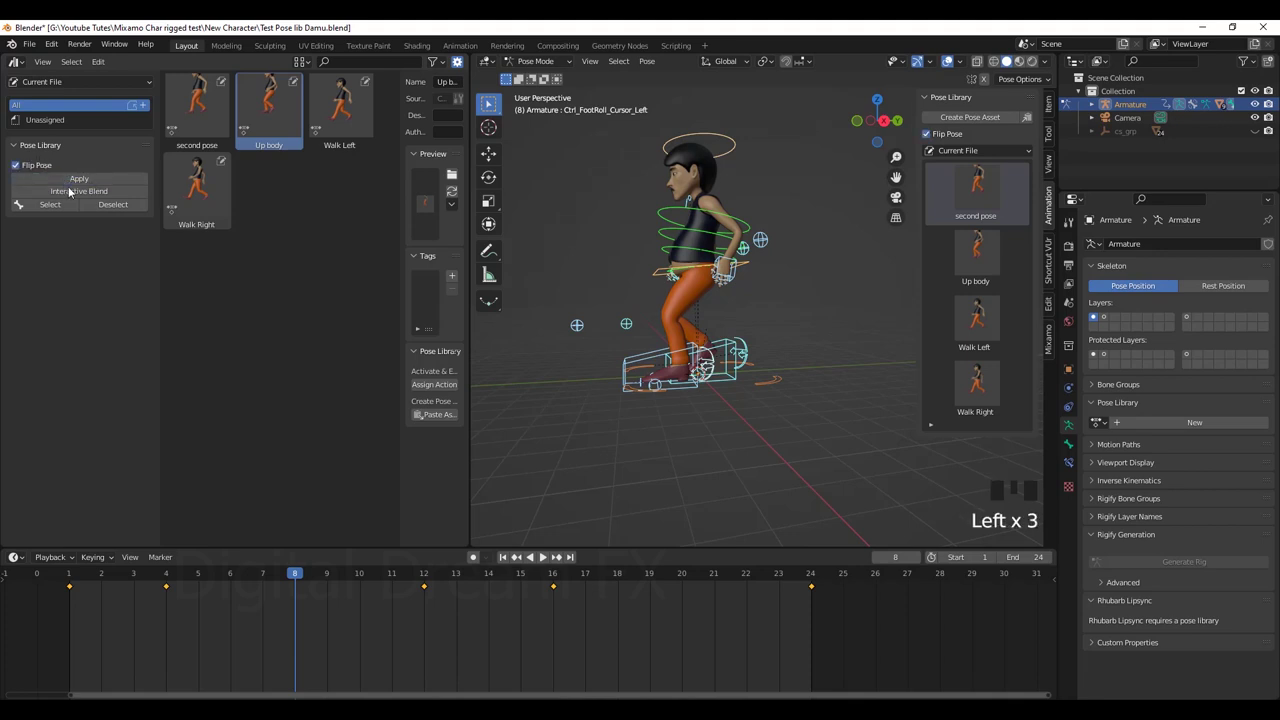
{"action": "left_click", "coordinate": [79, 183]}
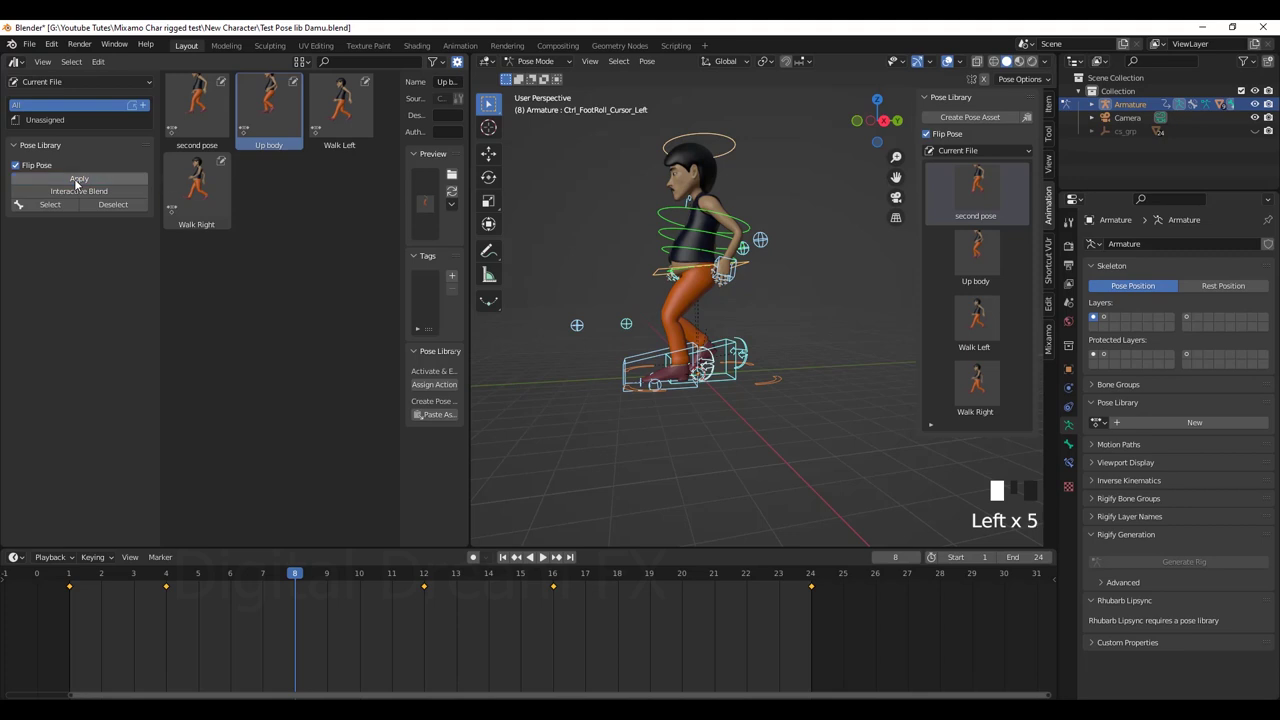
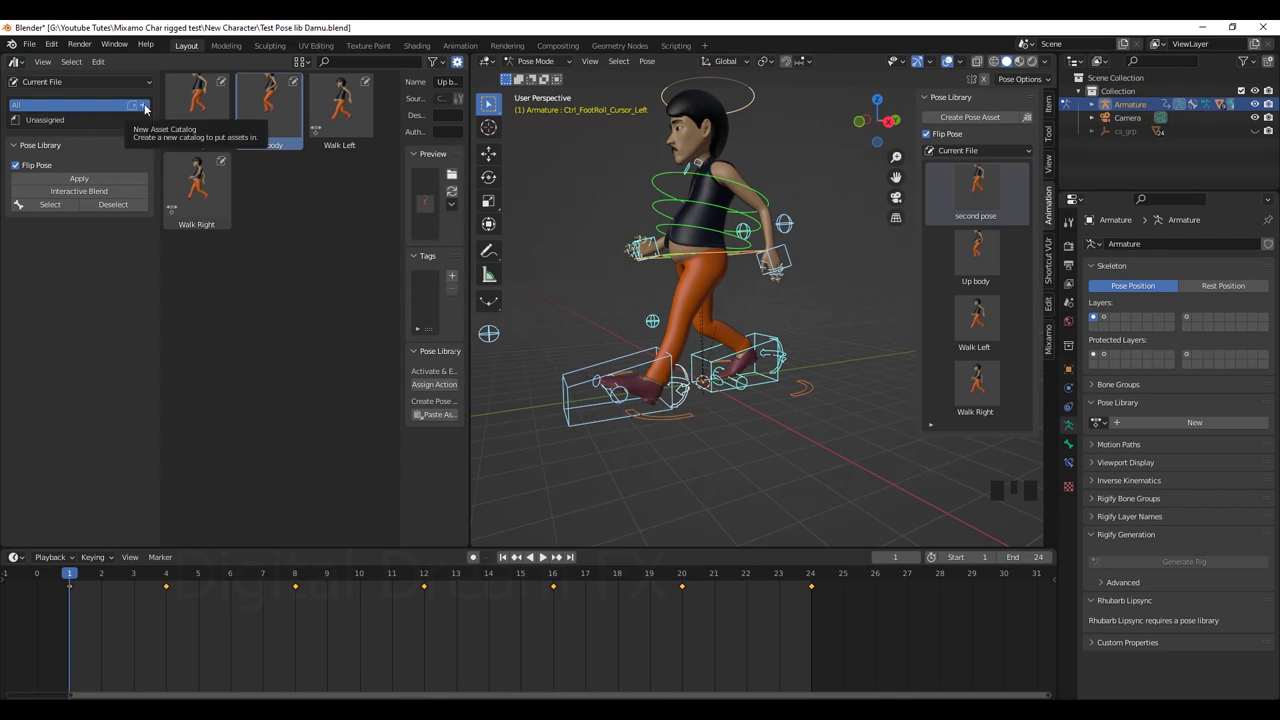
Create a new asset catalog named Walk Pose.
{"action": "left_click", "coordinate": [148, 107]}
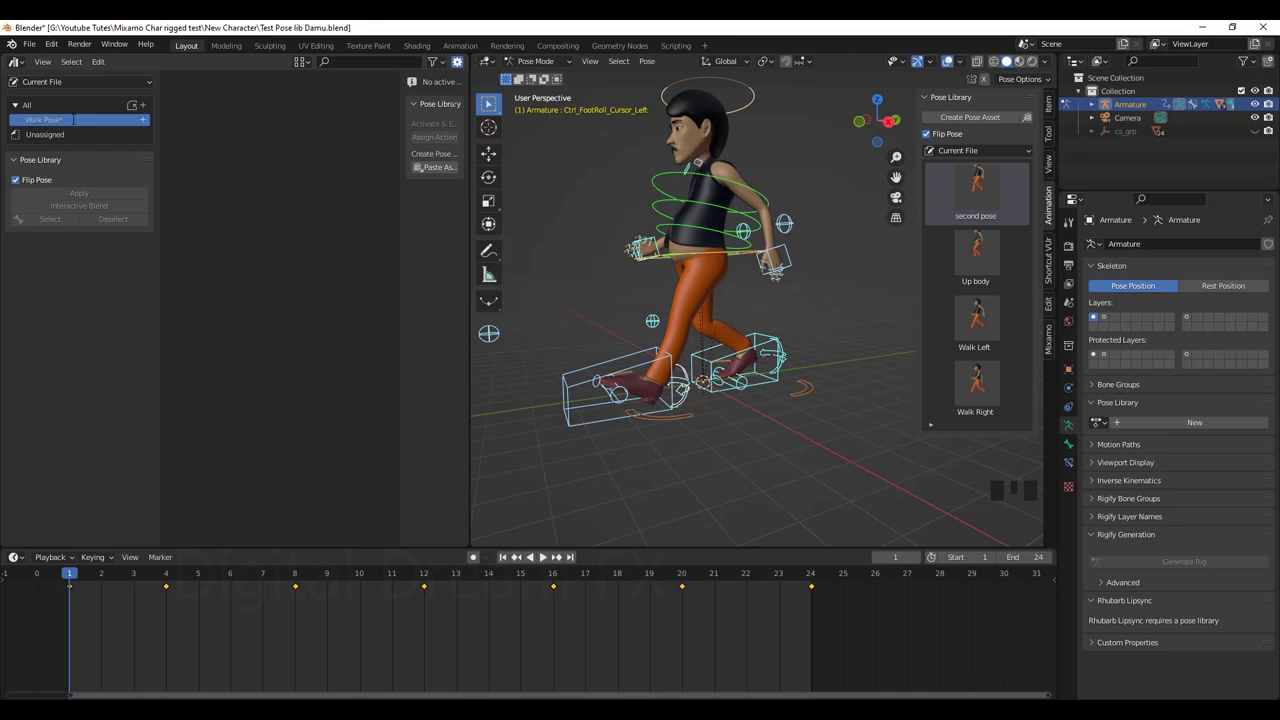
{"action": "left_click", "coordinate": [78, 126]}
{"action": "left_click", "coordinate": [986, 399]}
{"action": "left_click_drag", "start_coordinate": [980, 330], "coordinate": [986, 290]}
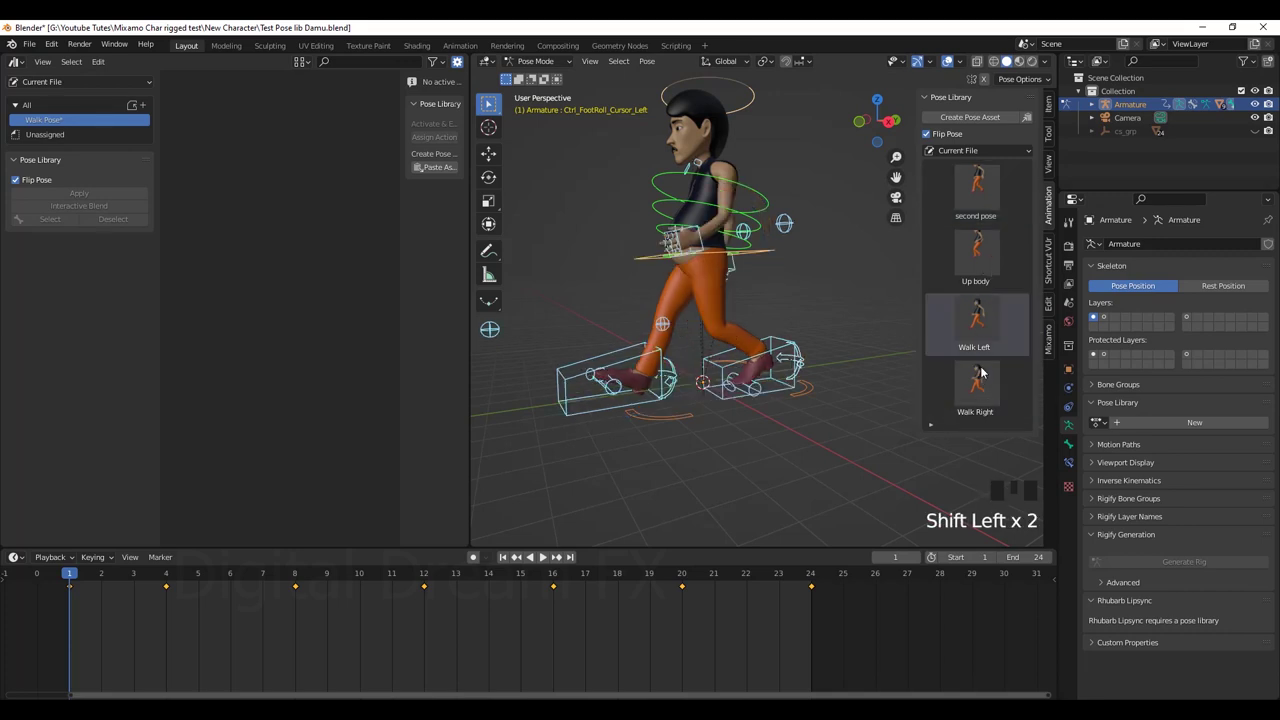
{"action": "left_click", "coordinate": [980, 380]}
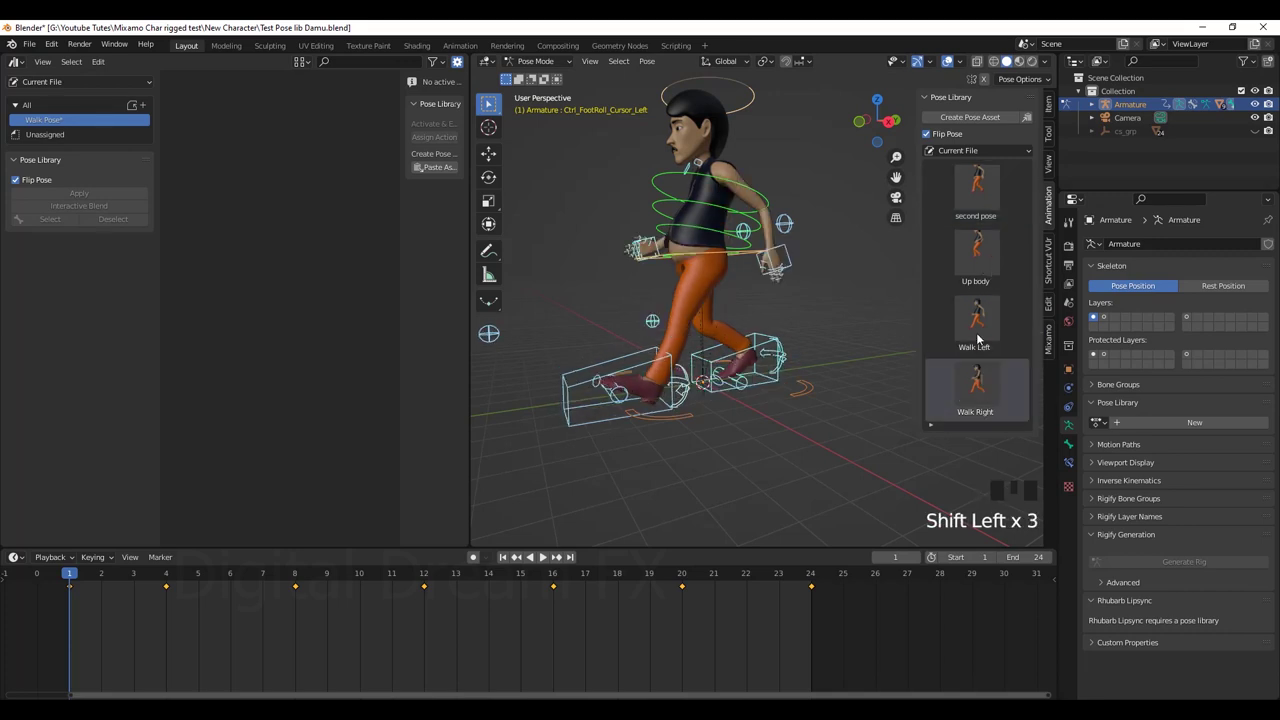
{"action": "left_click", "coordinate": [980, 332]}
{"action": "left_click", "coordinate": [985, 271]}
{"action": "left_click_drag", "start_coordinate": [991, 182], "coordinate": [558, 263]}
Move all four Unassigned pose assets into the Walk Pose catalog and show its contents.
{"action": "left_click", "coordinate": [46, 138]}
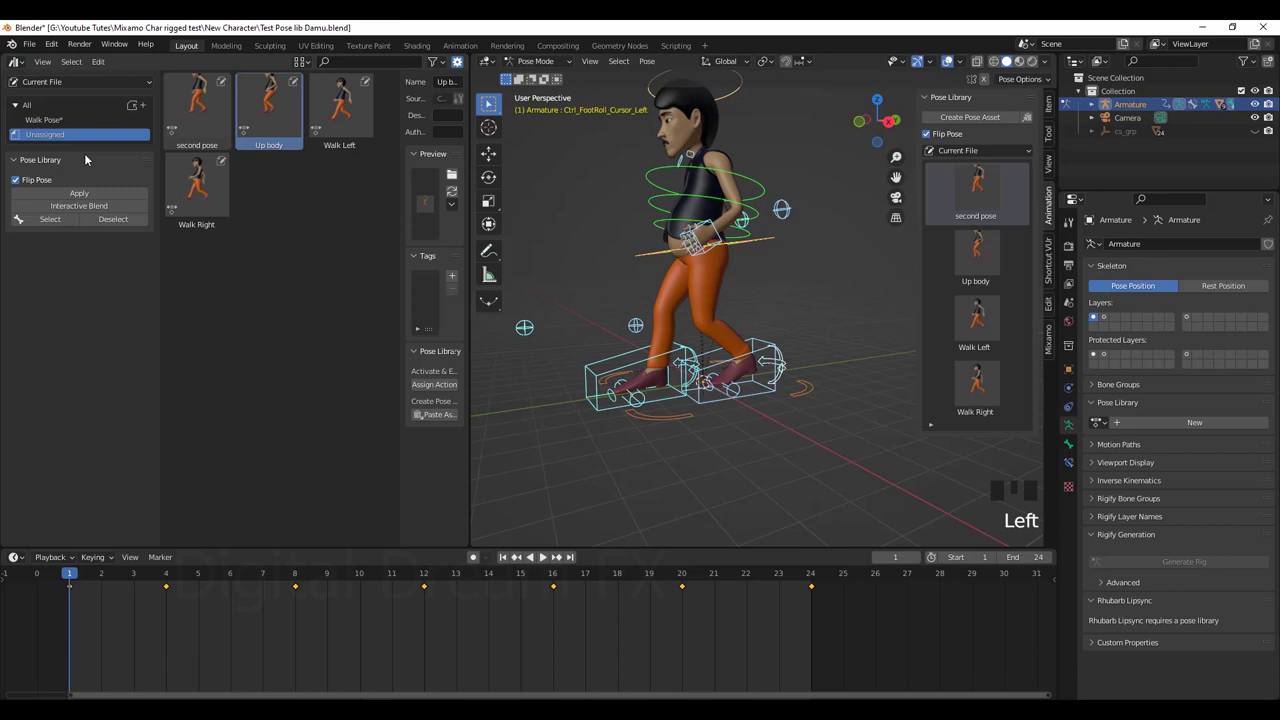
{"action": "left_click", "coordinate": [199, 290]}
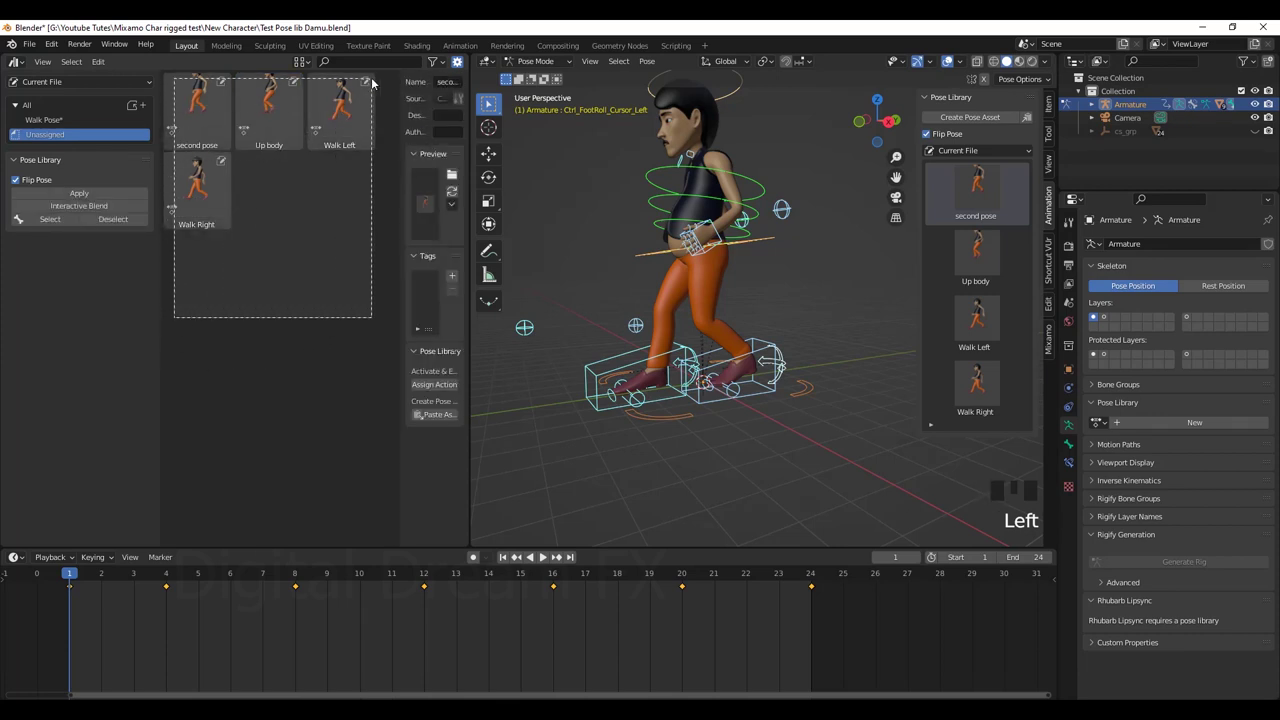
{"action": "left_click_drag", "start_coordinate": [294, 107], "coordinate": [70, 119]}
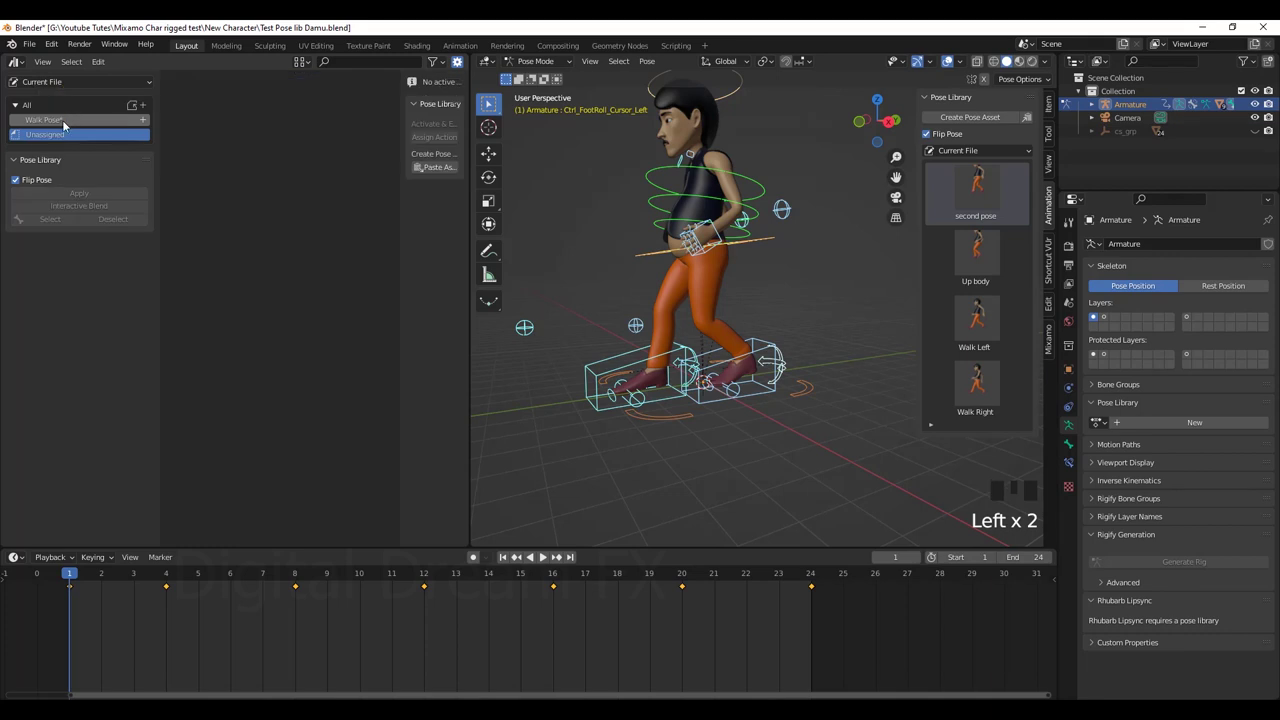
{"action": "left_click", "coordinate": [66, 124]}
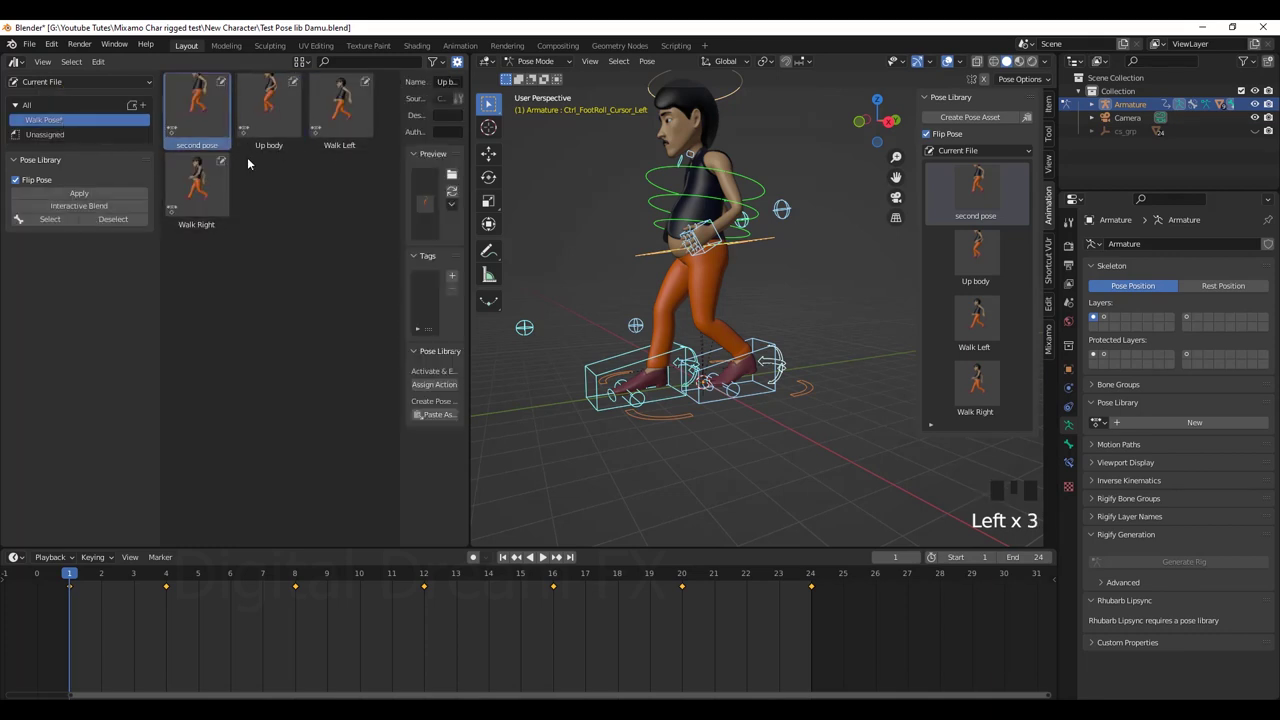
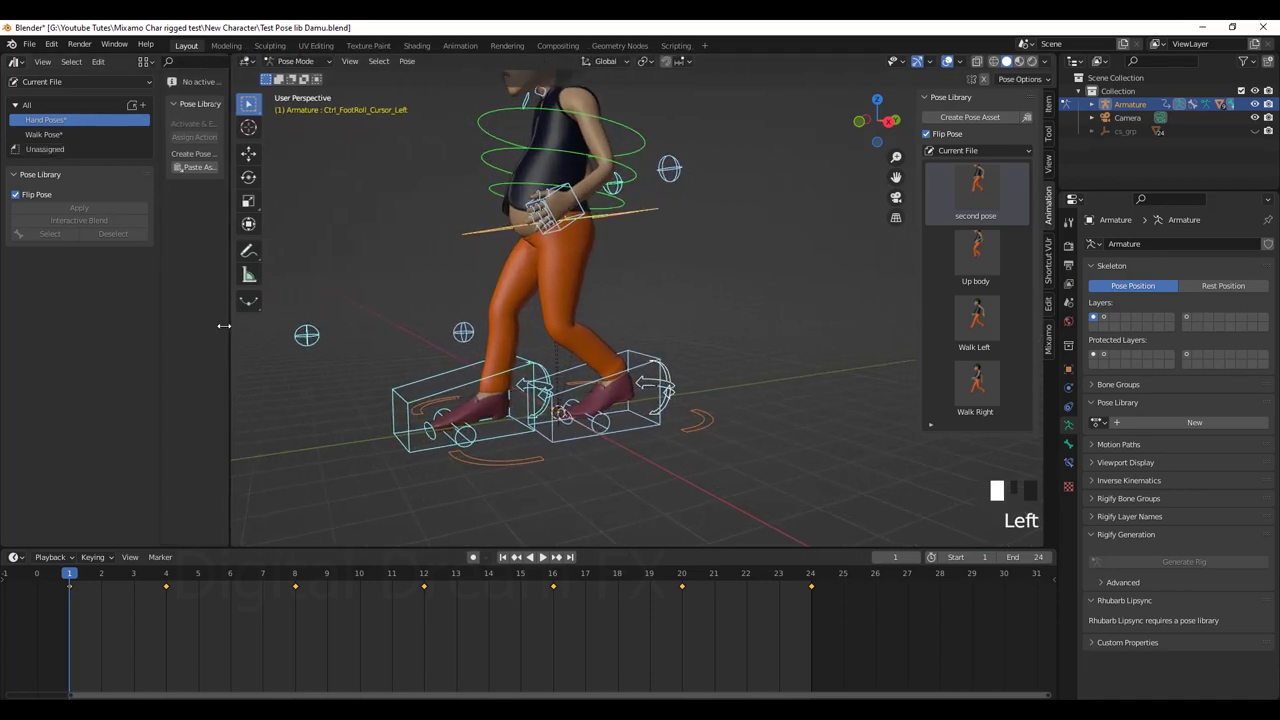
Clear the character's posed rotations and locations back to a standing pose.
{"action": "middle_click", "coordinate": [747, 346]}
{"action": "scroll", "scroll_direction": "down", "scroll_amount": 3}
{"action": "left_click_drag", "start_coordinate": [744, 397], "coordinate": [754, 386]}
{"action": "scroll", "scroll_direction": "up", "scroll_amount": 3}
{"action": "left_click_drag", "start_coordinate": [757, 379], "coordinate": [946, 272]}
{"action": "left_click_drag", "start_coordinate": [1006, 150], "coordinate": [730, 330]}
{"action": "middle_click", "coordinate": [730, 330]}
{"action": "scroll", "scroll_direction": "up", "scroll_amount": 3}
{"action": "left_click_drag", "start_coordinate": [722, 325], "coordinate": [704, 355]}
{"action": "scroll", "scroll_direction": "down", "scroll_amount": 3}
{"action": "left_click_drag", "start_coordinate": [702, 350], "coordinate": [708, 322]}
{"action": "scroll", "scroll_direction": "down", "scroll_amount": 3}
{"action": "left_click_drag", "start_coordinate": [698, 366], "coordinate": [684, 337]}
{"action": "key", "text": "alt+r"}
{"action": "key", "text": "alt+g"}
Select Ctrl_Hand_IK_Left and move the left hand out to the side.
{"action": "left_click_drag", "start_coordinate": [847, 646], "coordinate": [184, 589]}
{"action": "left_click_drag", "start_coordinate": [184, 589], "coordinate": [636, 385]}
{"action": "left_click_drag", "start_coordinate": [636, 385], "coordinate": [670, 375]}
{"action": "scroll", "scroll_direction": "up", "scroll_amount": 3}
{"action": "left_click_drag", "start_coordinate": [610, 393], "coordinate": [673, 390]}
{"action": "scroll", "scroll_direction": "up", "scroll_amount": 3}
{"action": "left_click_drag", "start_coordinate": [659, 405], "coordinate": [618, 411]}
{"action": "scroll", "scroll_direction": "up", "scroll_amount": 3}
{"action": "left_click_drag", "start_coordinate": [731, 366], "coordinate": [730, 369]}
{"action": "scroll", "scroll_direction": "down", "scroll_amount": 3}
{"action": "left_click_drag", "start_coordinate": [722, 403], "coordinate": [654, 353]}
{"action": "left_click_drag", "start_coordinate": [654, 353], "coordinate": [712, 419]}
{"action": "left_click_drag", "start_coordinate": [744, 424], "coordinate": [606, 389]}
{"action": "key", "text": "g"}
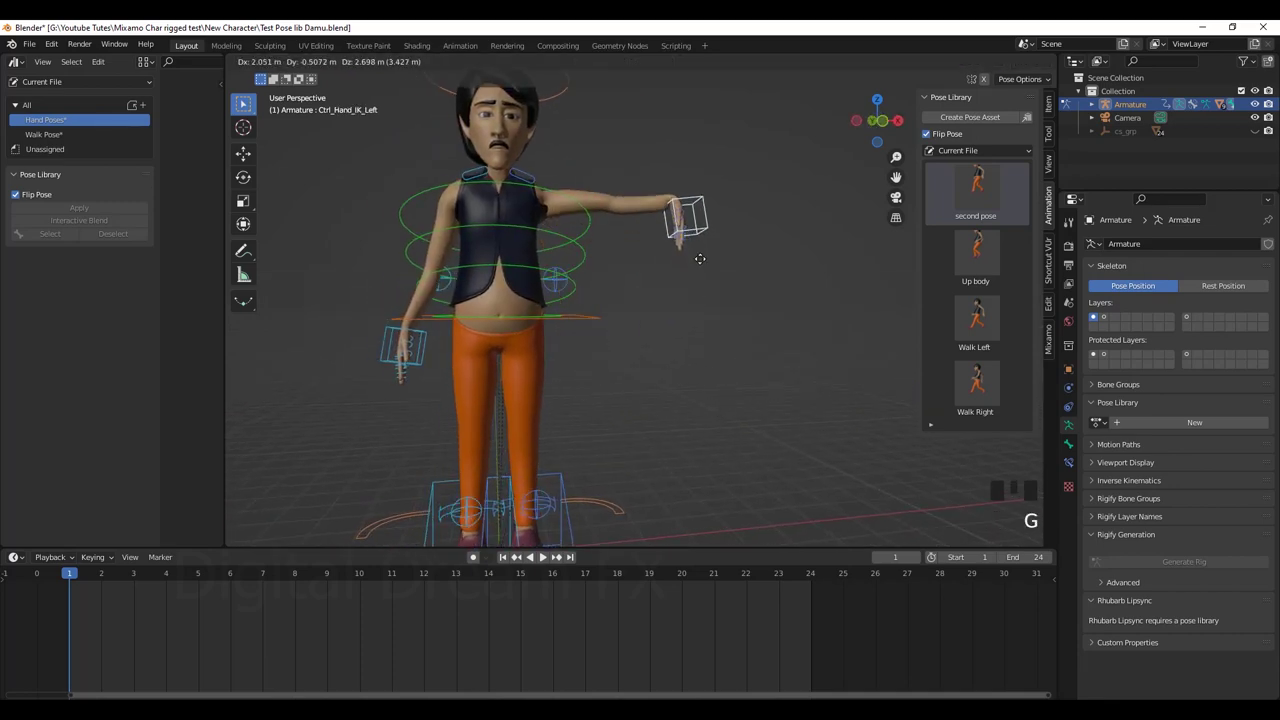
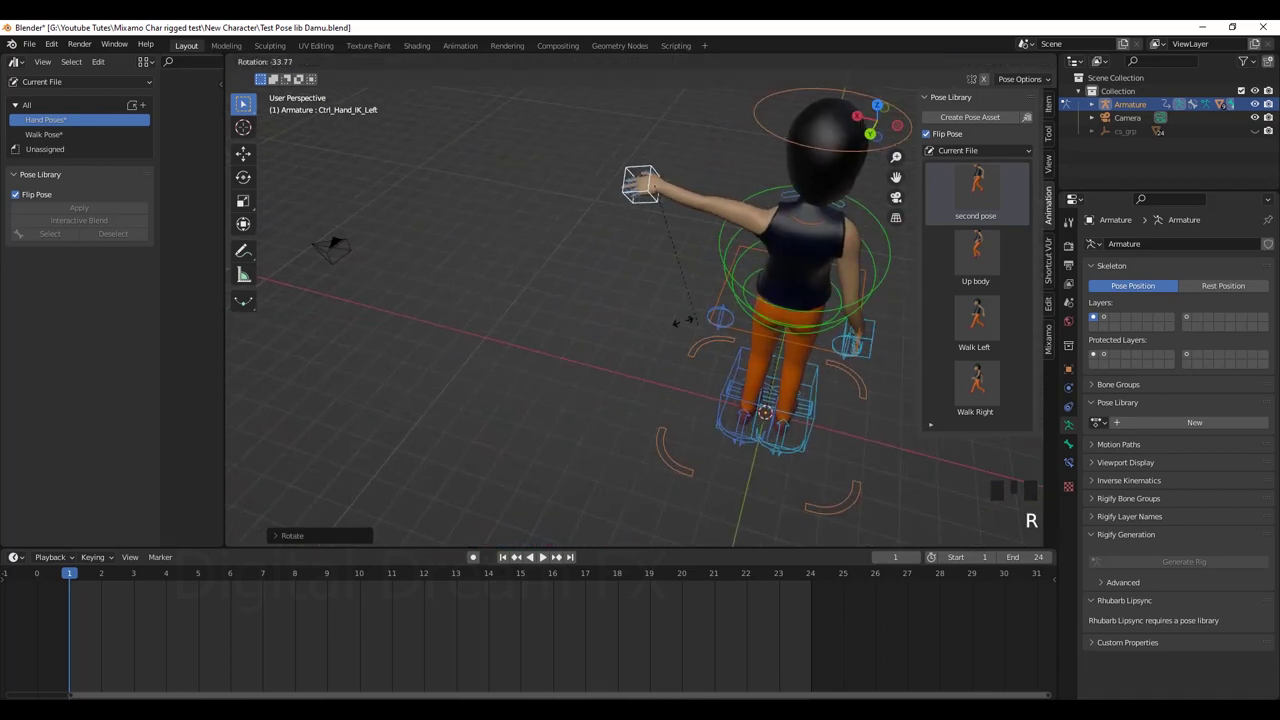
{"action": "key", "text": "g"}
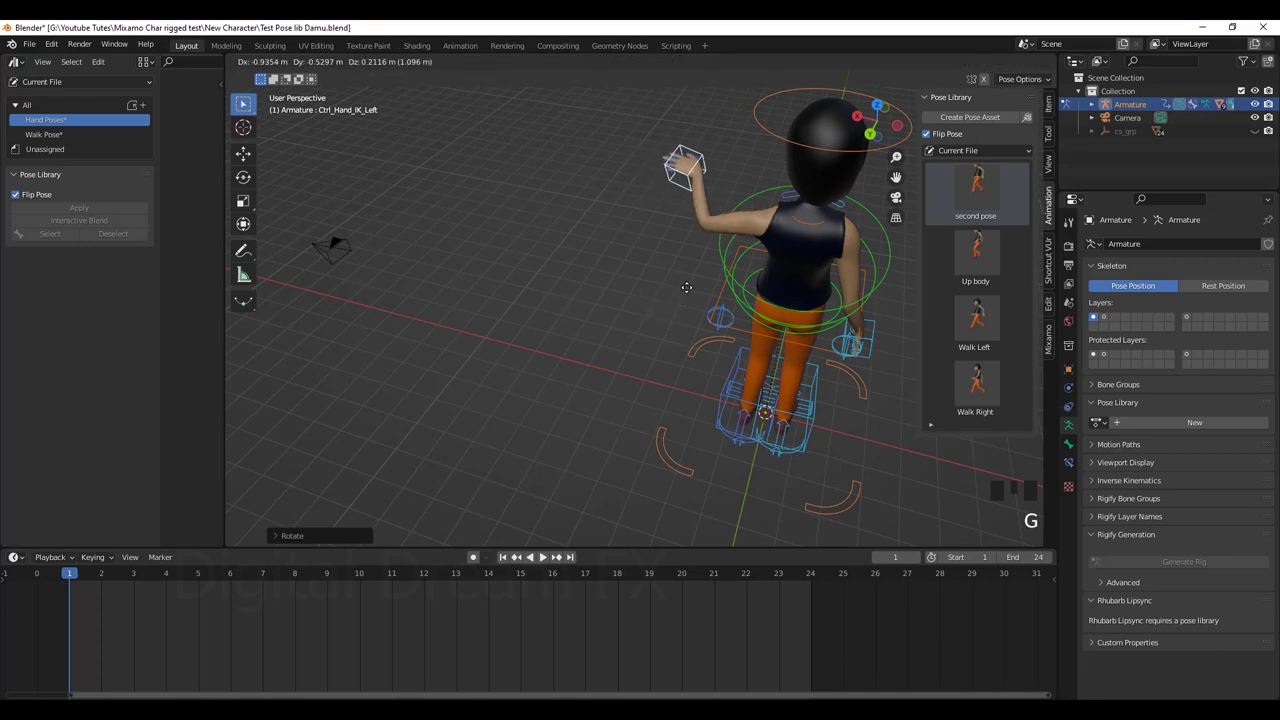
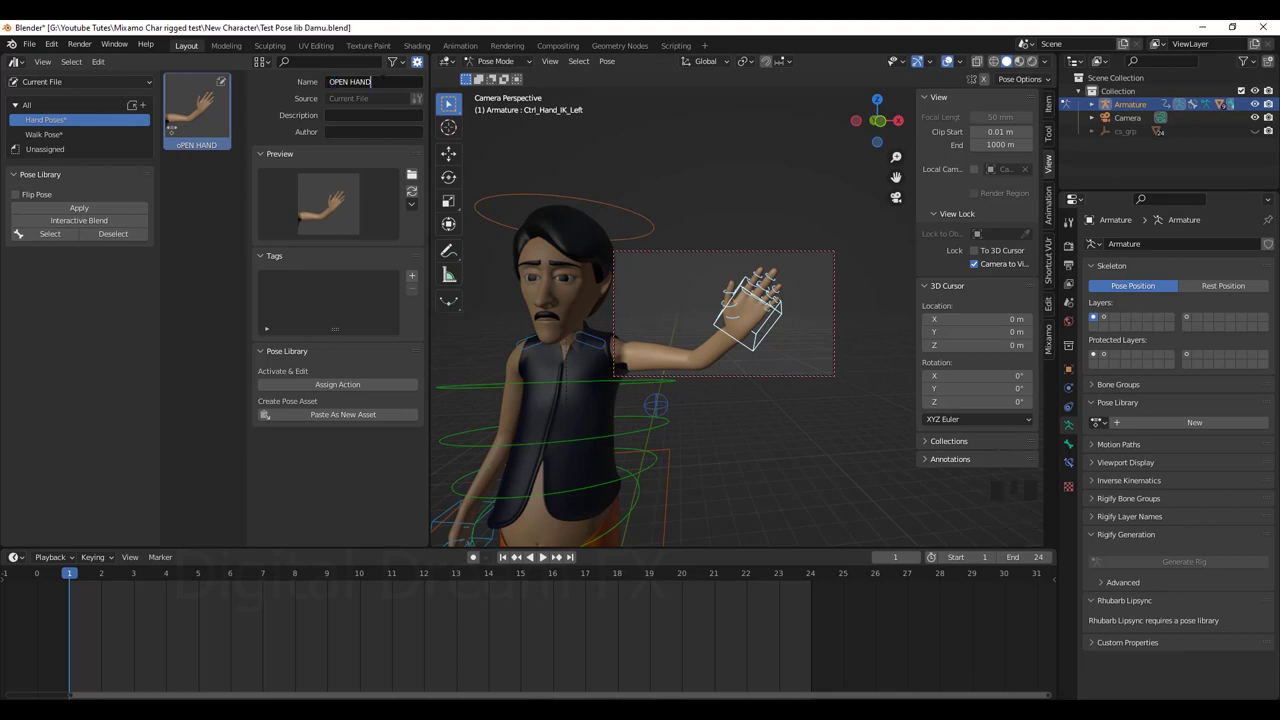
Confirm the new hand pose asset's name as OPEN HAND.
{"action": "left_click", "coordinate": [202, 138]}
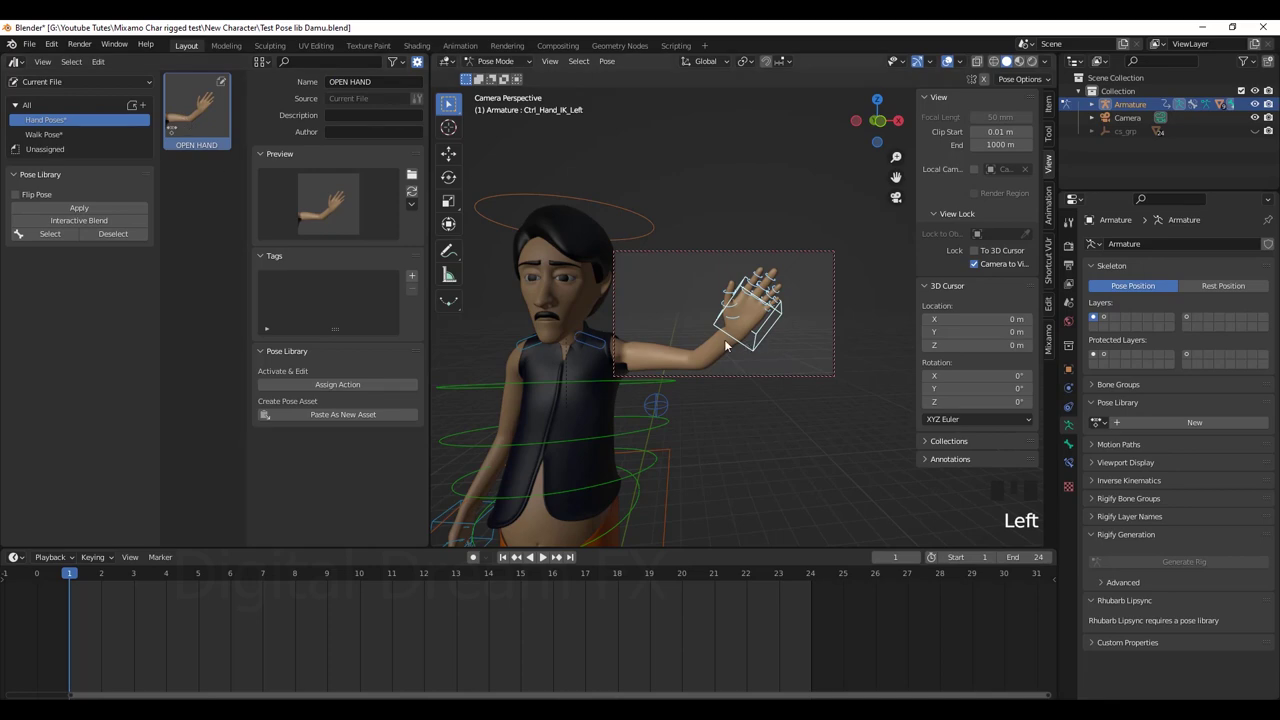
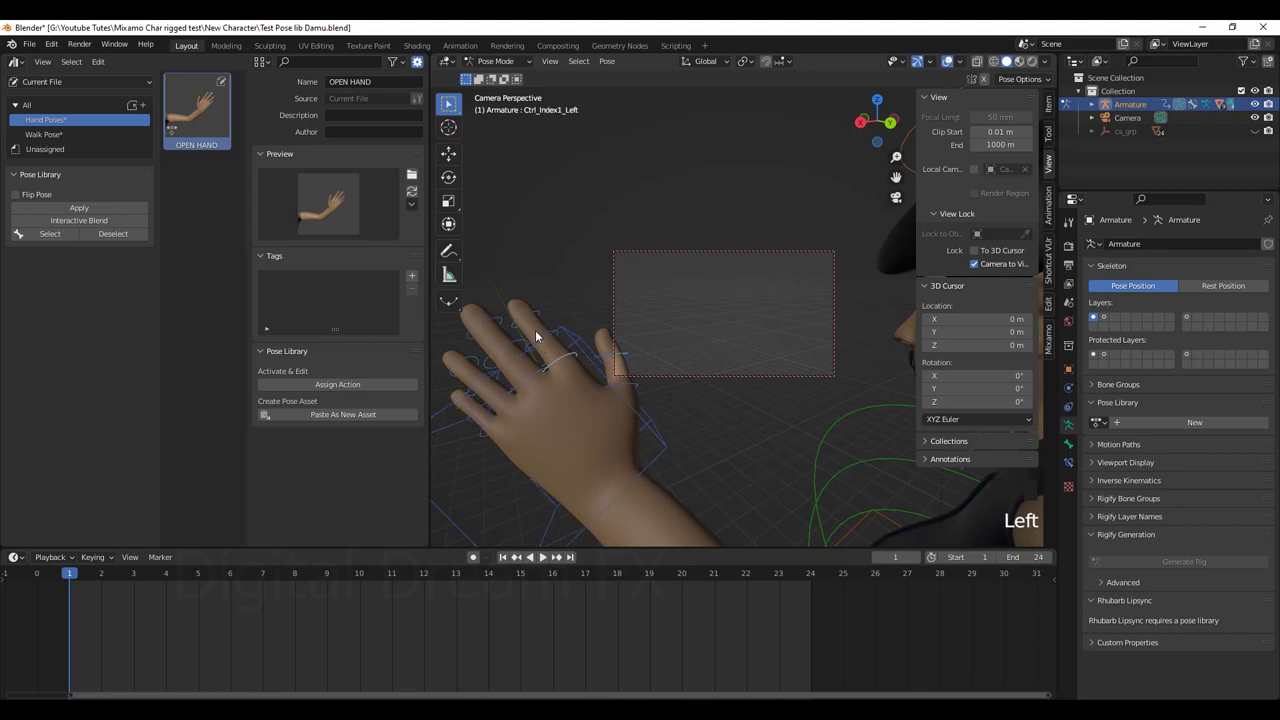
Select the left hand's finger controls together.
{"action": "left_click", "coordinate": [540, 335]}
{"action": "left_click_drag", "start_coordinate": [534, 313], "coordinate": [510, 325]}
{"action": "left_click_drag", "start_coordinate": [498, 319], "coordinate": [494, 355]}
{"action": "left_click_drag", "start_coordinate": [494, 355], "coordinate": [518, 388]}
{"action": "left_click", "coordinate": [522, 383]}
{"action": "left_click_drag", "start_coordinate": [559, 412], "coordinate": [560, 410]}
{"action": "scroll", "scroll_direction": "down", "scroll_amount": 3}
{"action": "left_click_drag", "start_coordinate": [490, 423], "coordinate": [499, 305]}
{"action": "left_click", "coordinate": [499, 305]}
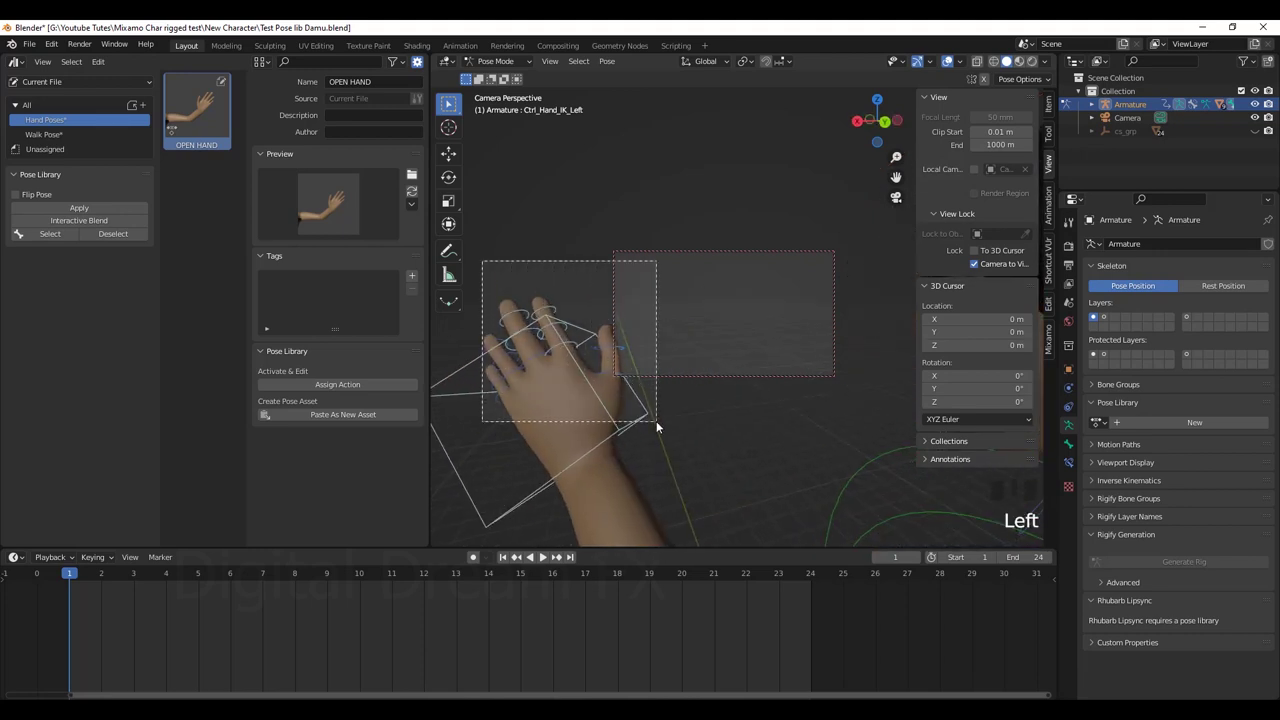
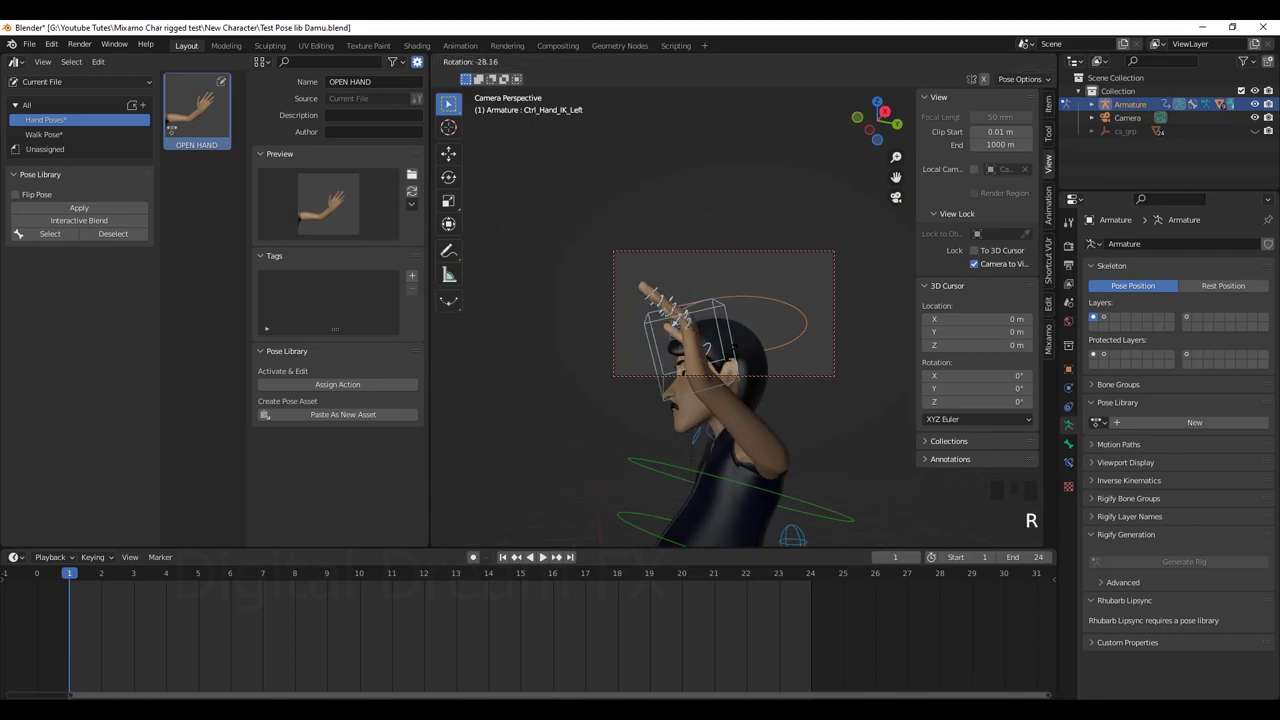
Rotate the finger controls twice to curl them in toward the palm.
{"action": "left_click_drag", "start_coordinate": [752, 63], "coordinate": [727, 358]}
{"action": "left_click_drag", "start_coordinate": [724, 349], "coordinate": [733, 322]}
{"action": "key", "text": "r"}
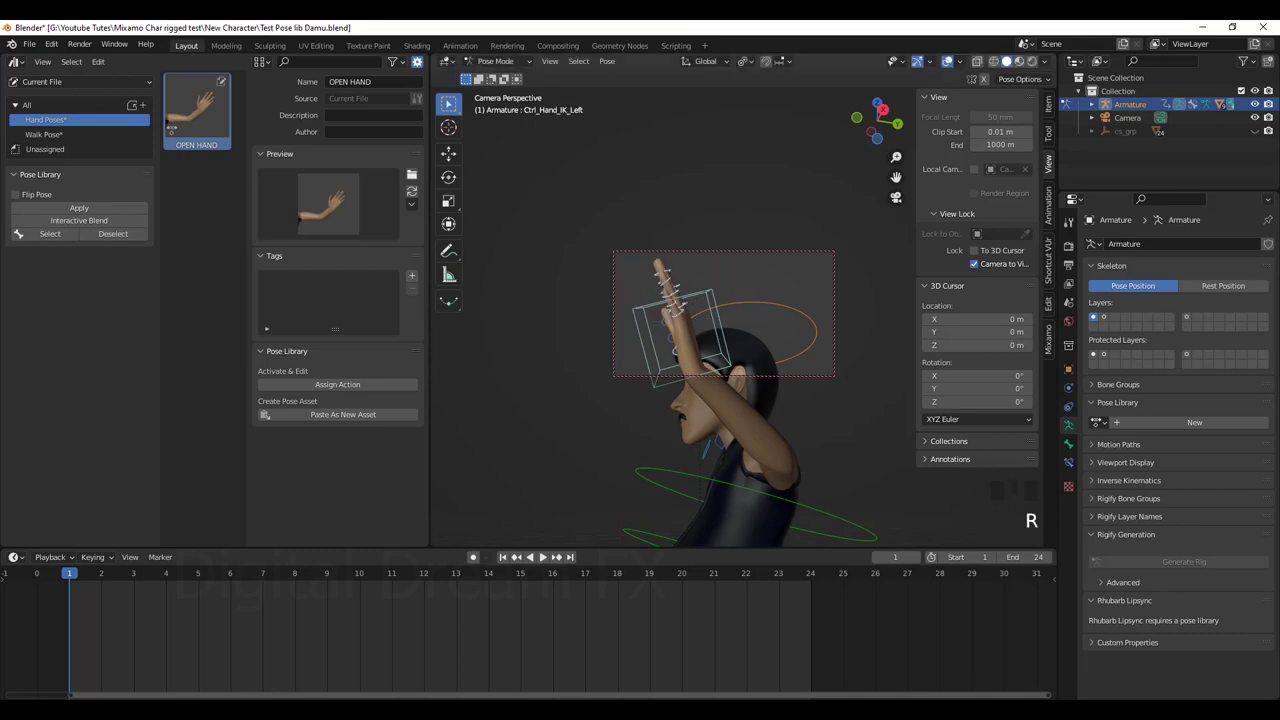
{"action": "left_click_drag", "start_coordinate": [740, 340], "coordinate": [764, 403]}
{"action": "left_click", "coordinate": [764, 403]}
{"action": "left_click_drag", "start_coordinate": [770, 443], "coordinate": [768, 426]}
{"action": "key", "text": "r"}
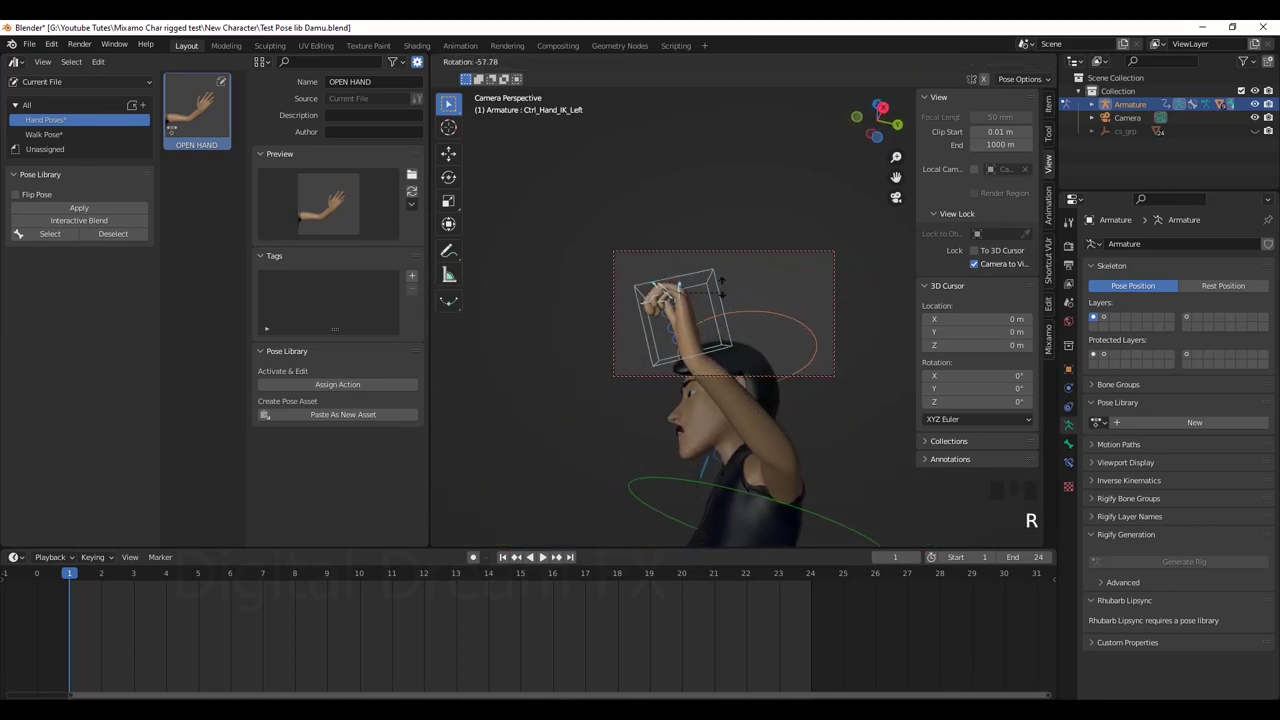
{"action": "left_click_drag", "start_coordinate": [726, 347], "coordinate": [843, 370]}
{"action": "scroll", "scroll_direction": "up", "scroll_amount": 3}
{"action": "left_click_drag", "start_coordinate": [824, 377], "coordinate": [727, 339]}
Rotate the thumb base, tip and middle controls inward to tuck the thumb into the fist.
{"action": "left_click_drag", "start_coordinate": [727, 339], "coordinate": [829, 368]}
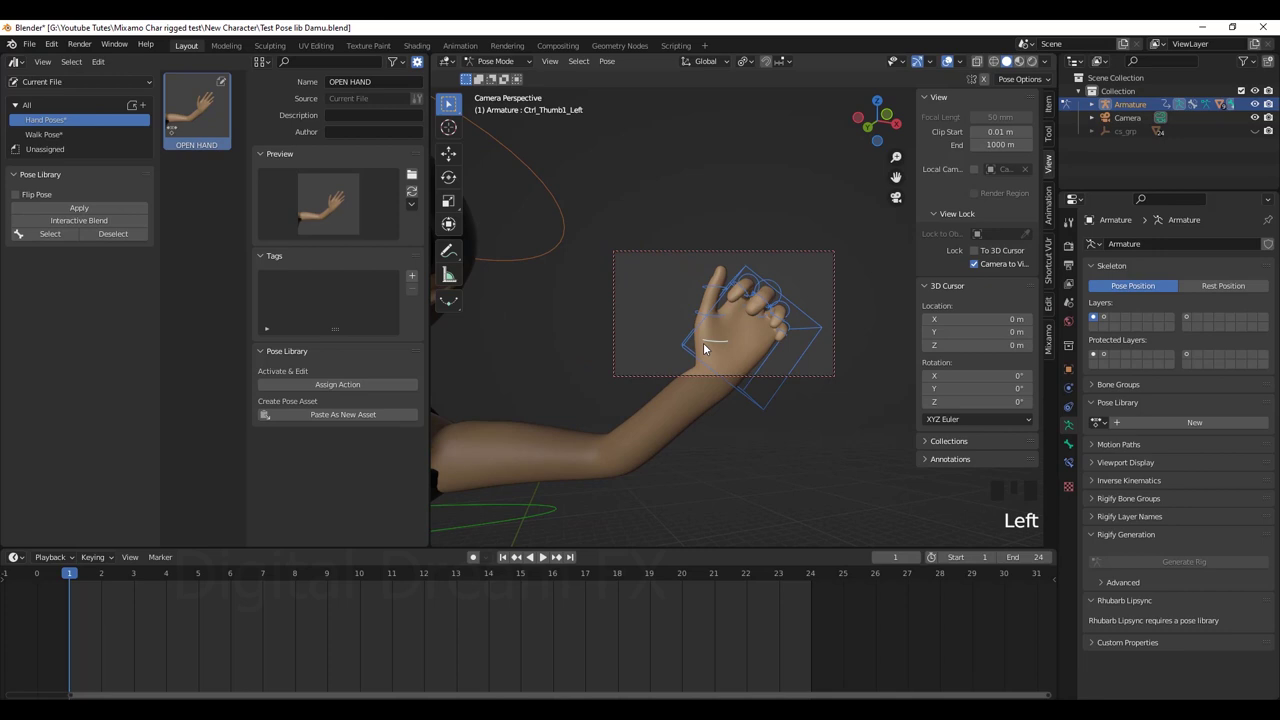
{"action": "key", "text": "r"}
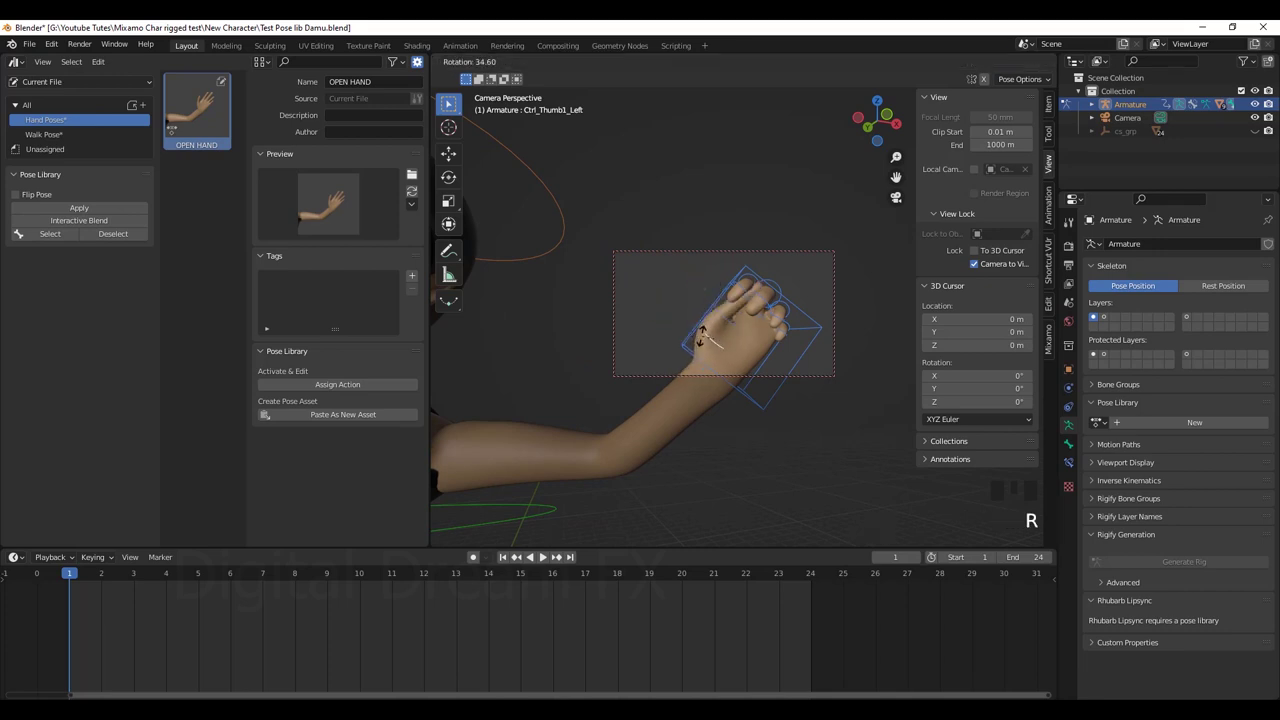
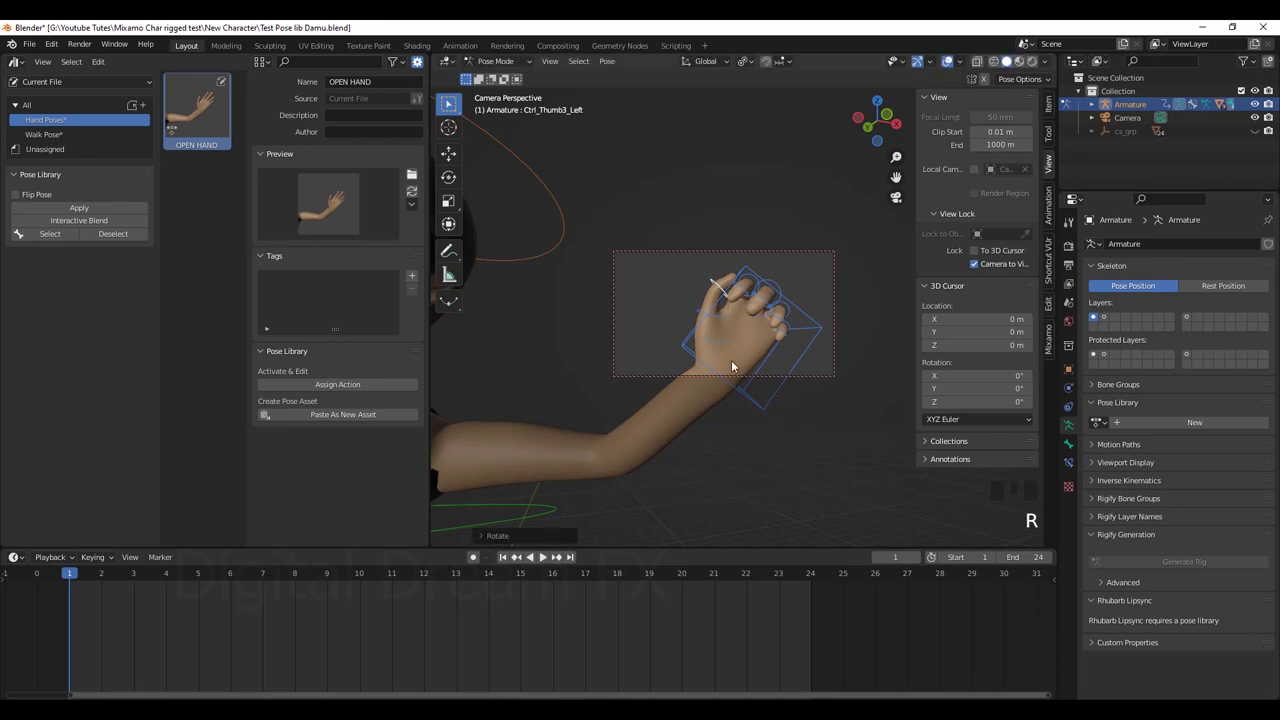
{"action": "left_click_drag", "start_coordinate": [722, 322], "coordinate": [732, 427]}
{"action": "left_click_drag", "start_coordinate": [764, 439], "coordinate": [860, 449]}
{"action": "key", "text": "r"}
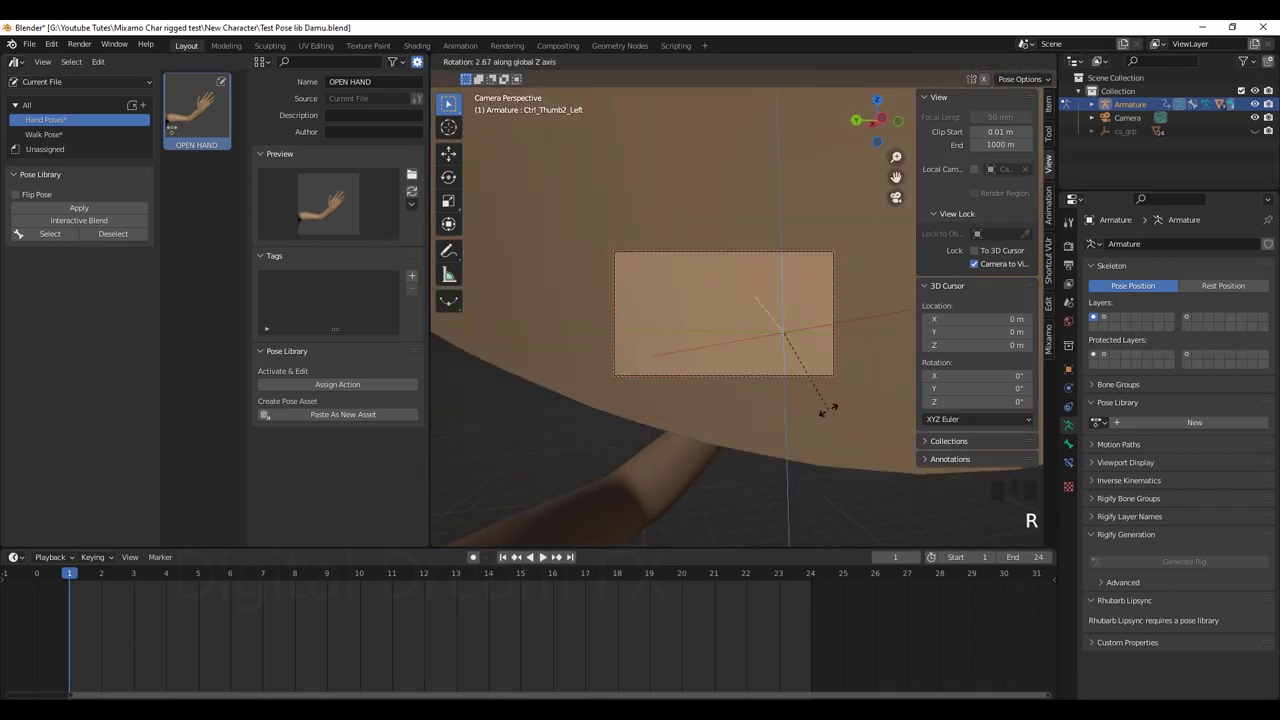
{"action": "key", "text": "ctrl+z"}
{"action": "left_click_drag", "start_coordinate": [829, 435], "coordinate": [786, 317]}
{"action": "left_click_drag", "start_coordinate": [786, 317], "coordinate": [826, 425]}
{"action": "left_click_drag", "start_coordinate": [764, 425], "coordinate": [749, 400]}
{"action": "key", "text": "r"}
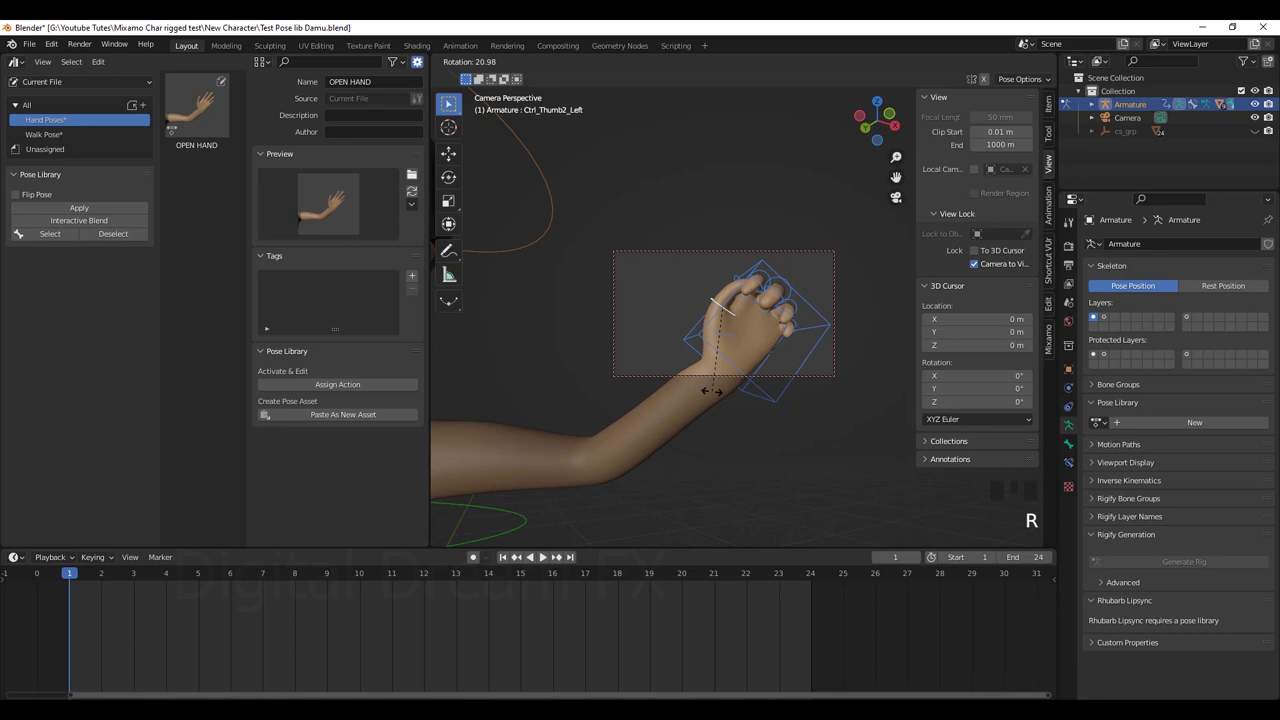
{"action": "key", "text": "r"}
Rotate Ctrl_Hand_IK_Left to adjust the wrist, then return to the whole character in front view.
{"action": "left_click_drag", "start_coordinate": [782, 418], "coordinate": [744, 350]}
{"action": "left_click_drag", "start_coordinate": [744, 350], "coordinate": [793, 424]}
{"action": "left_click_drag", "start_coordinate": [752, 427], "coordinate": [820, 429]}
{"action": "key", "text": "r"}
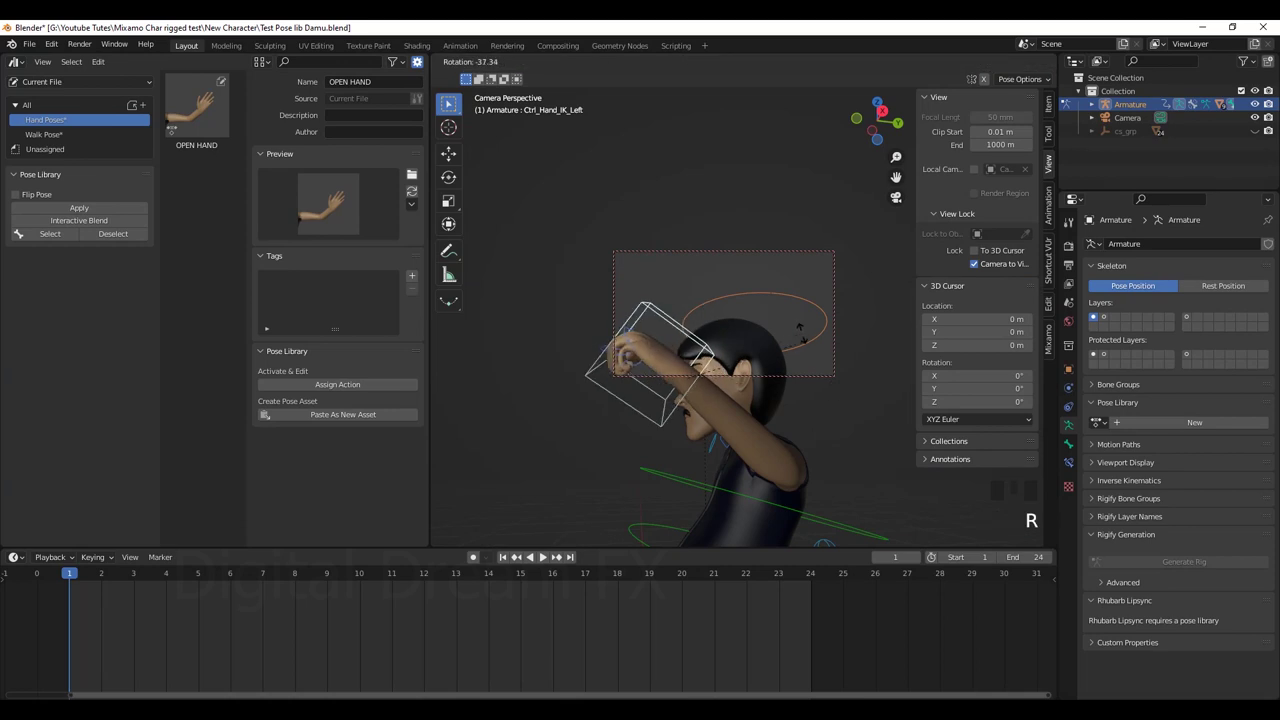
{"action": "scroll", "scroll_direction": "down", "scroll_amount": 3}
{"action": "left_click_drag", "start_coordinate": [748, 441], "coordinate": [814, 440]}
{"action": "scroll", "scroll_direction": "down", "scroll_amount": 3}
{"action": "left_click_drag", "start_coordinate": [791, 432], "coordinate": [786, 466]}
{"action": "scroll", "scroll_direction": "up", "scroll_amount": 3}
{"action": "left_click_drag", "start_coordinate": [794, 471], "coordinate": [742, 437]}
{"action": "scroll", "scroll_direction": "up", "scroll_amount": 3}
{"action": "left_click_drag", "start_coordinate": [749, 447], "coordinate": [378, 157]}
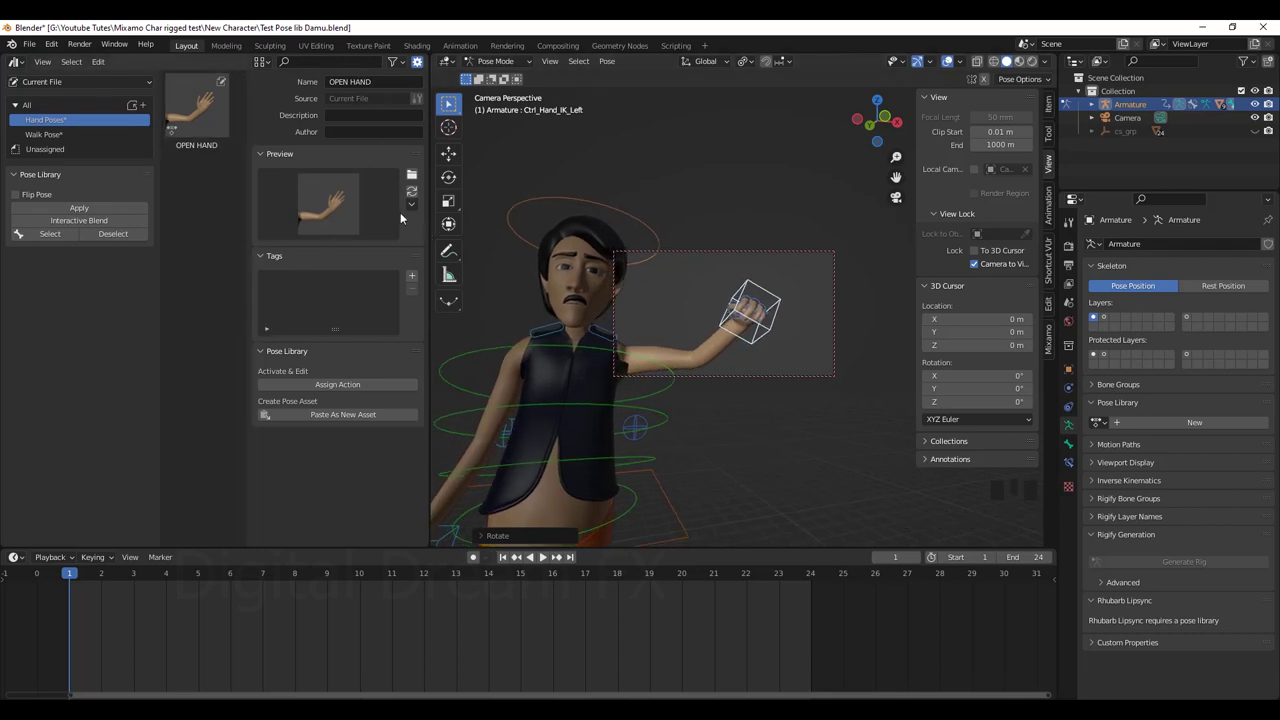